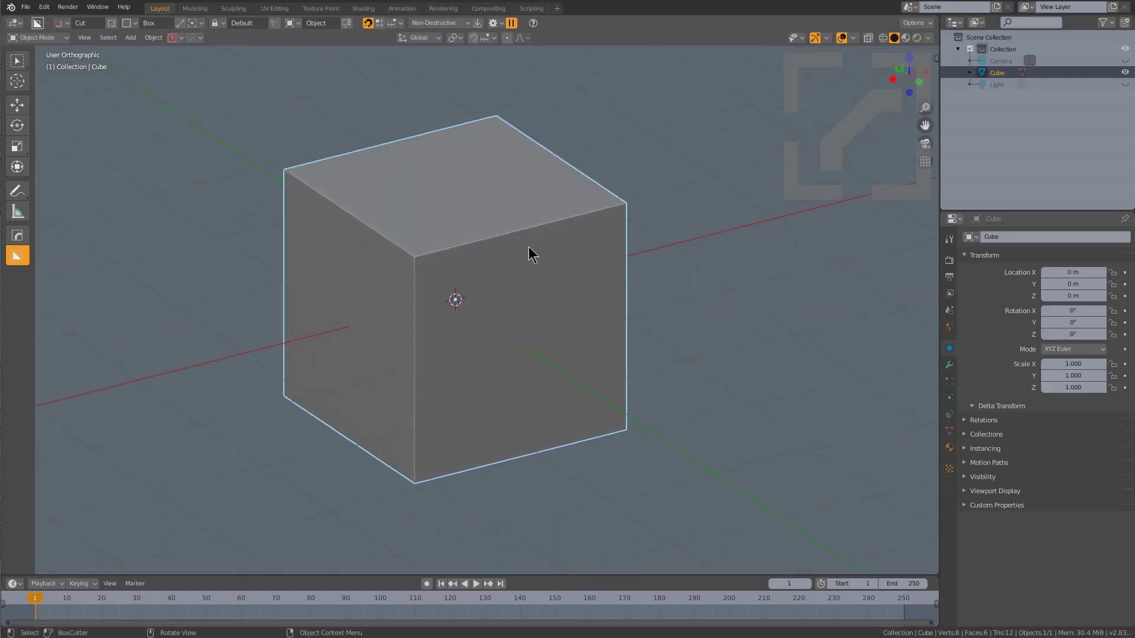
Bevel the cube's top edge into a rounded curve with extra segments (Ctrl+B).
middle_click(534, 269)
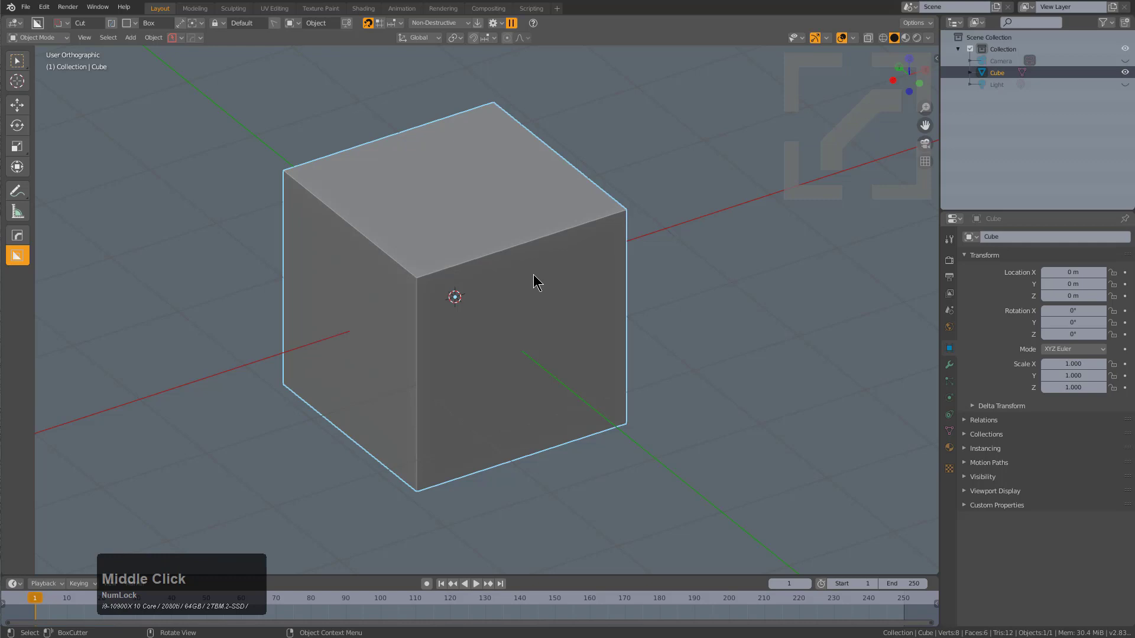
middle_click(530, 319)
scroll(up, 3)
scroll(down, 3)
scroll(down, 3)
key(2)
click(502, 239)
key(ctrl+b)
scroll(up, 3)
click(697, 316)
From front orthographic view, start a BoxCutter rectangle over the cube's top edge.
key(KP_1)
key(KP_Decimal)
middle_click(527, 269)
scroll(up, 3)
scroll(up, 3)
click(455, 120)
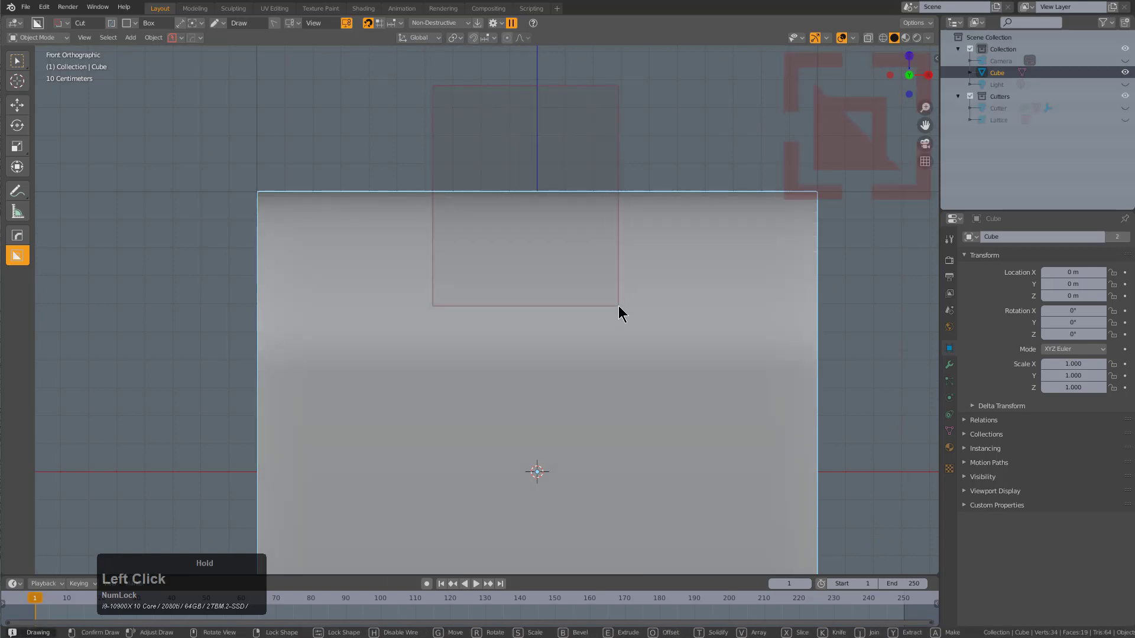
Round the cutter's corners with B and reposition the cut shape over the top.
key(b)
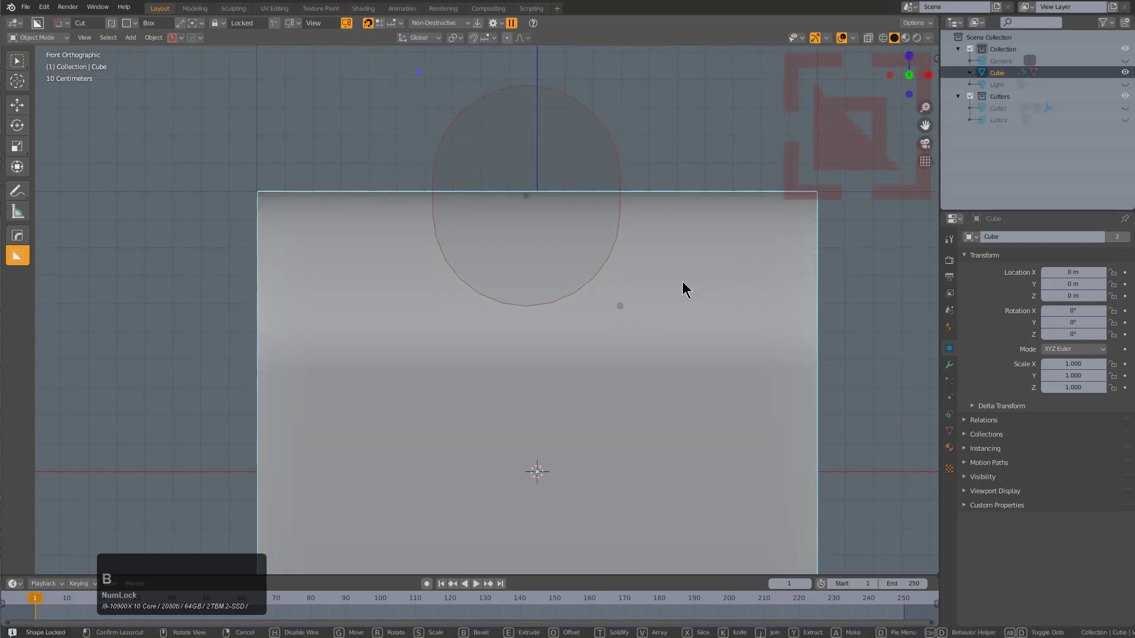
key(b)
scroll(up, 3)
click(708, 288)
key(g)
click(592, 246)
Raise the corner rounding segments and execute the rounded slot cut through the cube.
key(b)
scroll(down, 3)
scroll(up, 3)
scroll(up, 3)
scroll(up, 3)
scroll(up, 3)
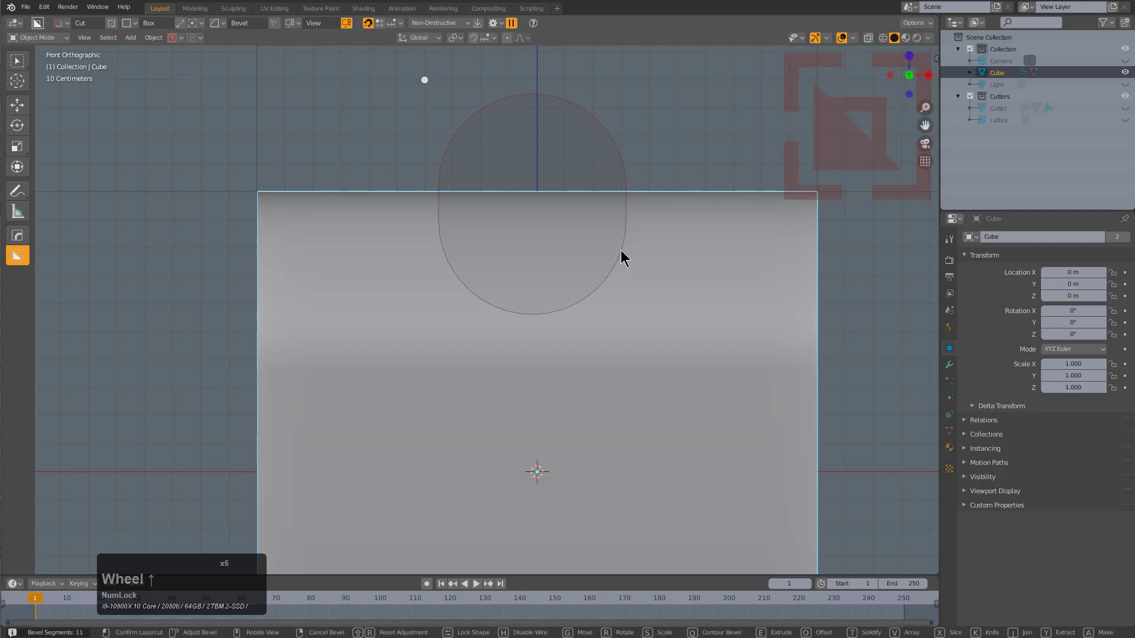
scroll(up, 3)
click(623, 251)
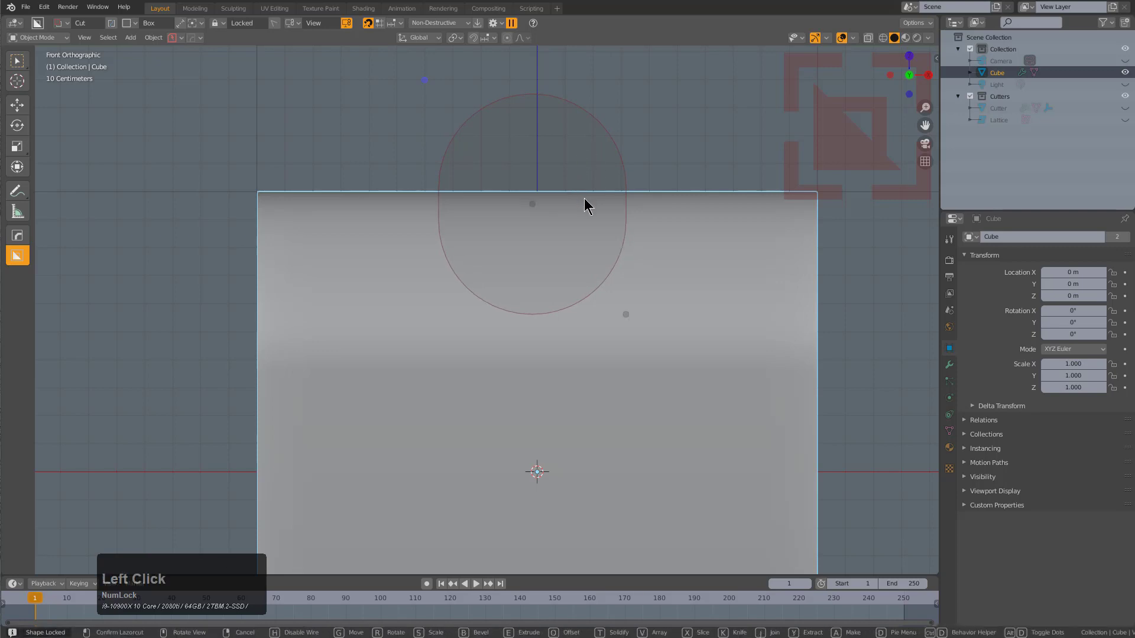
key(g)
click(595, 183)
From the HardOps Q menu, run a mesh clean that welds overlapping vertices, then inspect the slot.
middle_click(646, 245)
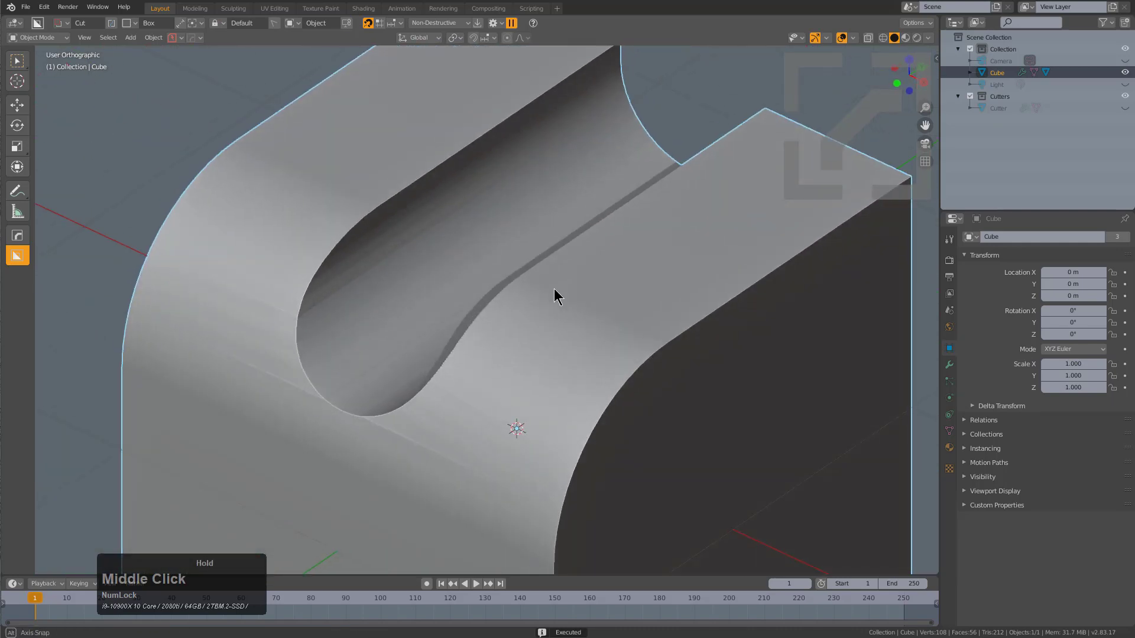
key(q)
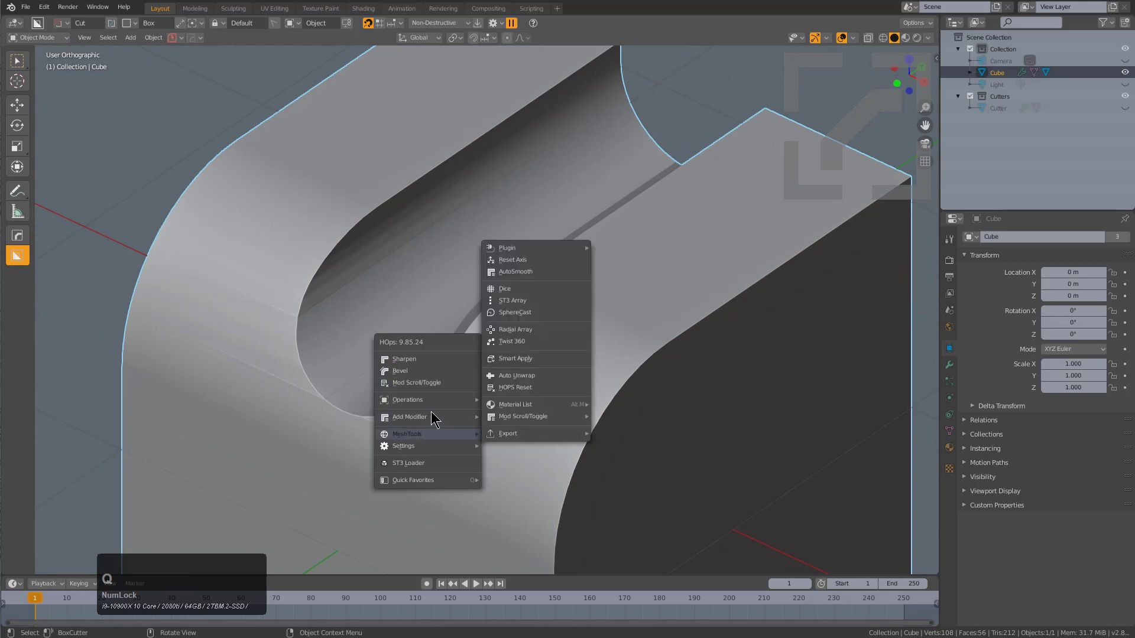
key(q)
click(533, 207)
scroll(up, 3)
scroll(up, 3)
click(533, 207)
middle_click(446, 309)
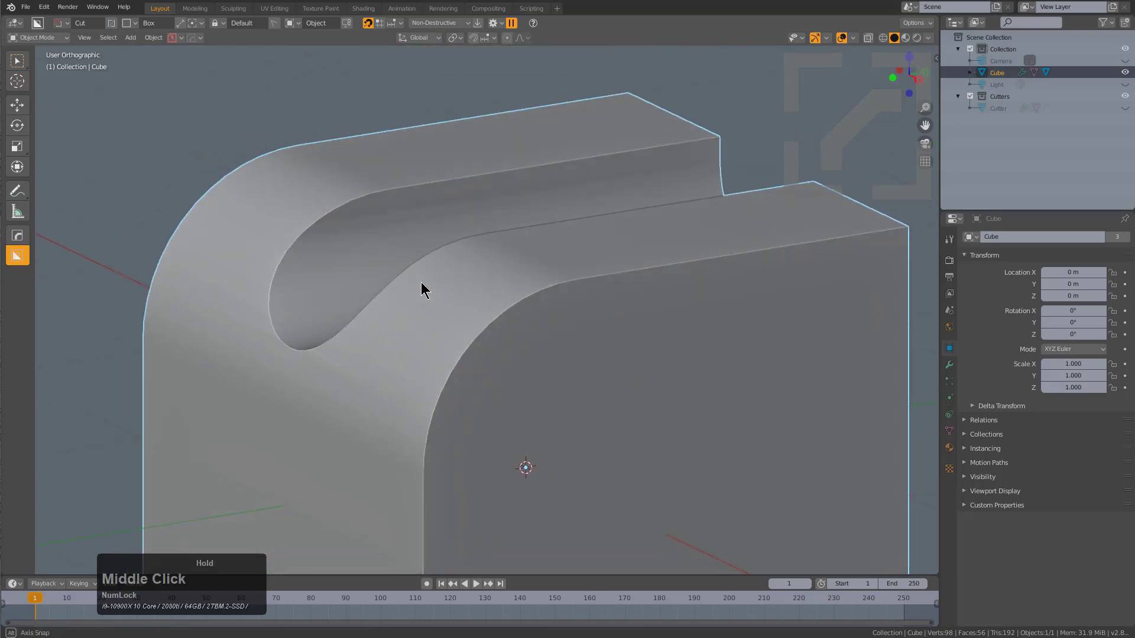
scroll(down, 3)
middle_click(481, 304)
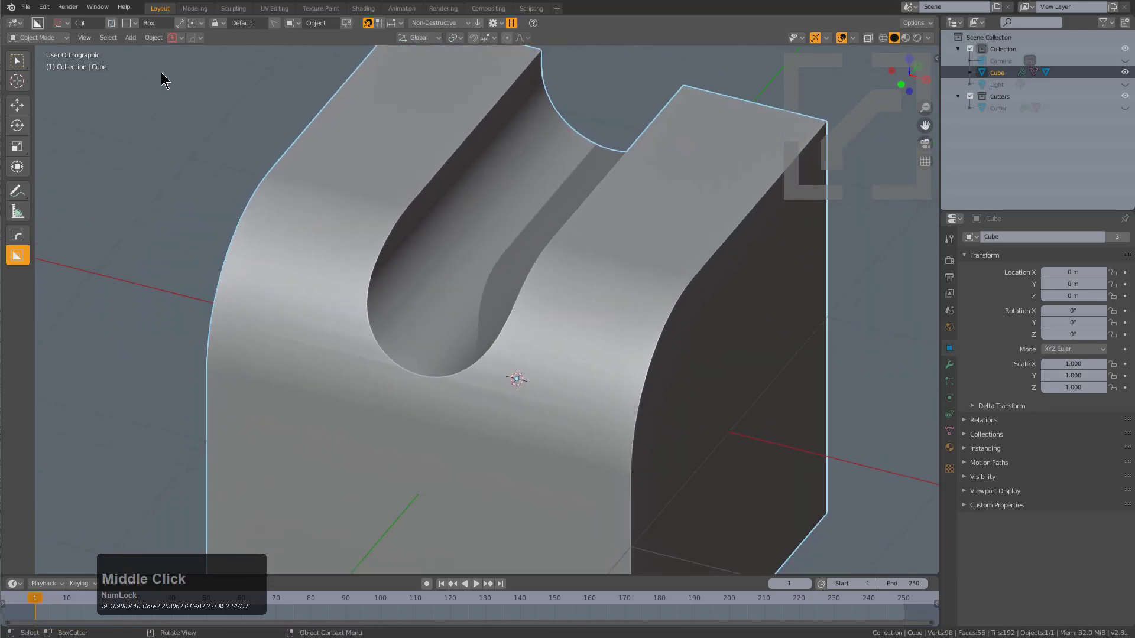
Switch BoxCutter to Knife mode and slice a box of cut lines across the slot area.
click(114, 25)
click(413, 159)
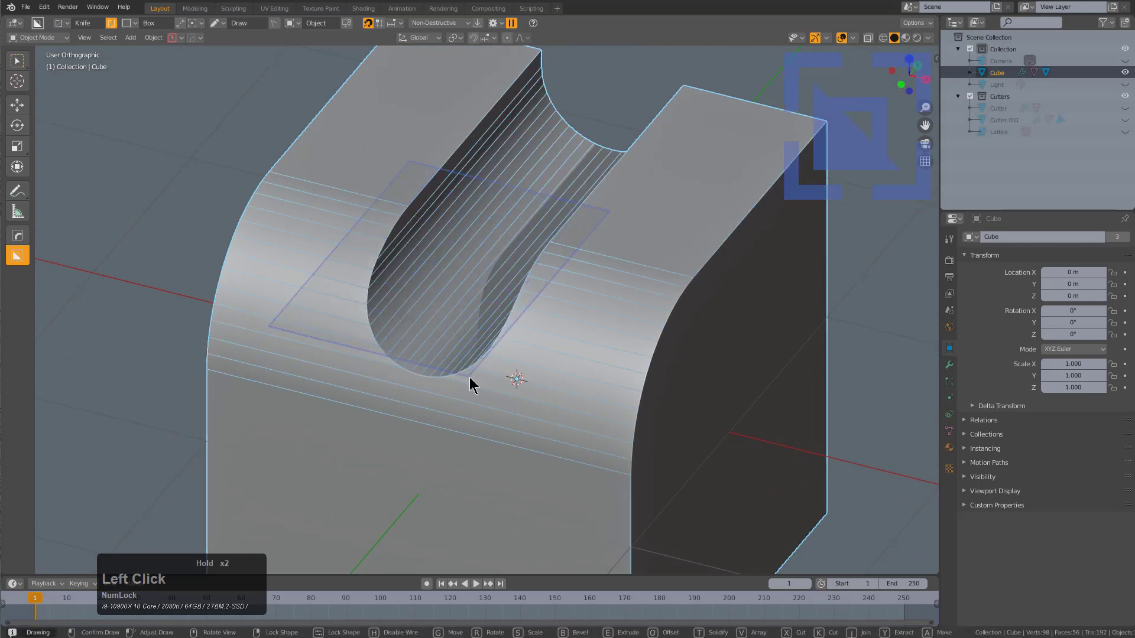
click(470, 538)
Show the wireframe overlay (Alt+V) and orbit to inspect the new knife cuts.
middle_click(498, 427)
middle_click(369, 418)
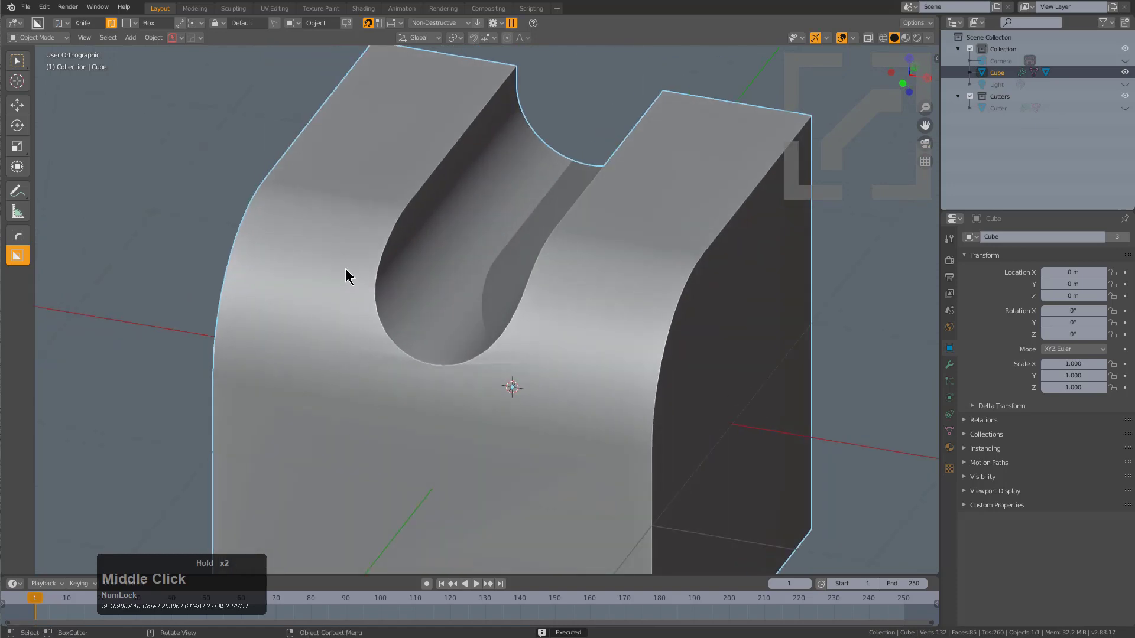
middle_click(561, 416)
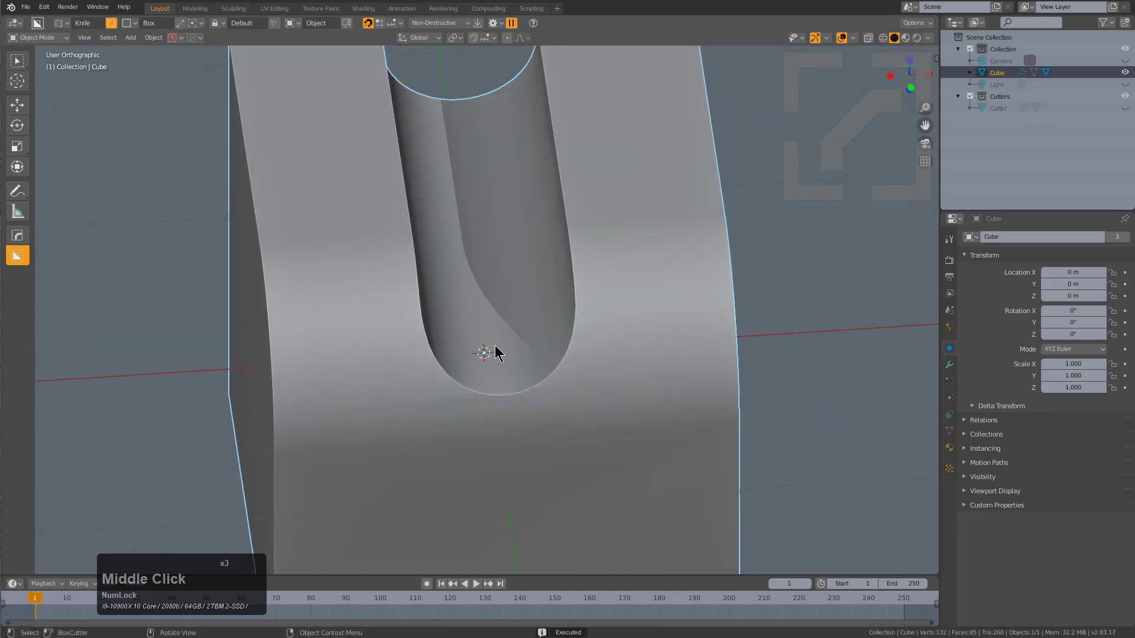
scroll(up, 3)
middle_click(529, 352)
key(alt+v)
click(664, 324)
middle_click(637, 323)
scroll(up, 3)
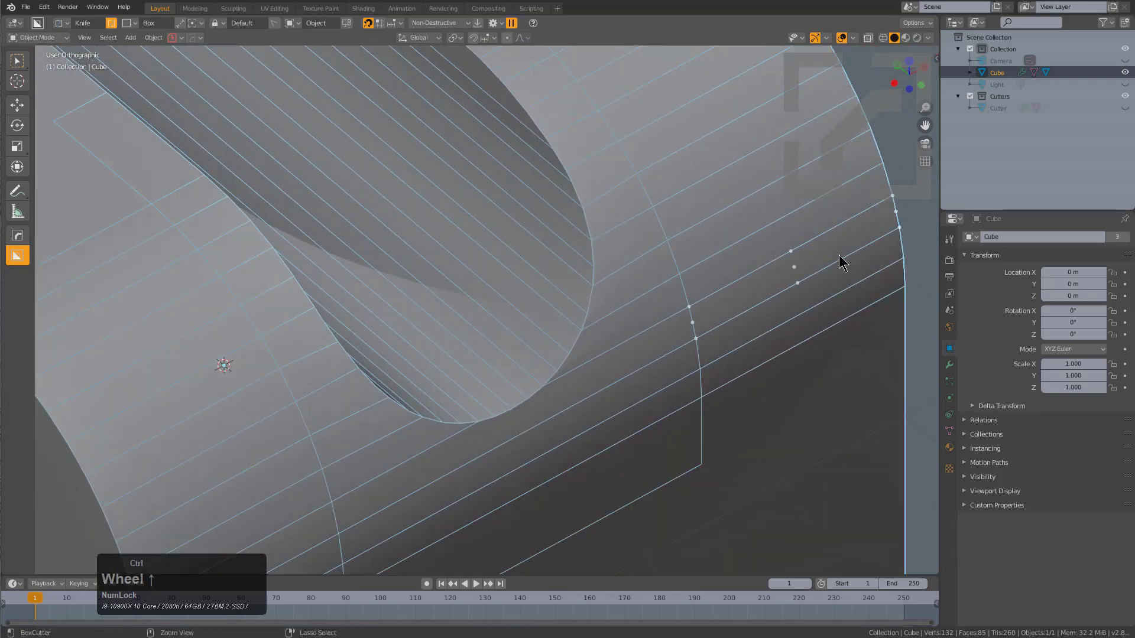
In the HOps Helper, toggle the Boolean and Weld modifiers' visibility, then close the helper.
click(757, 323)
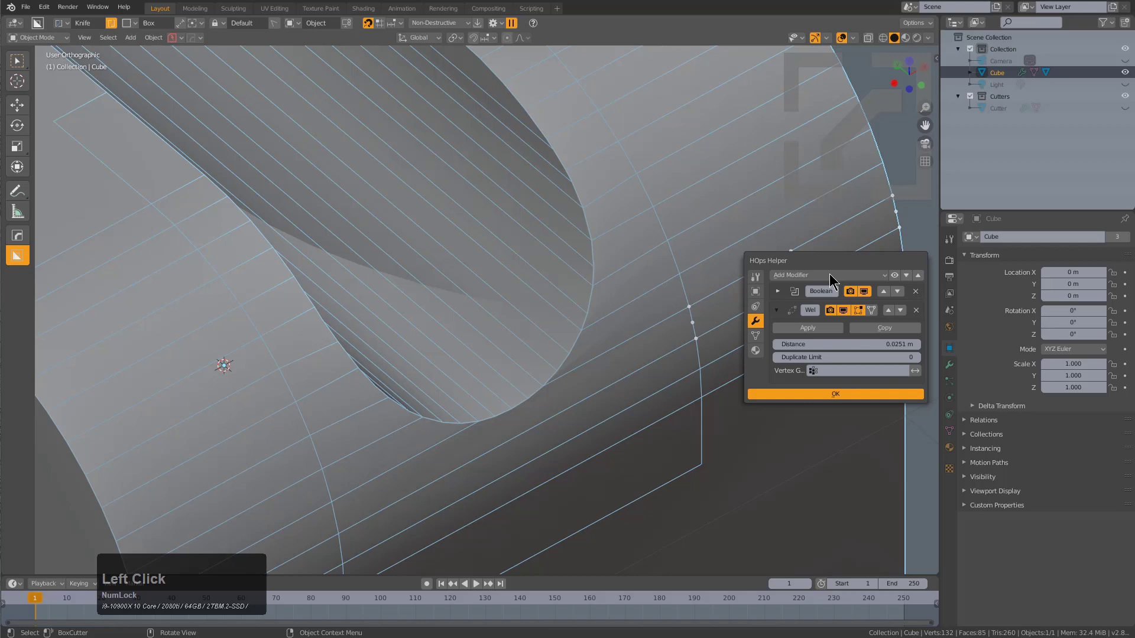
click(848, 311)
click(849, 311)
click(849, 311)
double_click(849, 311)
click(849, 311)
double_click(849, 311)
click(849, 311)
click(849, 311)
click(849, 311)
click(849, 311)
click(848, 311)
click(849, 311)
click(849, 311)
double_click(849, 311)
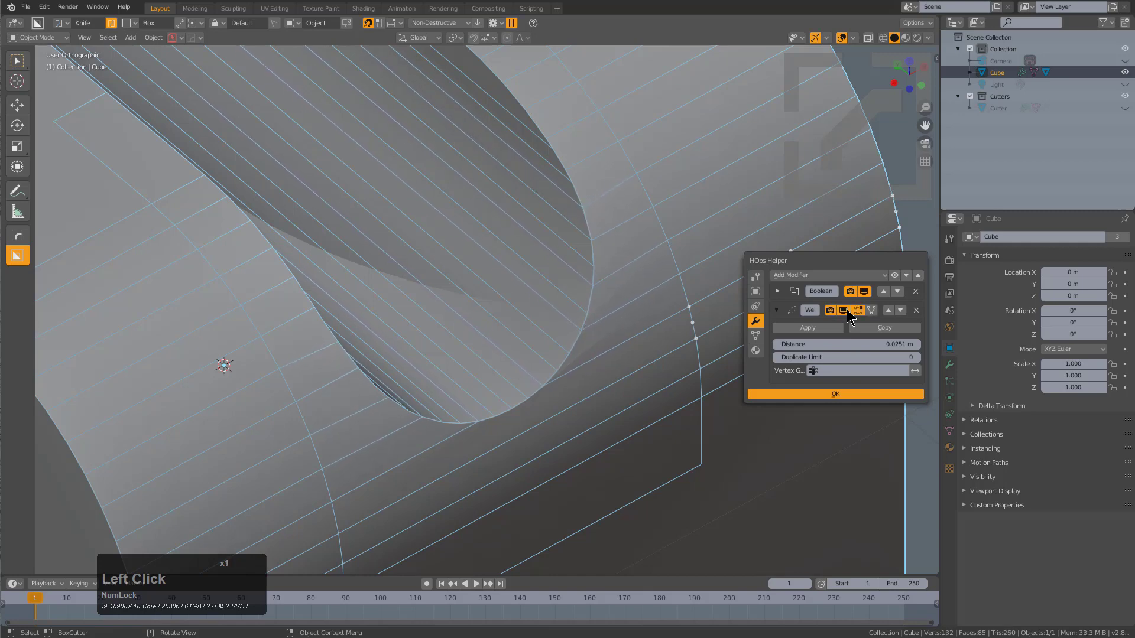
click(849, 311)
click(849, 310)
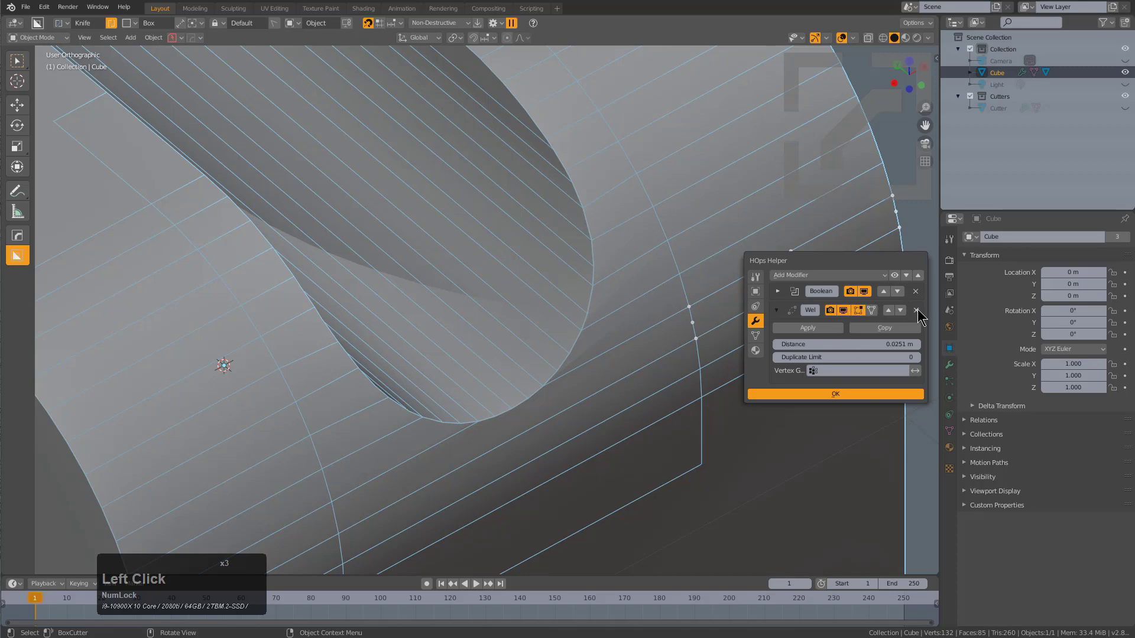
click(917, 314)
Orbit and zoom out to view the whole slotted cube.
scroll(down, 3)
middle_click(634, 362)
middle_click(707, 376)
scroll(down, 3)
middle_click(555, 252)
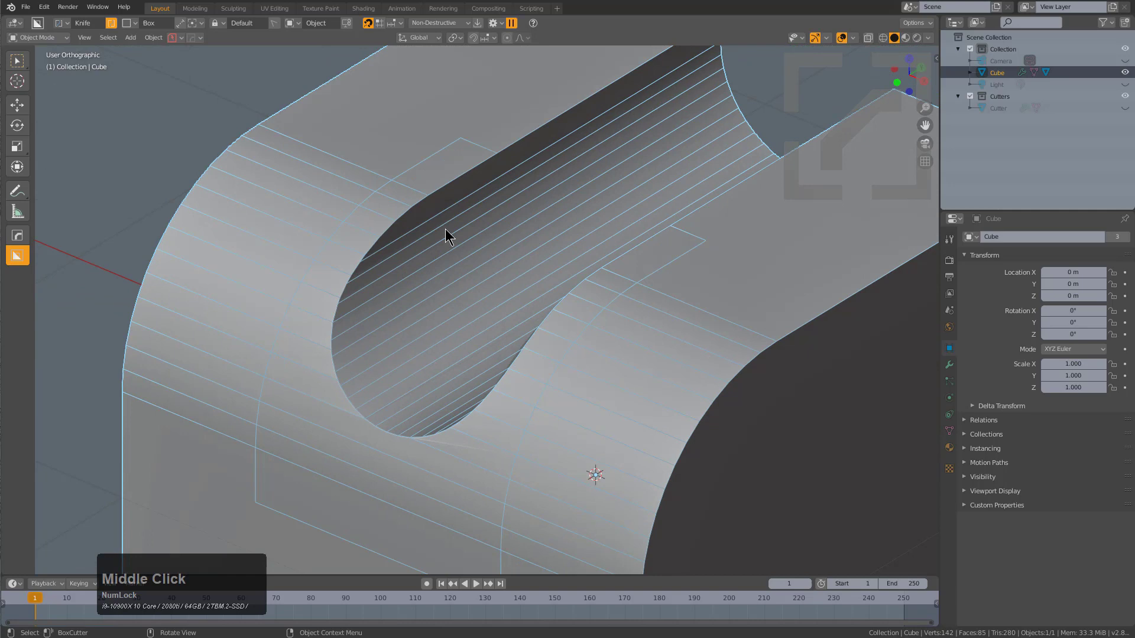
scroll(down, 3)
middle_click(504, 248)
scroll(down, 3)
middle_click(483, 278)
scroll(down, 3)
Mirror the cube's cut detail across it using the Alt+X mirror gizmo.
key(alt+x)
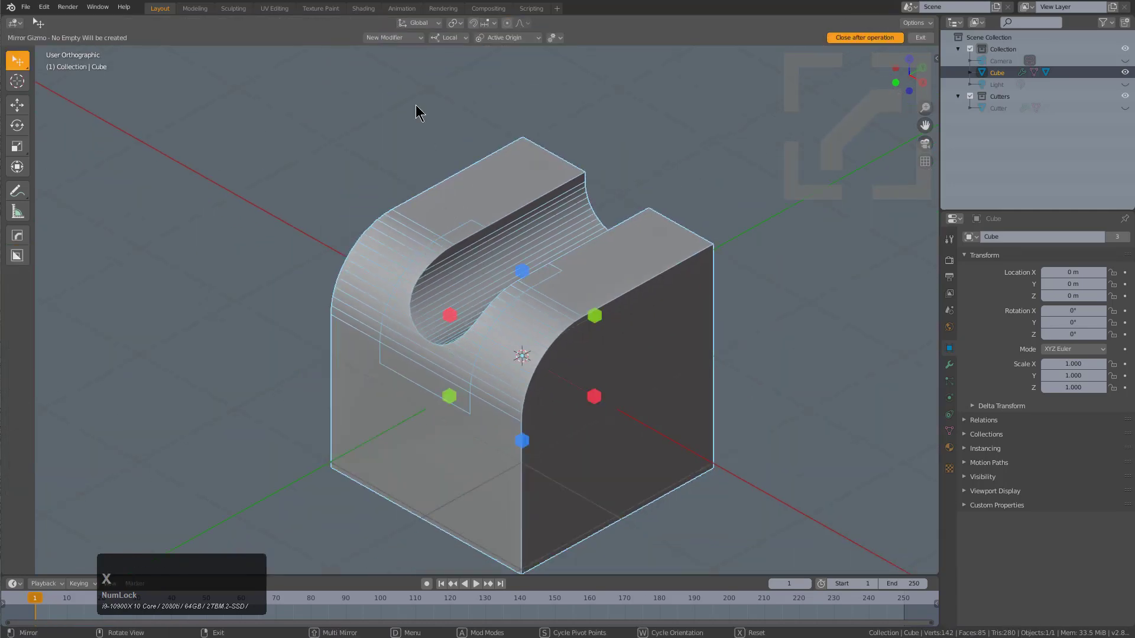
click(404, 40)
click(372, 76)
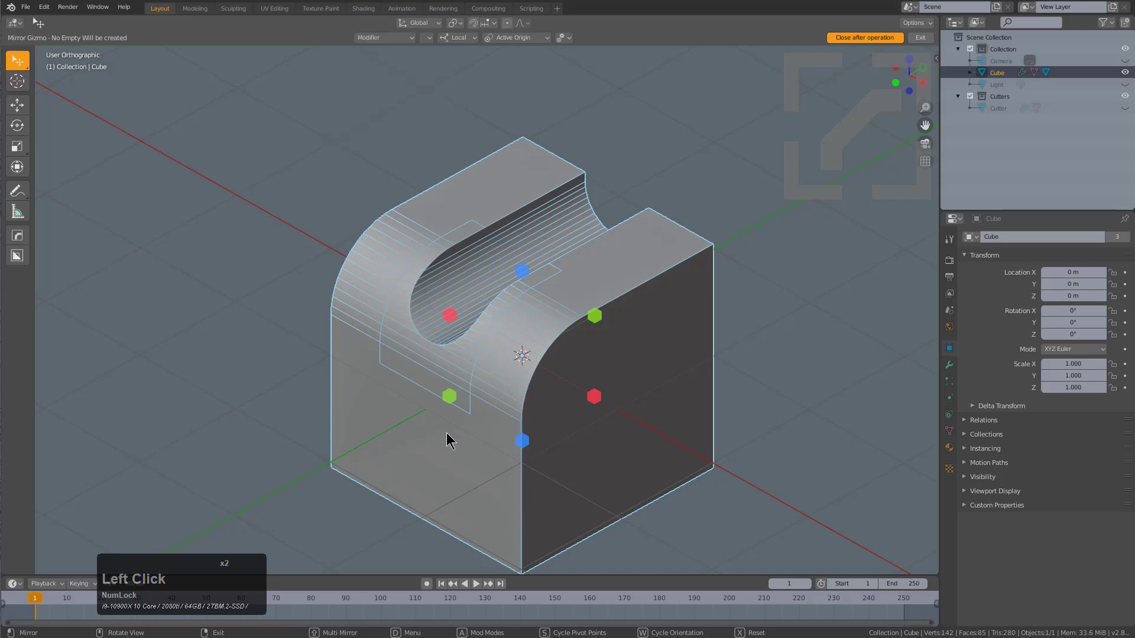
click(455, 391)
Orbit around the mirrored cube to check the symmetric slotted shape.
middle_click(611, 281)
scroll(up, 3)
middle_click(574, 290)
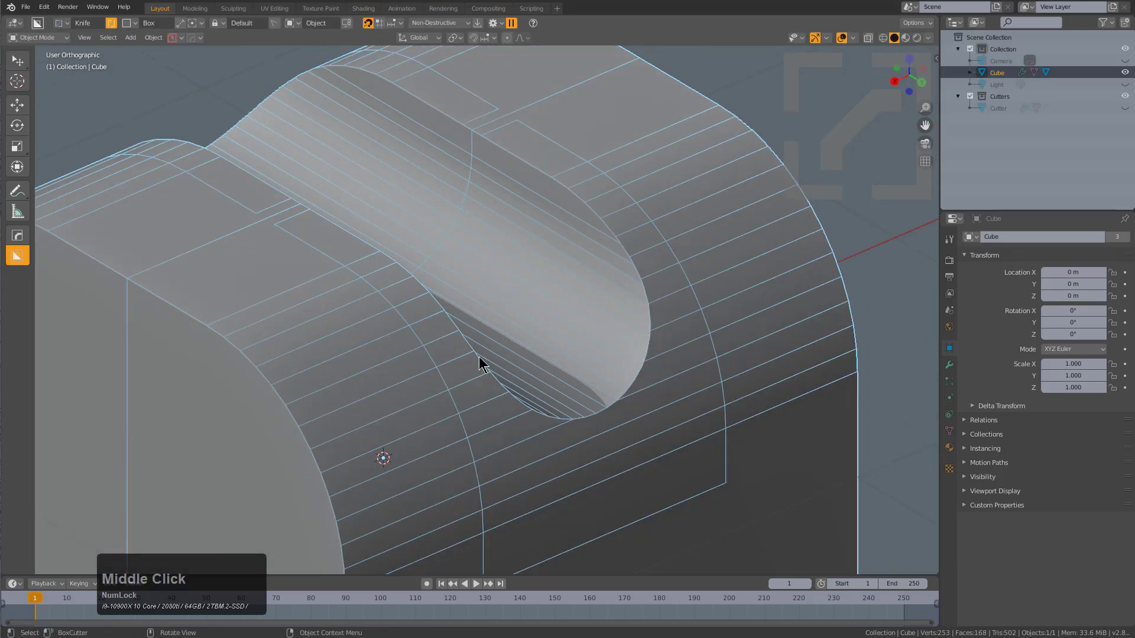
middle_click(420, 316)
scroll(down, 3)
middle_click(583, 344)
middle_click(588, 358)
scroll(up, 3)
key(ctrl+a)
click(594, 347)
middle_click(595, 311)
middle_click(542, 342)
scroll(up, 3)
Enter Edit Mode on the cube and zoom in on the slot edge.
key(1)
middle_click(508, 324)
middle_click(471, 319)
scroll(up, 3)
middle_click(486, 302)
key(alt+a)
scroll(up, 3)
scroll(down, 3)
middle_click(559, 237)
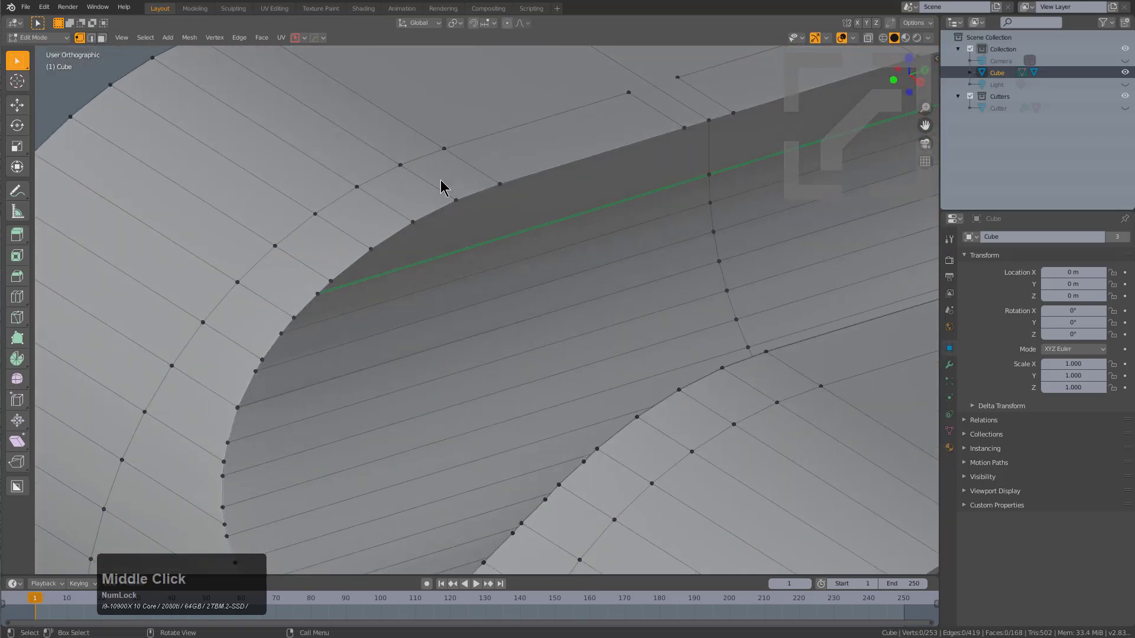
Add a loop cut (Ctrl+R) across the cube faces beside the slot.
scroll(up, 3)
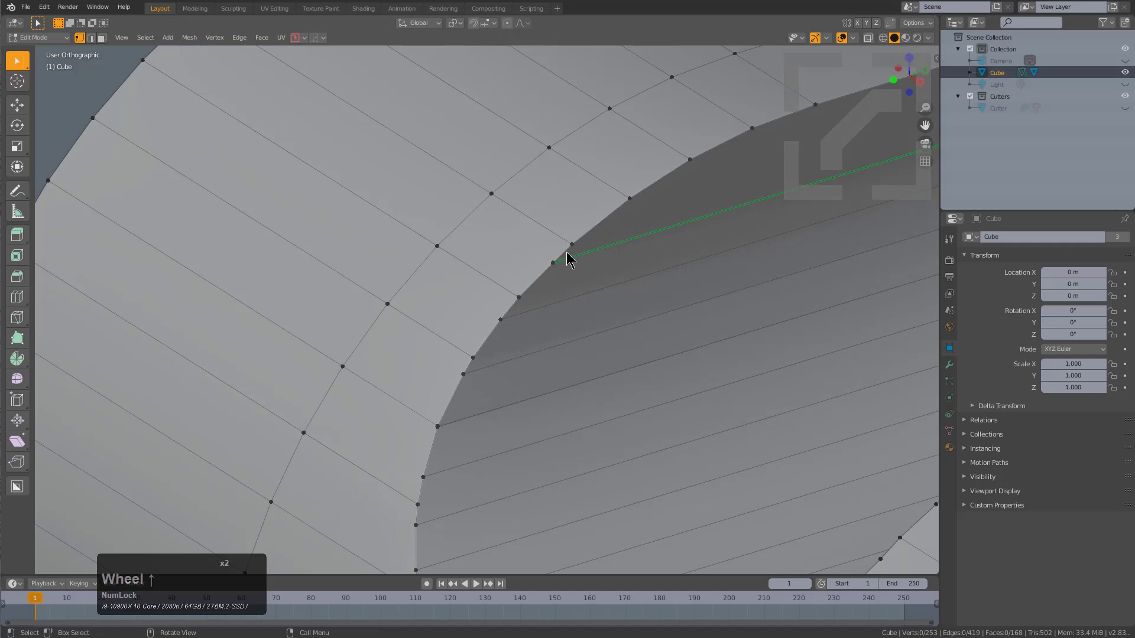
click(553, 265)
middle_click(584, 268)
scroll(down, 3)
key(ctrl+r)
middle_click(602, 330)
middle_click(590, 316)
middle_click(610, 296)
middle_click(508, 257)
Pick the lower rim edge and its end vertex, switching between edge and vertex select.
key(2)
click(483, 293)
click(471, 290)
right_click(470, 291)
click(435, 269)
key(1)
click(448, 293)
middle_click(487, 326)
middle_click(730, 319)
Pick the upper rim edge and its end vertex the same way on the opposite side.
key(2)
click(643, 193)
right_click(644, 192)
click(641, 187)
key(1)
click(643, 191)
middle_click(614, 260)
Join the selected rim vertices, then slide the slot's vertex column along the surface.
click(250, 159)
middle_click(324, 208)
key(j)
middle_click(331, 198)
scroll(up, 3)
middle_click(529, 243)
key(g)
key(x)
key(y)
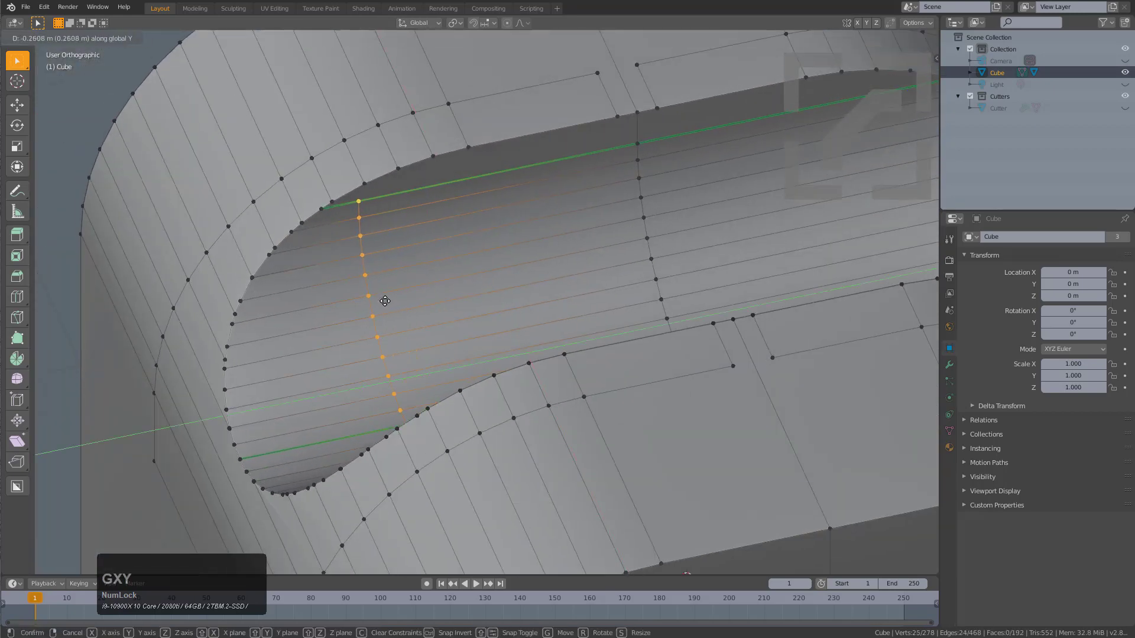
click(401, 297)
middle_click(466, 296)
Connect two rim vertices to neighbouring cube vertices with J and vertex-connect.
scroll(up, 3)
click(484, 154)
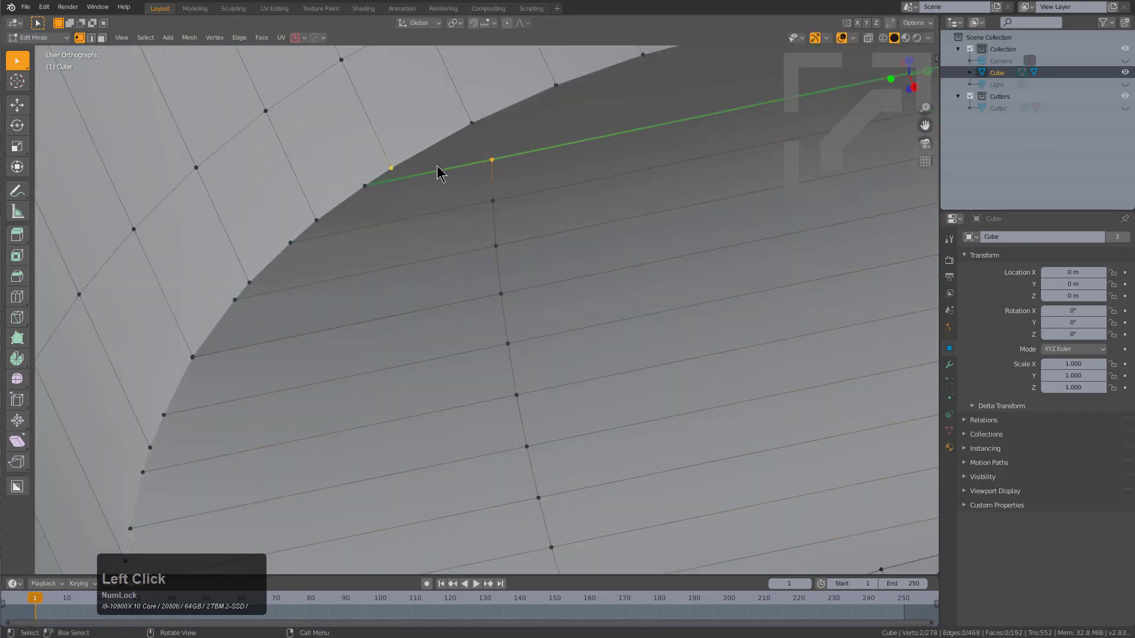
key(j)
key(j)
click(429, 171)
key(ctrl+x)
key(1)
click(305, 246)
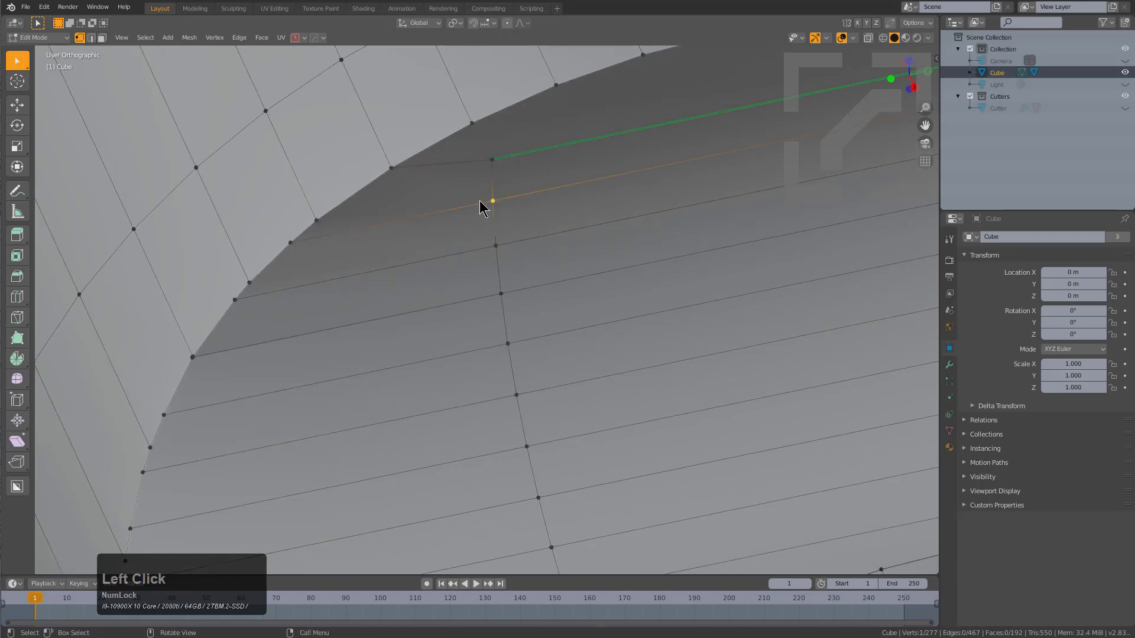
key(j)
key(j)
click(366, 228)
key(ctrl+x)
Connect a third rim vertex pair to the cube and remove the stray vertex.
middle_click(390, 300)
key(1)
click(366, 280)
click(605, 253)
key(j)
key(j)
click(432, 286)
key(x)
middle_click(445, 281)
key(1)
click(369, 290)
Frame the selection and merge two overlapping vertices at the slot rim.
key(g)
right_click(385, 301)
key(KP_Decimal)
scroll(up, 3)
click(480, 301)
key(m)
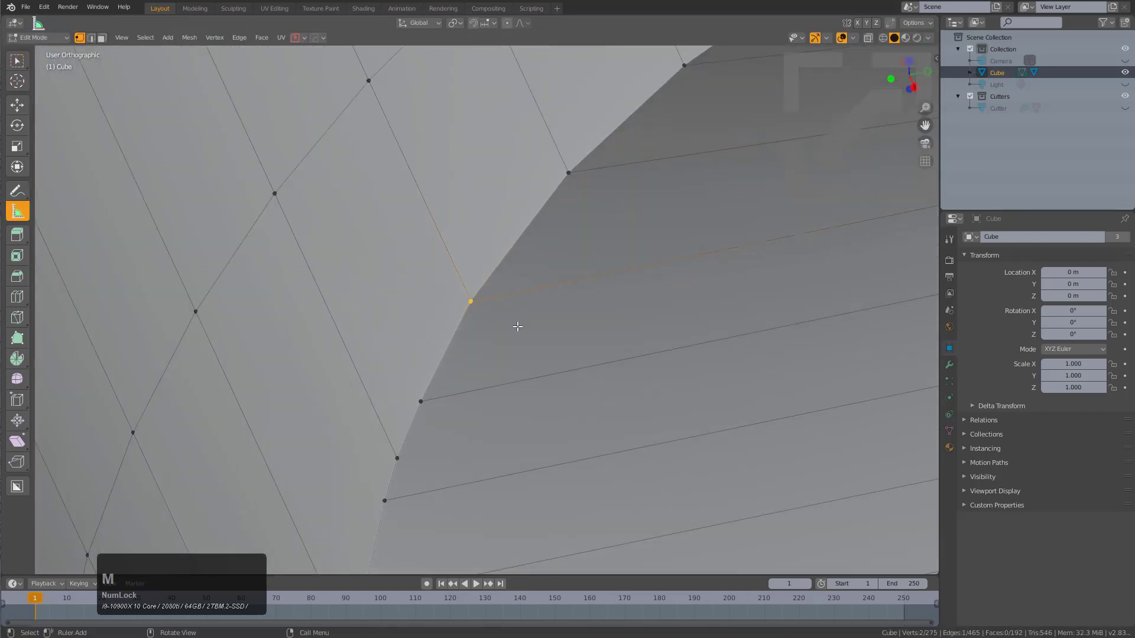
key(m)
click(506, 339)
Select another rim vertex and a cube vertex and join them with an edge.
scroll(down, 3)
middle_click(525, 343)
scroll(down, 3)
middle_click(681, 294)
middle_click(544, 323)
scroll(up, 3)
scroll(down, 3)
click(486, 311)
click(490, 295)
click(489, 297)
click(774, 223)
key(j)
text(j2)
click(506, 309)
key(ctrl+x)
key(1)
Connect a further rim vertex to its neighbouring cube vertex.
click(482, 388)
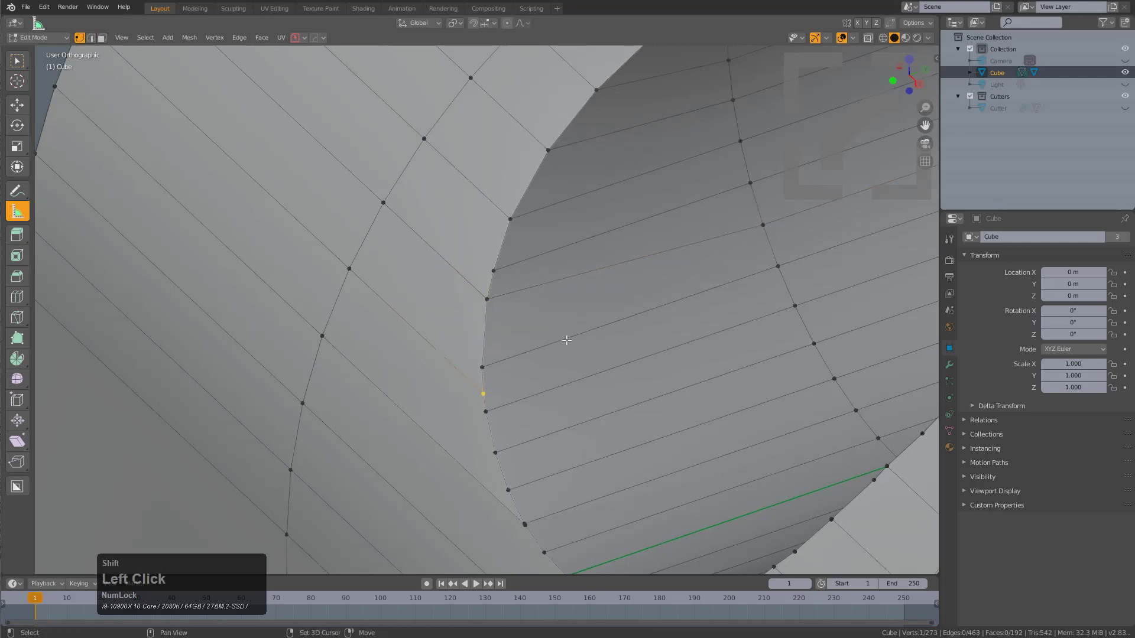
key(j)
text(j12)
click(534, 338)
key(ctrl+x)
scroll(down, 3)
scroll(up, 3)
middle_click(549, 373)
Undo the last joins and reconnect two nearby rim vertices with a short edge.
key(ctrl+z)
scroll(up, 3)
key(ctrl+z)
key(ctrl+z)
click(509, 393)
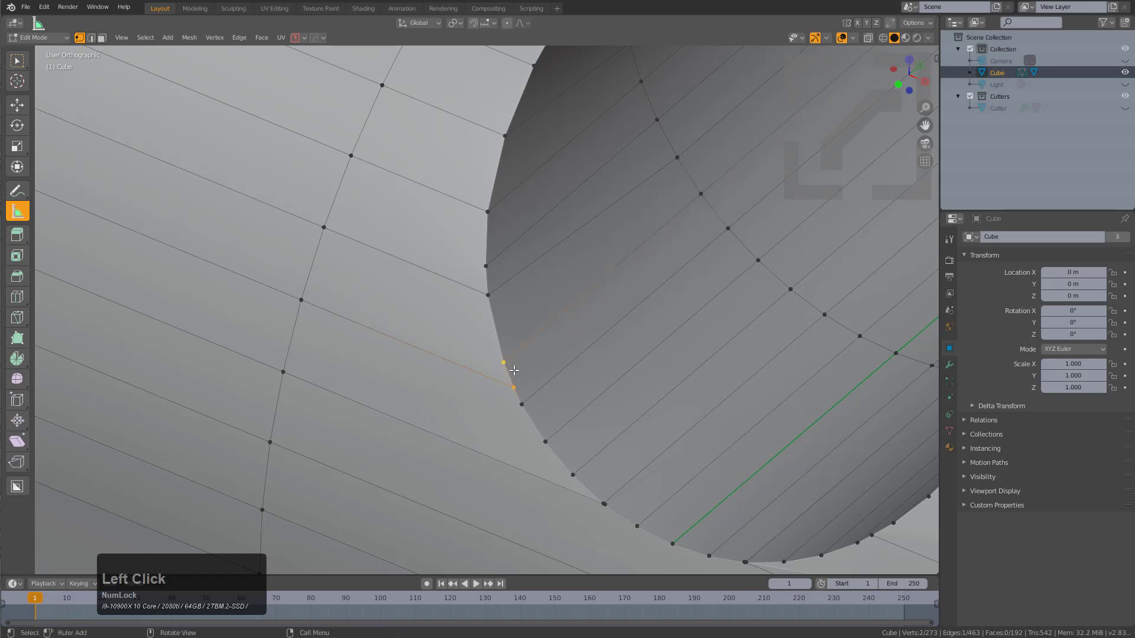
key(m)
click(517, 372)
key(ctrl+z)
Merge stray vertices near the slot so the rim corner meets cleanly.
key(j)
key(n)
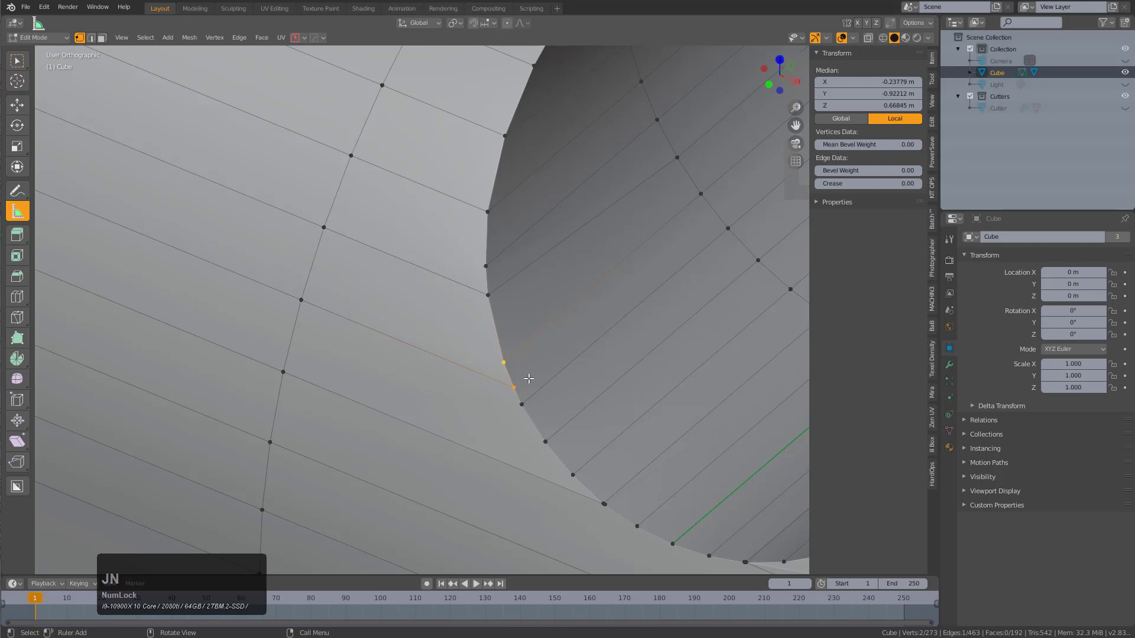
click(533, 380)
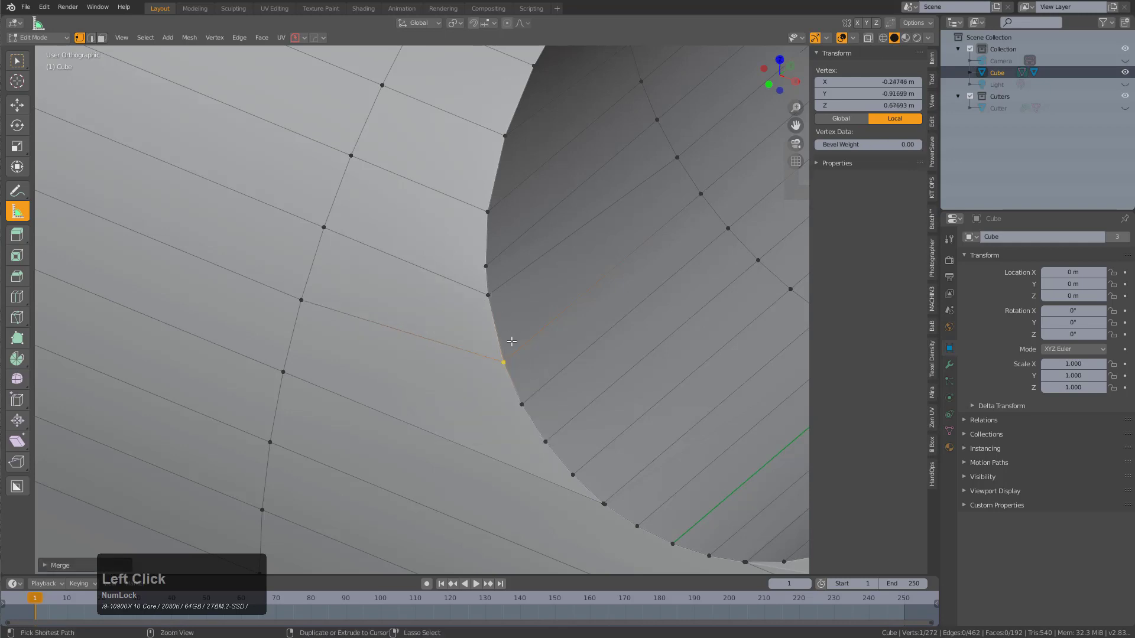
key(z)
click(497, 255)
click(491, 297)
key(g)
key(g)
click(493, 312)
key(alt+a)
Merge the remaining rim vertices where the slot edges meet.
scroll(down, 3)
middle_click(542, 333)
scroll(up, 3)
middle_click(553, 327)
scroll(up, 3)
middle_click(487, 332)
scroll(up, 3)
click(395, 315)
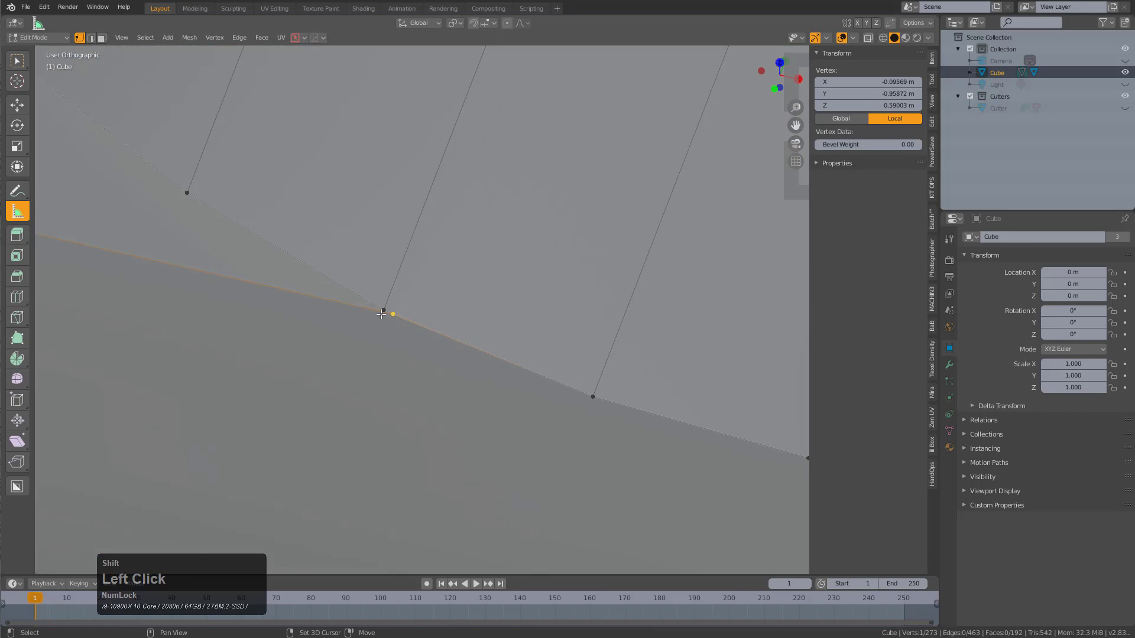
scroll(down, 3)
key(m)
click(450, 329)
scroll(down, 3)
middle_click(382, 290)
scroll(down, 3)
middle_click(547, 287)
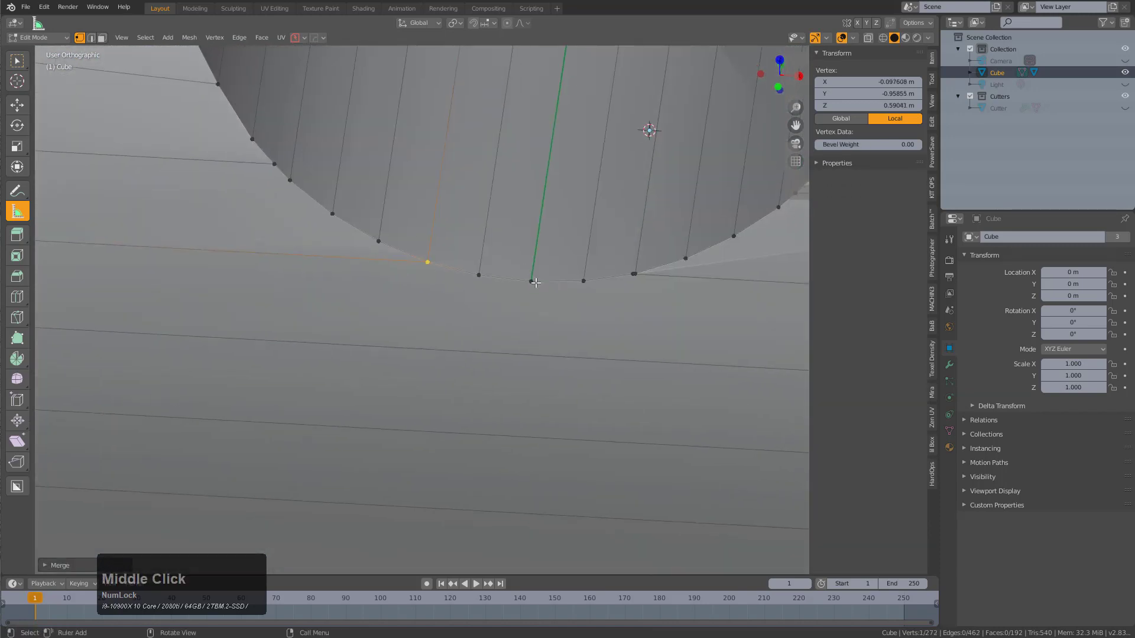
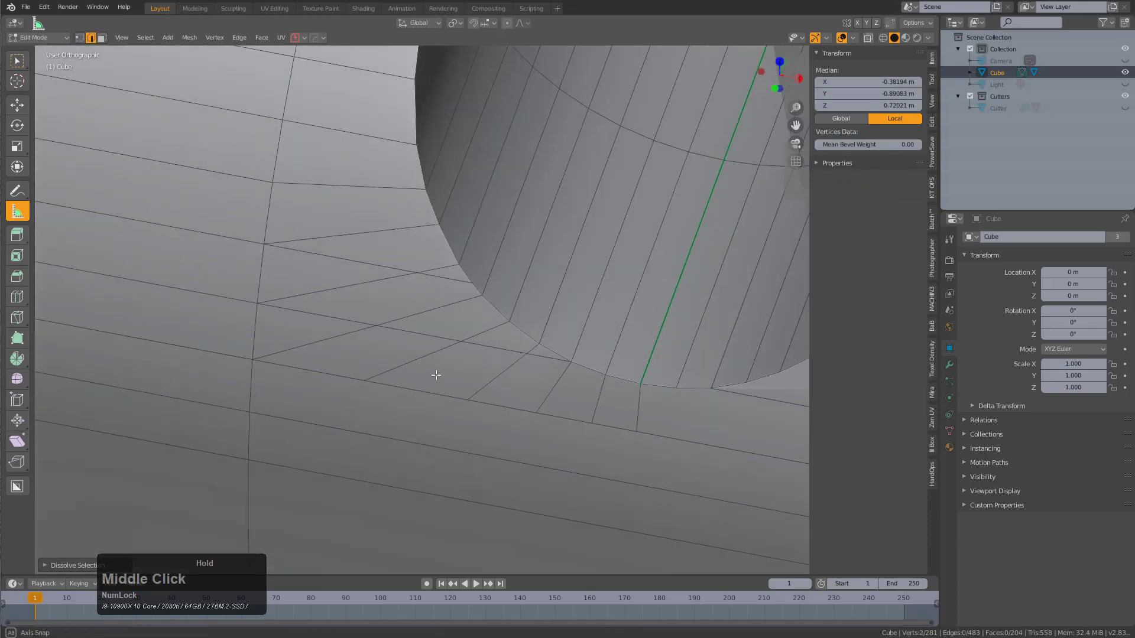
Knife-cut a new edge across the faces at the slot corner.
scroll(up, 3)
click(564, 375)
double_click(410, 338)
click(307, 313)
key(ctrl+x)
key(ctrl+z)
key(alt+a)
click(555, 370)
key(ctrl+x)
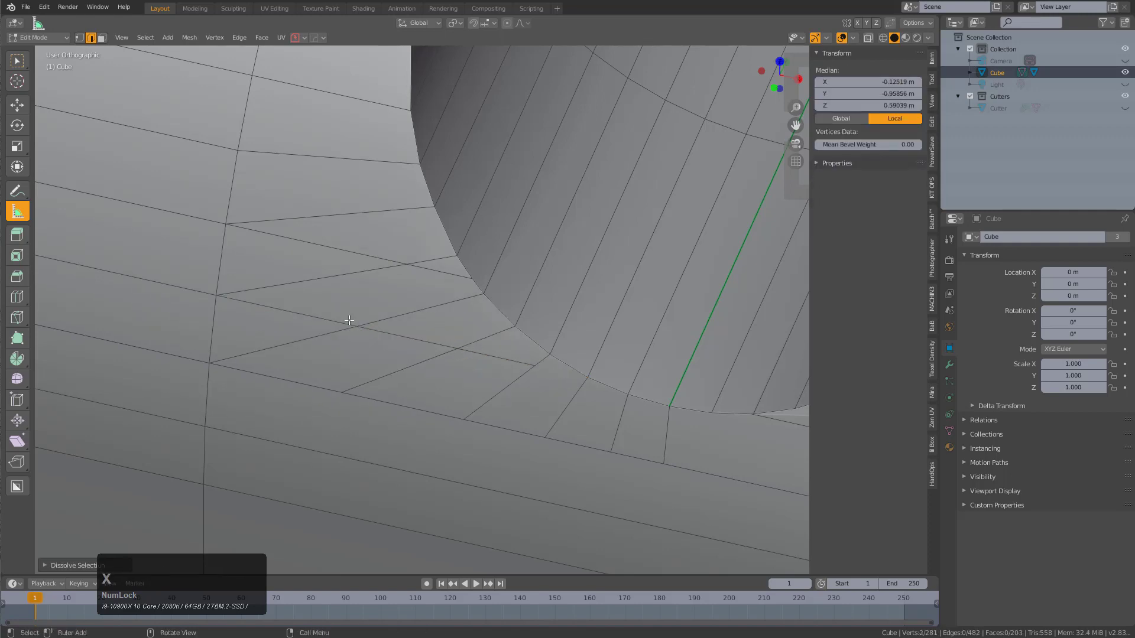
Remove the redundant edge near the slot corner and inspect the result.
middle_click(302, 305)
middle_click(490, 358)
scroll(up, 3)
click(449, 263)
key(ctrl+x)
middle_click(419, 271)
scroll(down, 3)
middle_click(457, 296)
middle_click(424, 351)
scroll(down, 3)
scroll(down, 3)
middle_click(499, 398)
middle_click(402, 325)
Return to Object Mode and bring up the Mirror Mode menu for the cube.
key(alt+x)
click(408, 40)
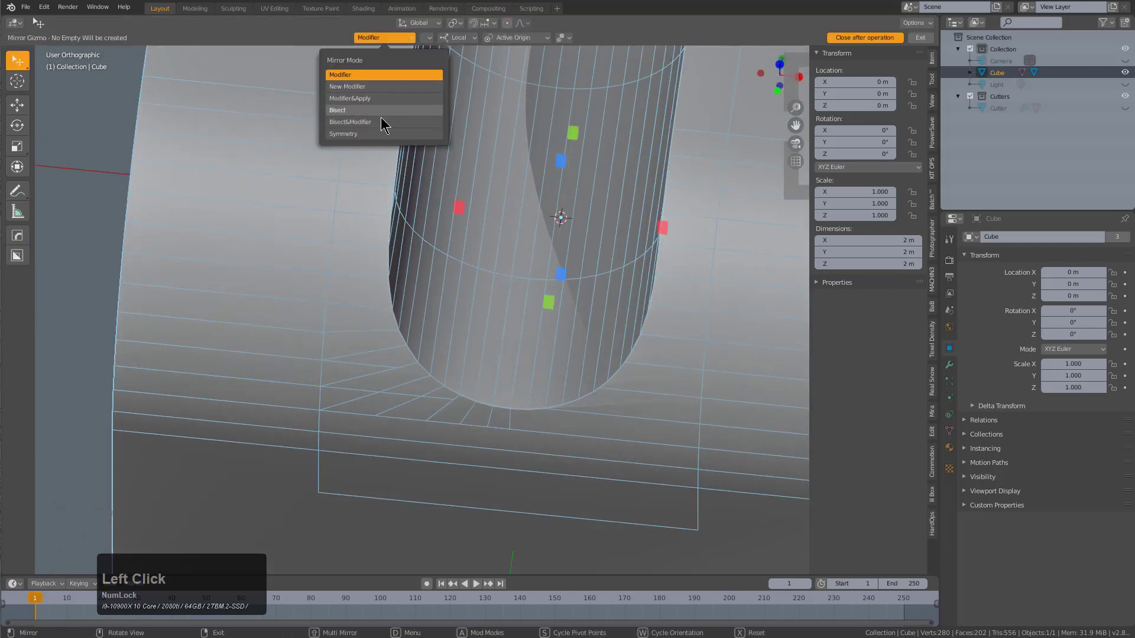
Mirror and bisect the slotted half across the cube, dissolving the duplicate centre edges.
click(376, 134)
click(458, 207)
middle_click(469, 330)
scroll(up, 3)
key(2)
click(539, 302)
key(ctrl+x)
click(558, 309)
key(ctrl+x)
scroll(down, 3)
drag(537, 435, 340, 175)
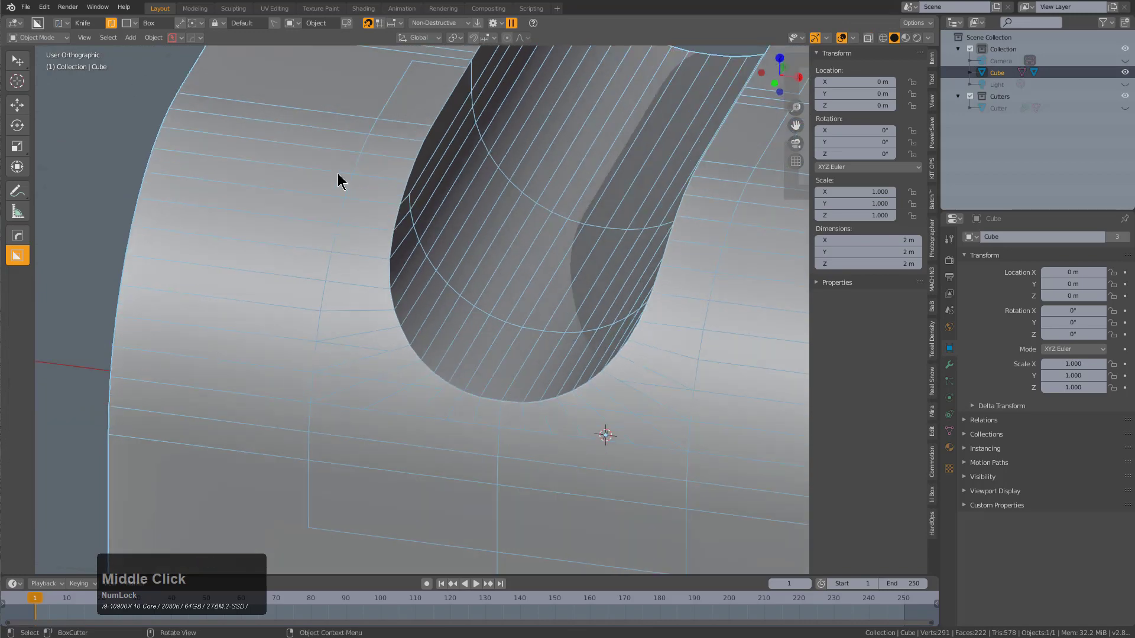
Enter Edit Mode on the cube and select the first edges along the slot rim.
scroll(down, 3)
middle_click(491, 327)
middle_click(629, 311)
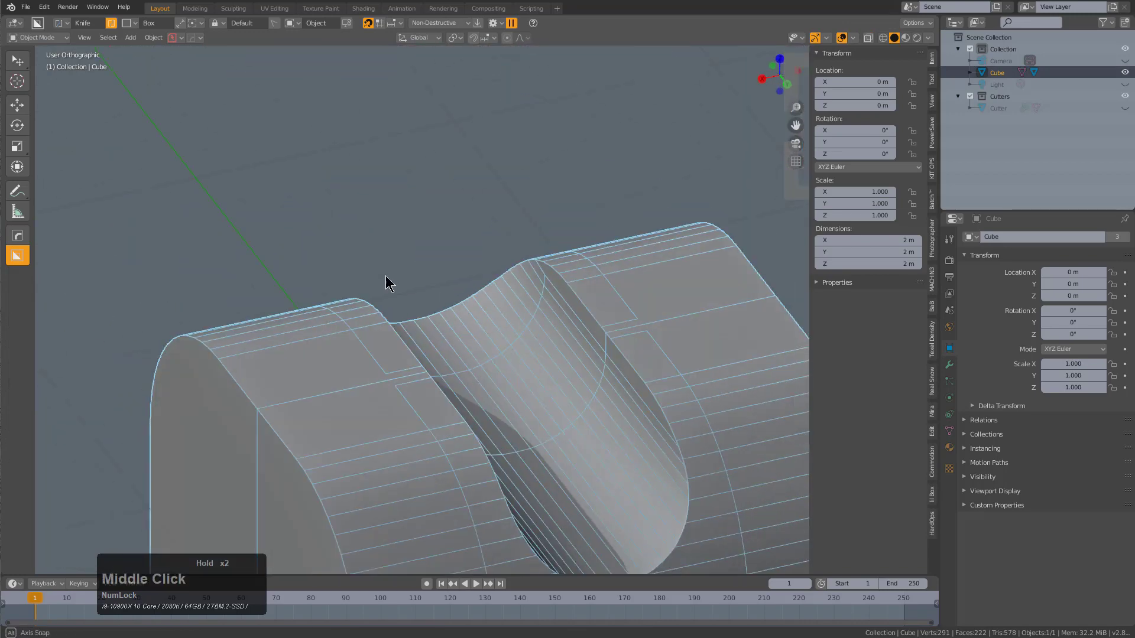
scroll(up, 3)
middle_click(462, 295)
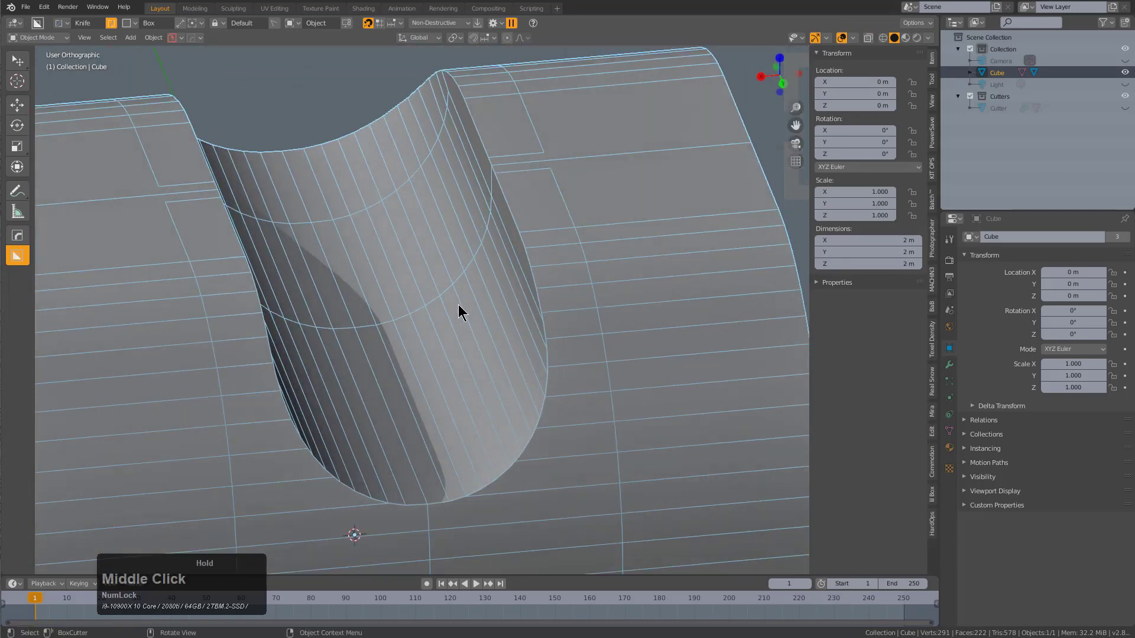
key(alt+v)
click(458, 312)
middle_click(543, 410)
scroll(down, 3)
middle_click(453, 331)
scroll(up, 3)
middle_click(470, 351)
scroll(up, 3)
middle_click(386, 337)
scroll(down, 3)
middle_click(450, 319)
scroll(up, 3)
middle_click(469, 279)
scroll(up, 3)
click(394, 352)
Extend the selection with the rim edge loops on both sides of the slot.
scroll(down, 3)
middle_click(496, 370)
scroll(up, 3)
middle_click(502, 311)
scroll(up, 3)
scroll(down, 3)
key(2)
click(414, 203)
scroll(down, 3)
middle_click(478, 270)
scroll(up, 3)
click(490, 232)
scroll(down, 3)
middle_click(432, 329)
scroll(up, 3)
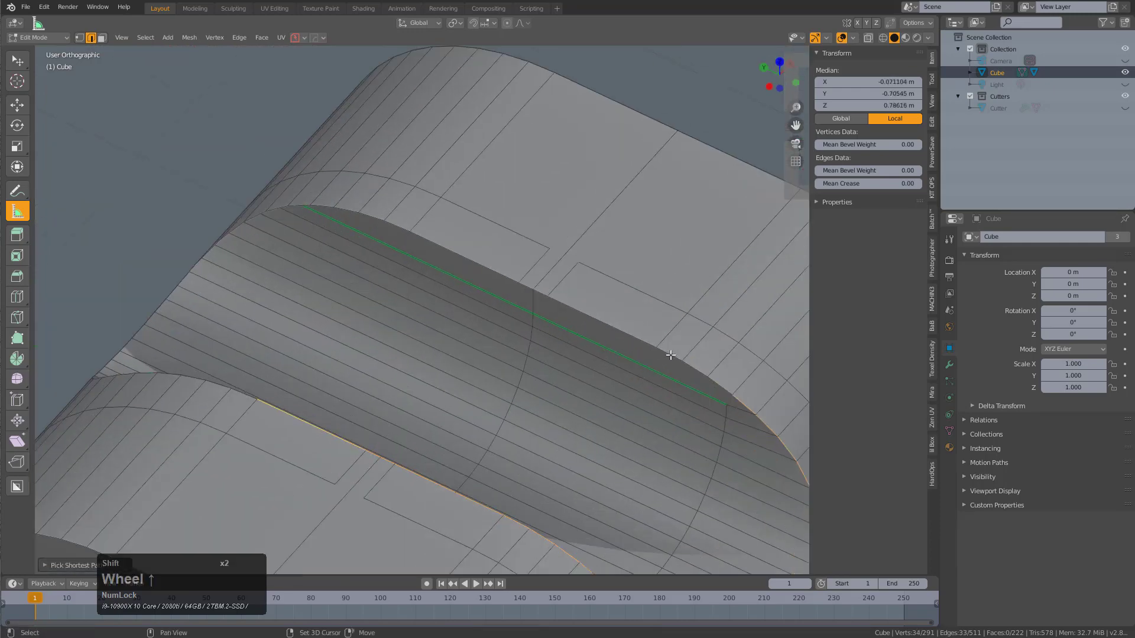
Start a trial Ctrl+B bevel along the selected slot rim loop.
click(725, 378)
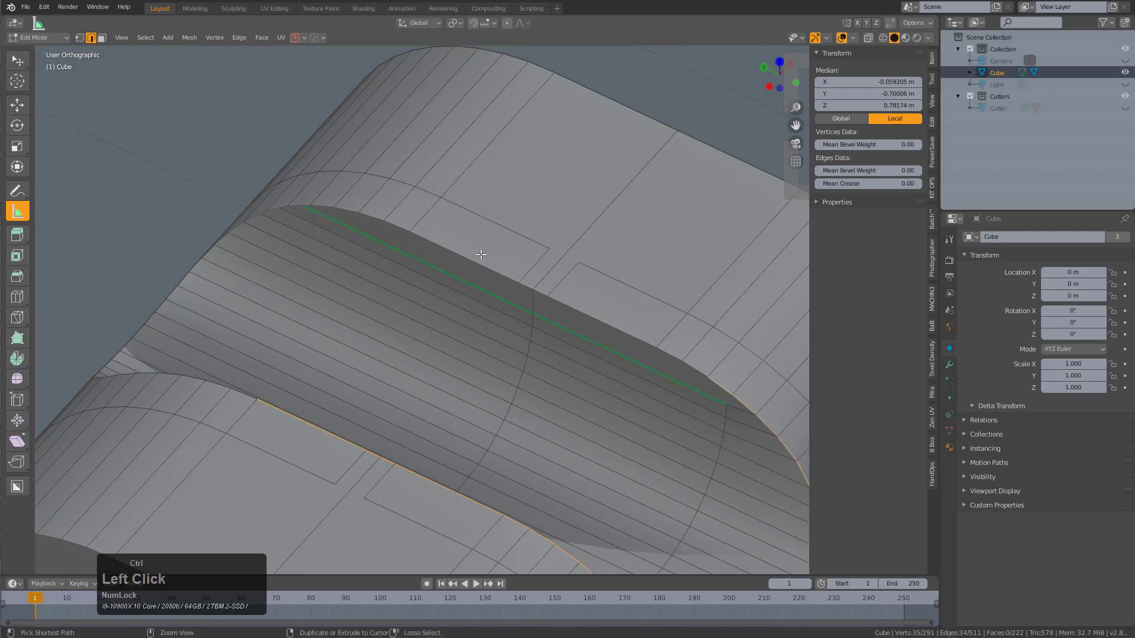
middle_click(563, 412)
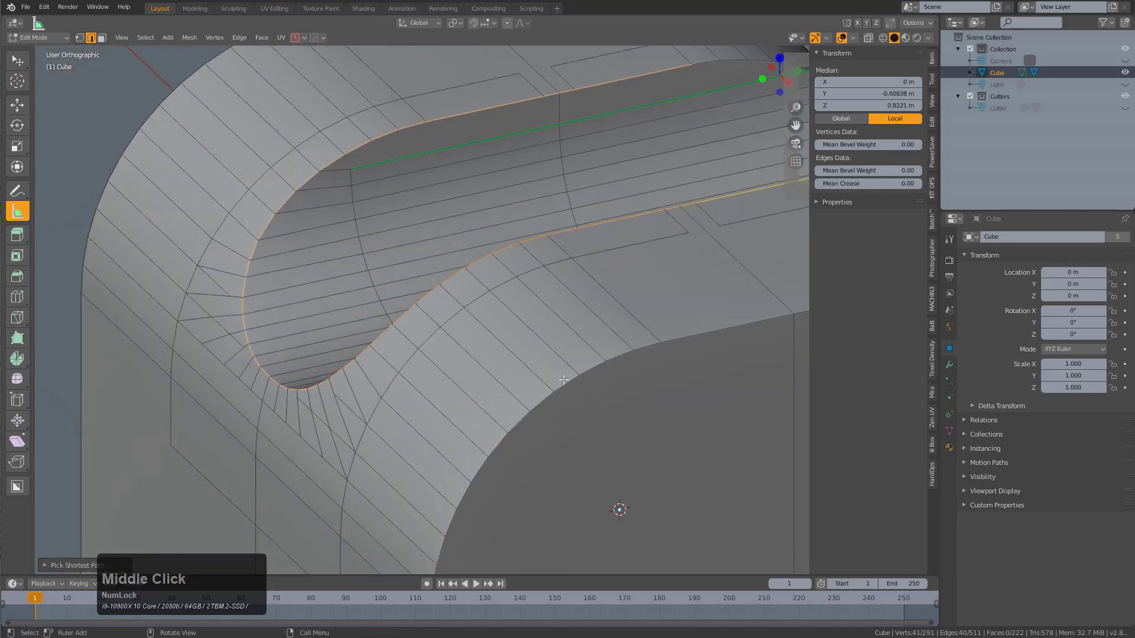
scroll(up, 3)
middle_click(528, 365)
scroll(up, 3)
key(ctrl+b)
scroll(down, 3)
scroll(down, 3)
scroll(up, 3)
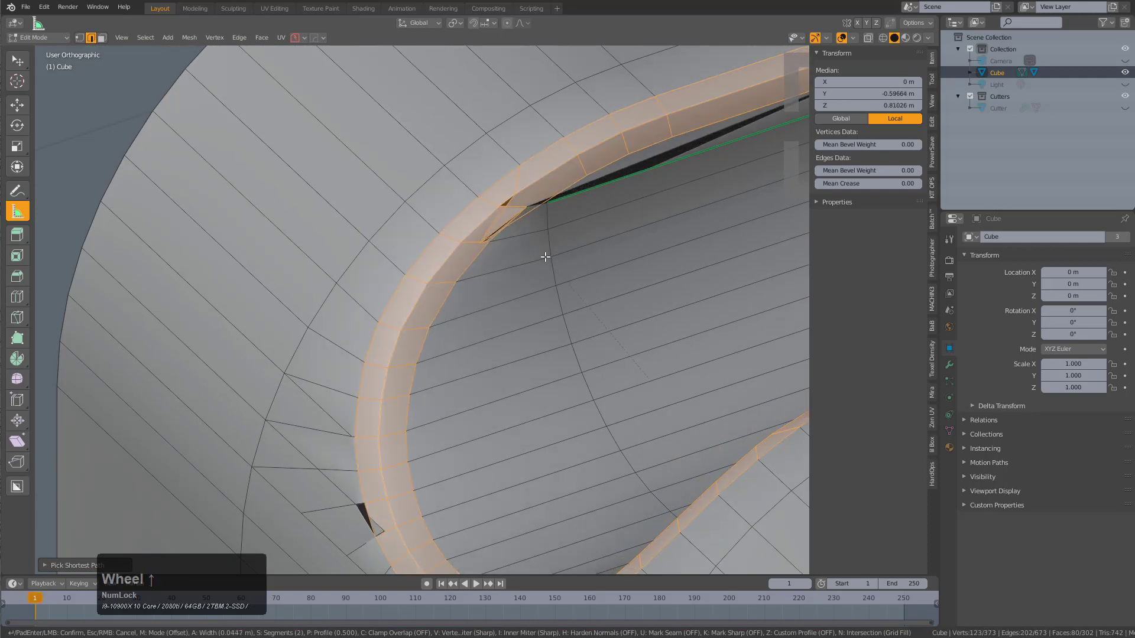
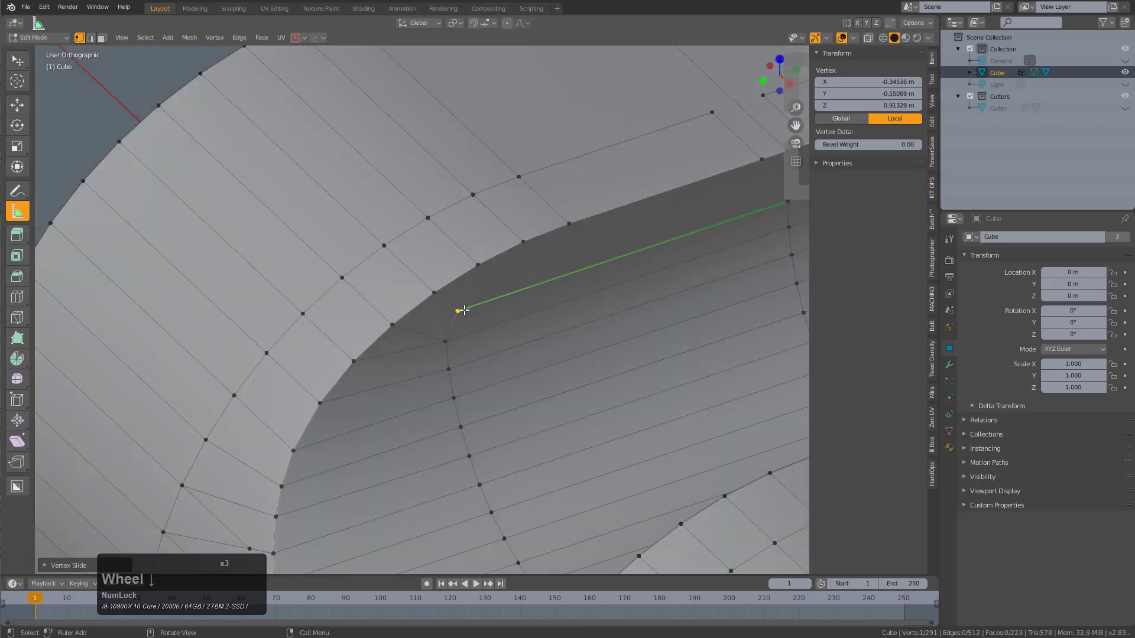
Cancel the trial bevel and select a single sharp edge on the rim.
key(alt+a)
middle_click(447, 307)
scroll(down, 3)
key(alt+x)
click(498, 369)
scroll(up, 3)
key(2)
click(452, 278)
Select all edges of the same sharpness via Select Similar > Sharpness.
key(shift+g)
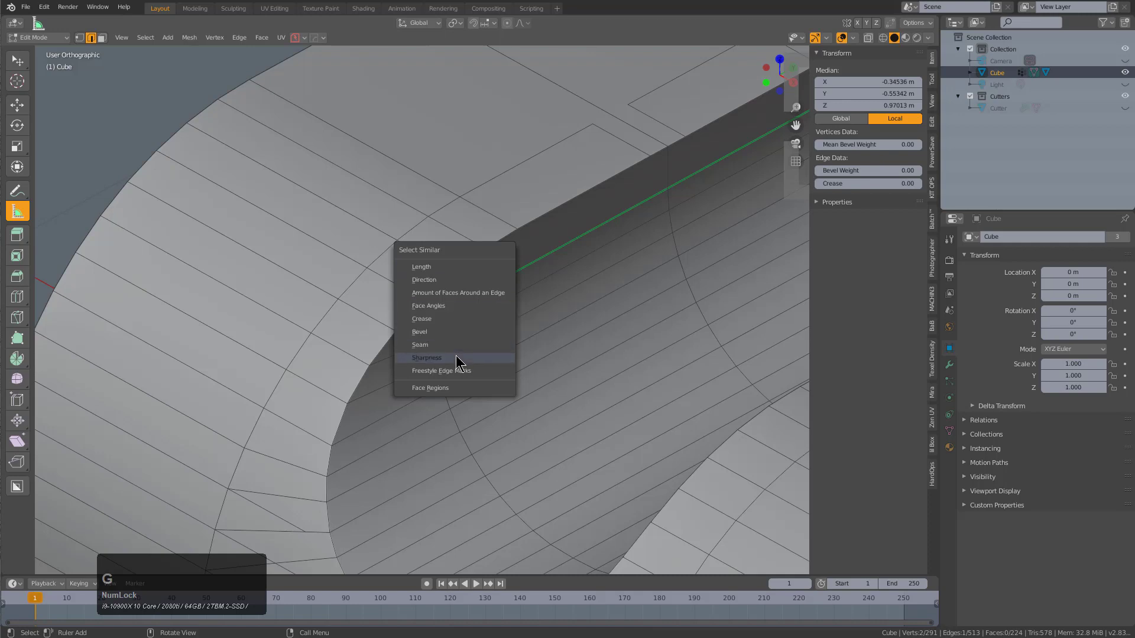
key(1)
scroll(up, 3)
scroll(up, 3)
key(shift+g)
click(454, 311)
scroll(down, 3)
middle_click(482, 299)
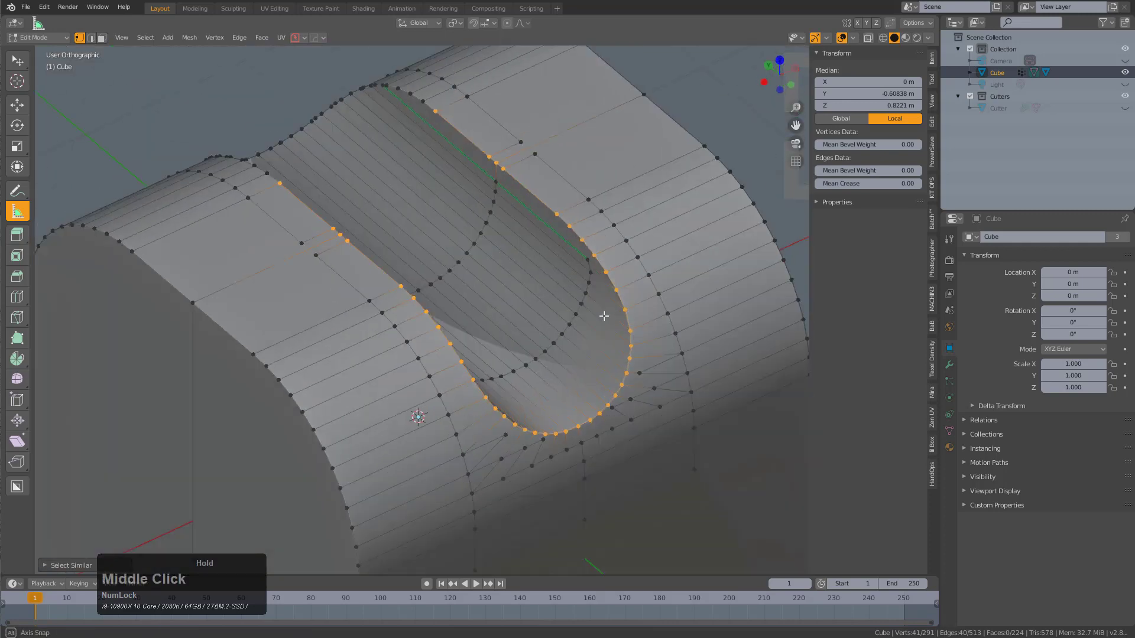
scroll(up, 3)
middle_click(565, 296)
scroll(up, 3)
Bevel all the selected sharp rim edges and adjust the segments.
key(ctrl+b)
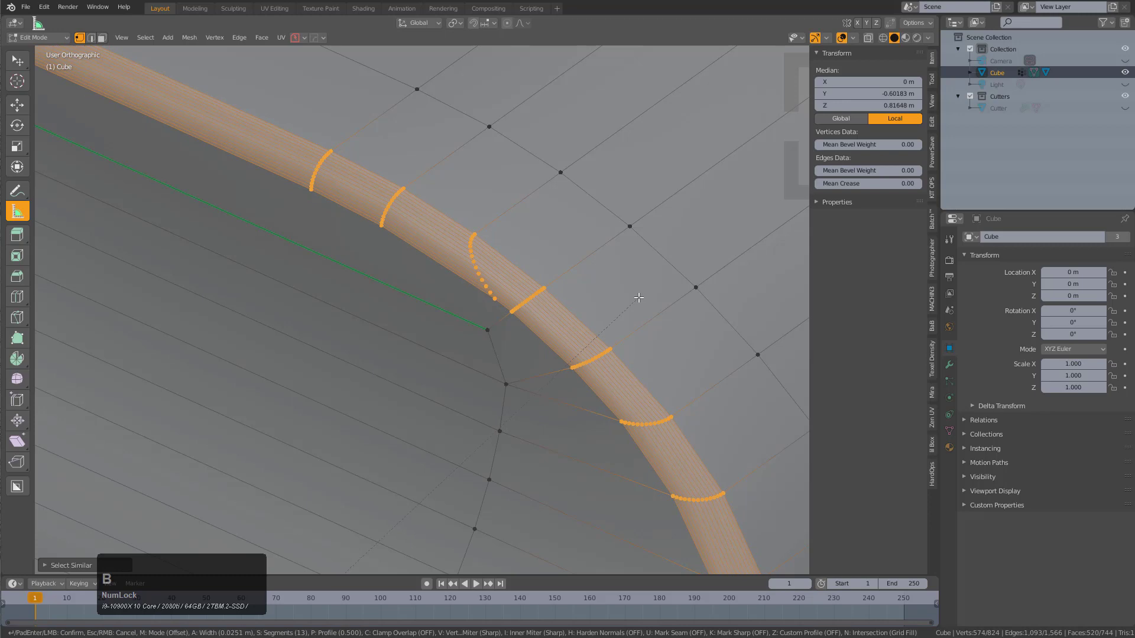
scroll(down, 3)
scroll(down, 3)
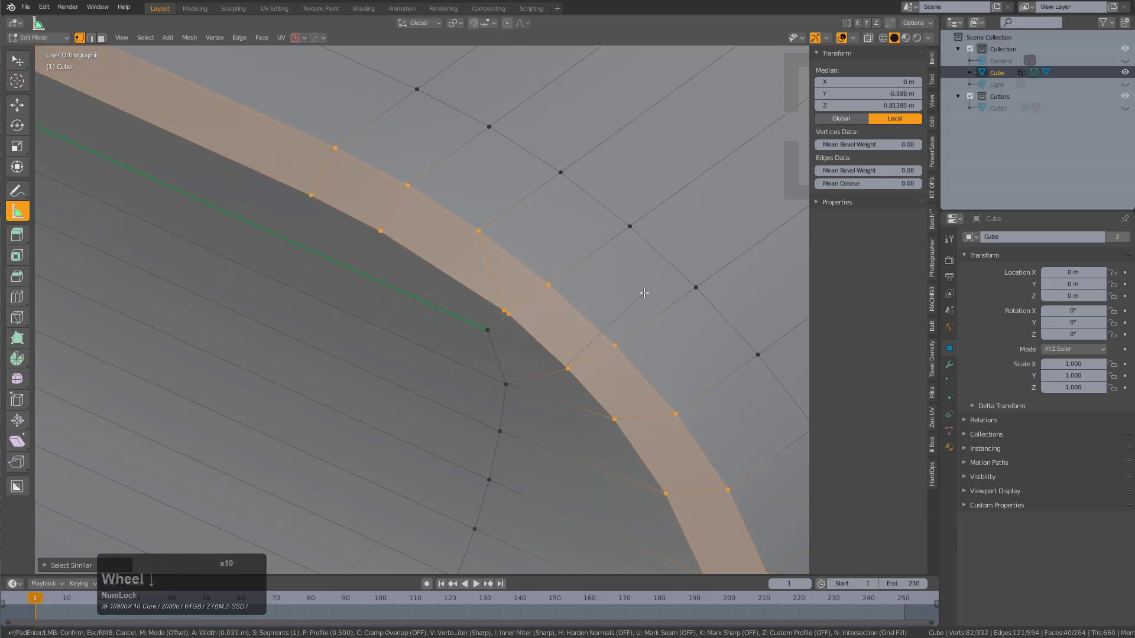
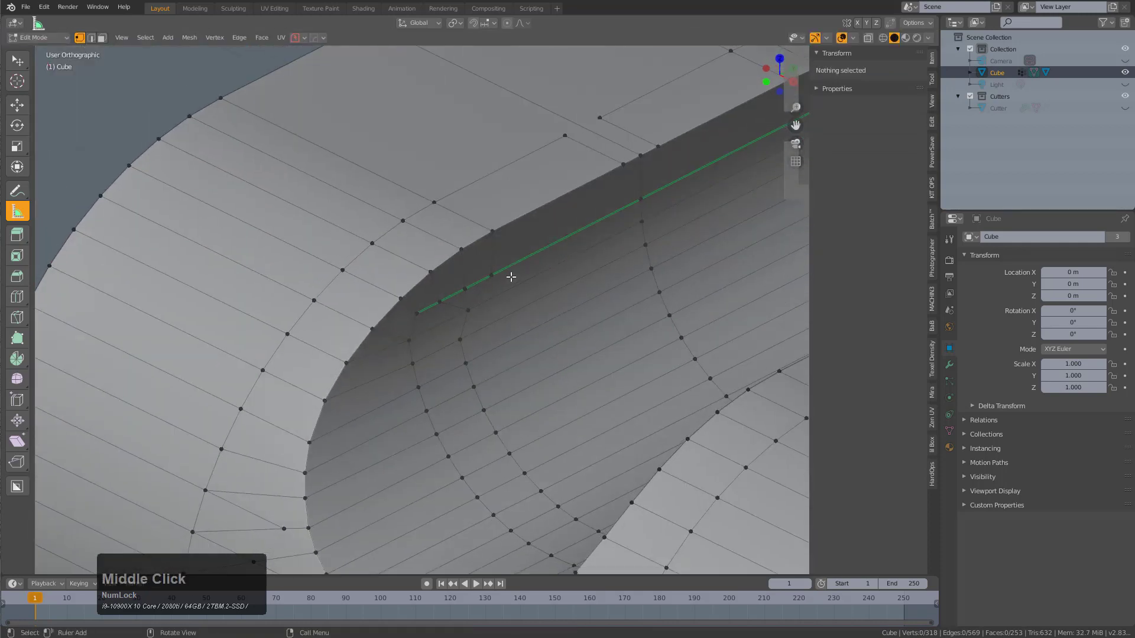
Select the slot's rim edge loop via a rim vertex and Select Similar.
middle_click(508, 260)
click(494, 228)
key(shift+g)
click(498, 233)
middle_click(562, 266)
scroll(up, 3)
middle_click(630, 267)
Bevel the selected rim into a second band, adjusting segments and profile, and confirm it.
key(ctrl+b)
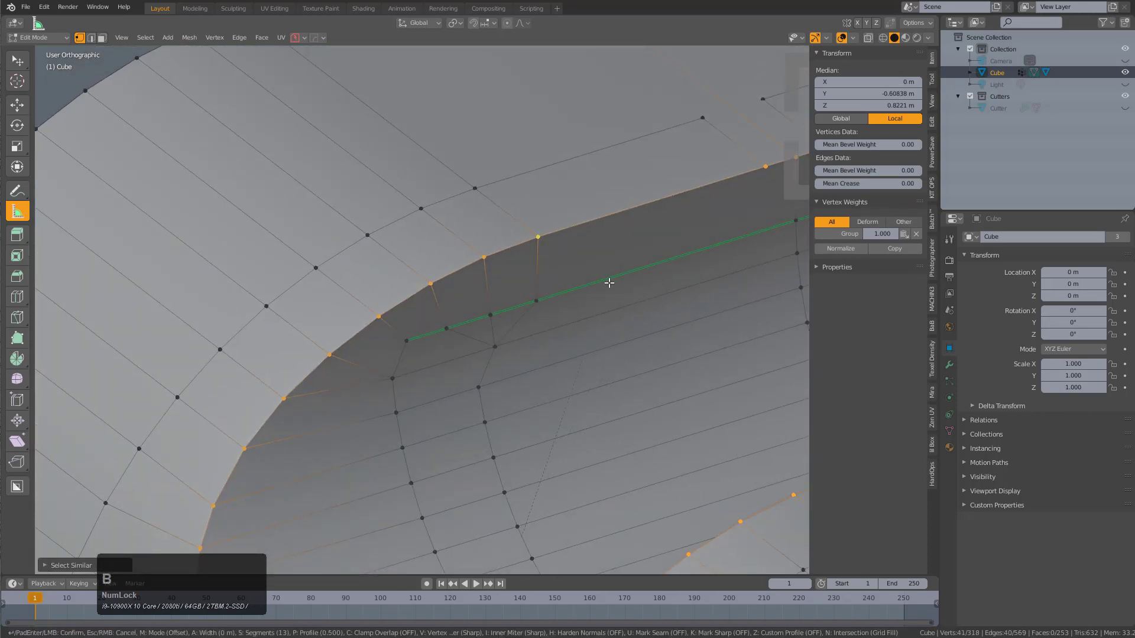
scroll(down, 3)
scroll(down, 3)
scroll(down, 3)
scroll(up, 3)
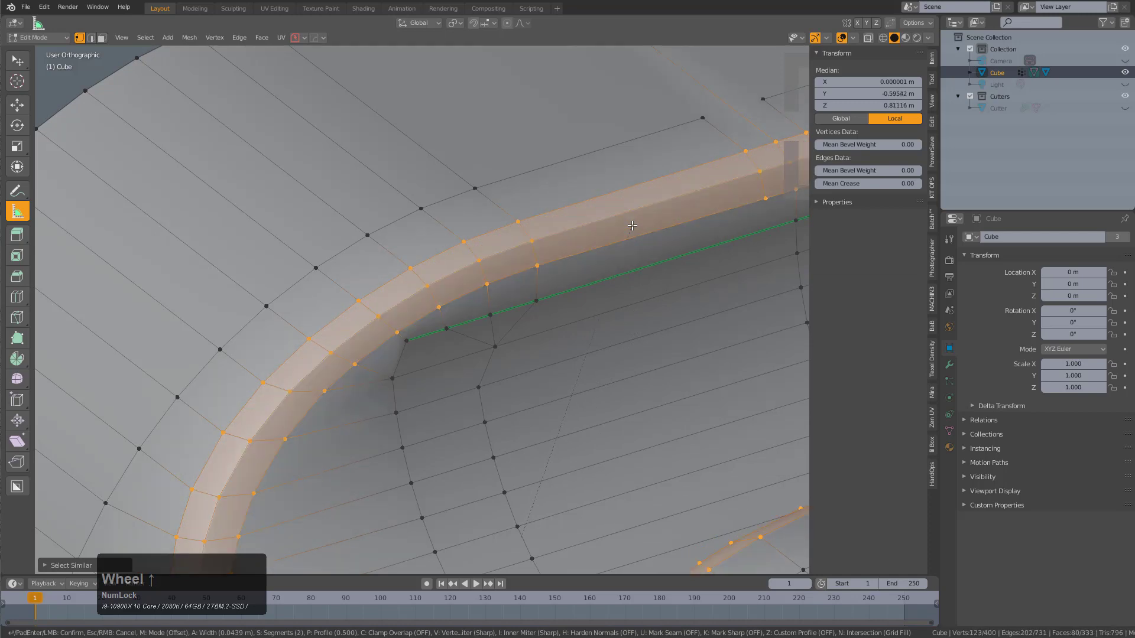
scroll(down, 3)
scroll(up, 3)
key(p)
key(p)
key(a)
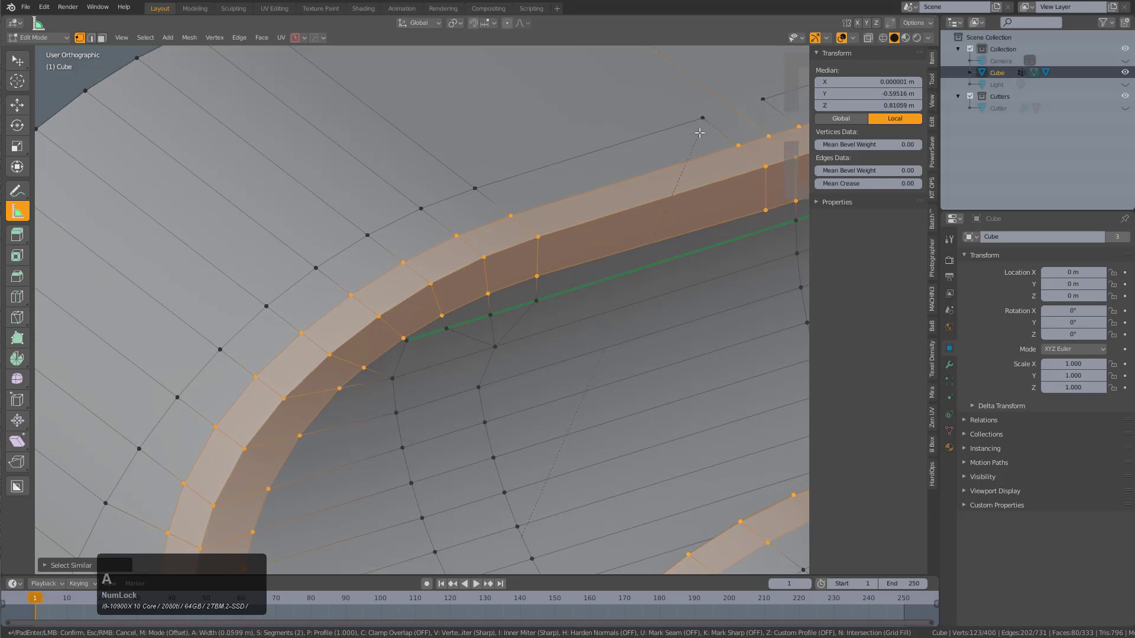
click(699, 130)
Orbit and zoom in on the thin sliver face left beside one slot corner.
scroll(down, 3)
middle_click(478, 363)
scroll(up, 3)
scroll(down, 3)
middle_click(470, 360)
scroll(up, 3)
middle_click(474, 365)
middle_click(512, 337)
scroll(up, 3)
middle_click(481, 287)
scroll(up, 3)
middle_click(483, 296)
scroll(up, 3)
Select the sliver face's vertices and the stray vertex near the rim to begin merging them.
click(490, 304)
click(479, 320)
key(m)
click(523, 326)
scroll(down, 3)
middle_click(556, 418)
scroll(up, 3)
click(373, 303)
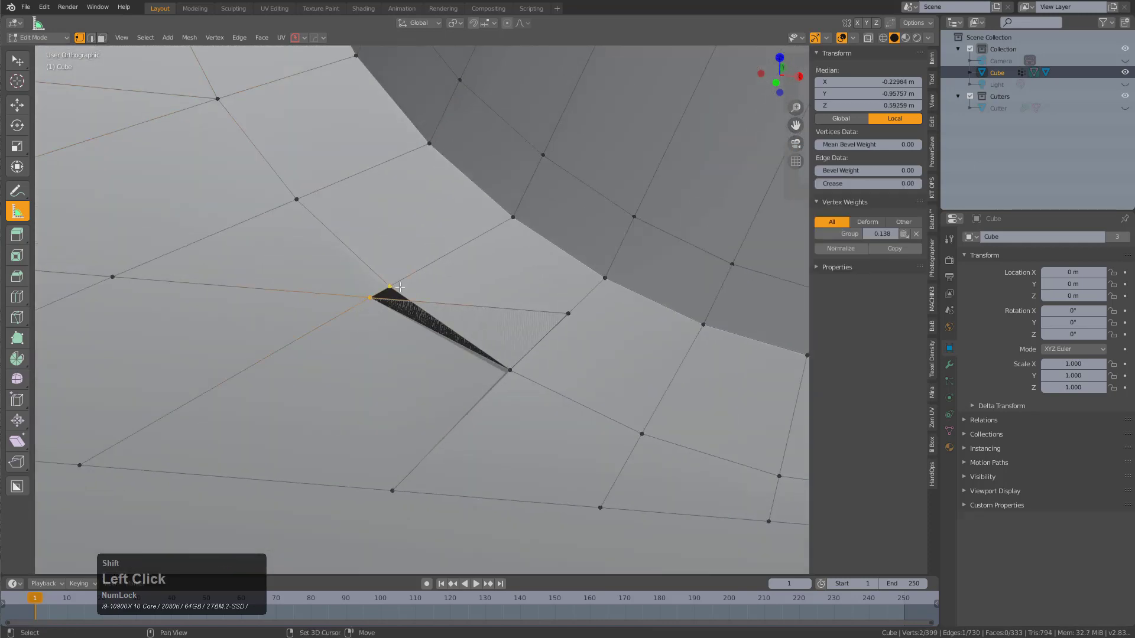
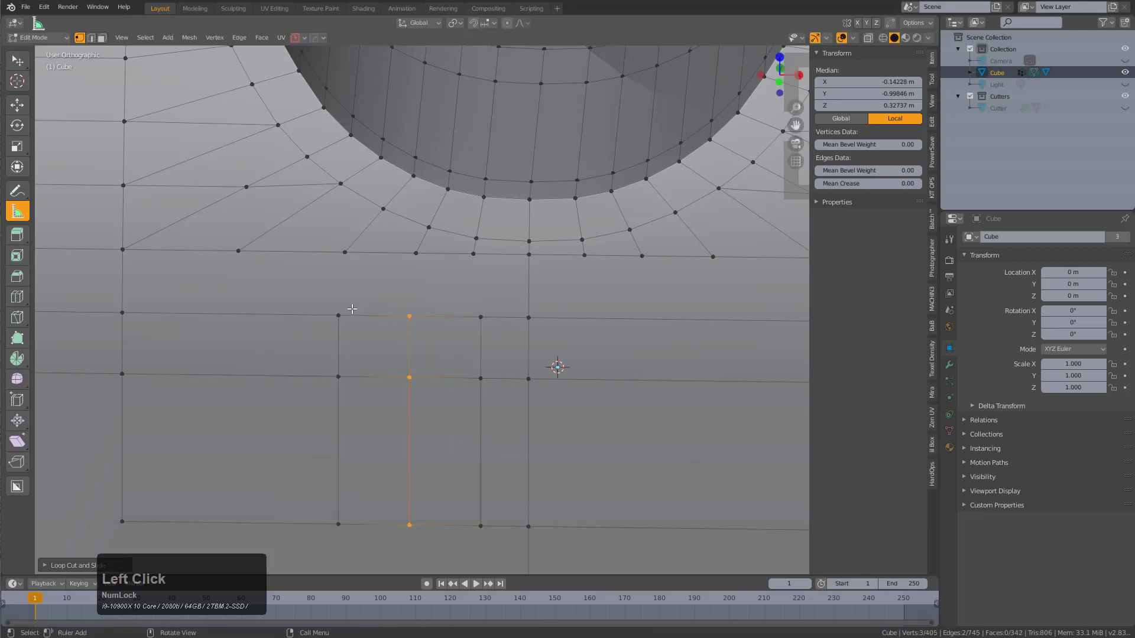
Connect vertices below the slot and on the flat face with new edges using J.
click(351, 249)
key(j)
click(413, 311)
key(j)
click(475, 304)
key(j)
key(ctrl+r)
double_click(251, 332)
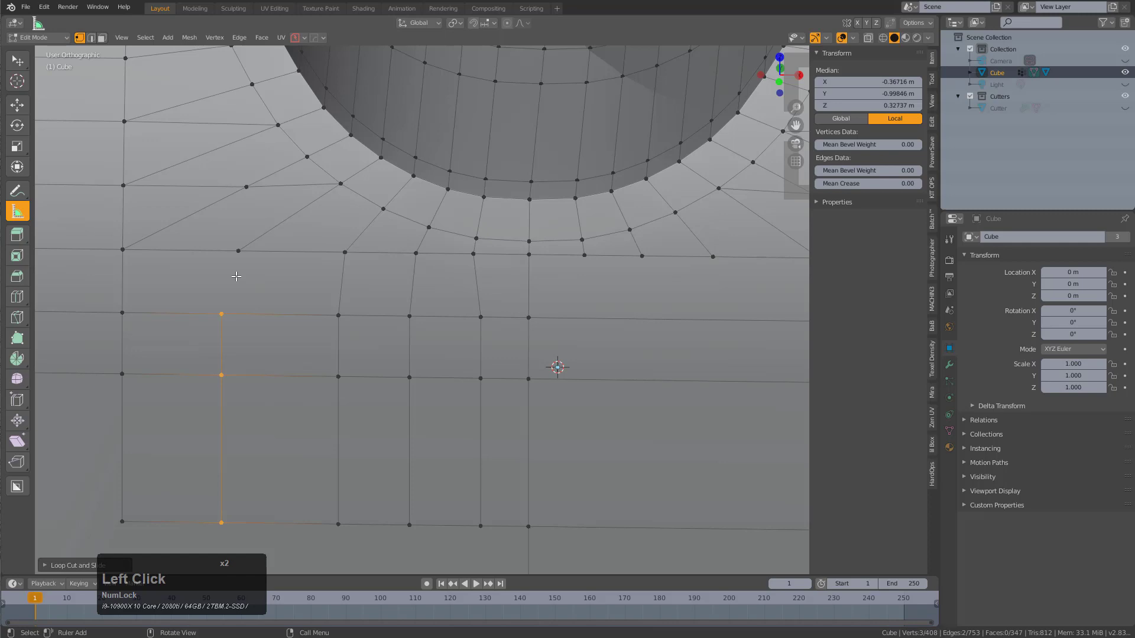
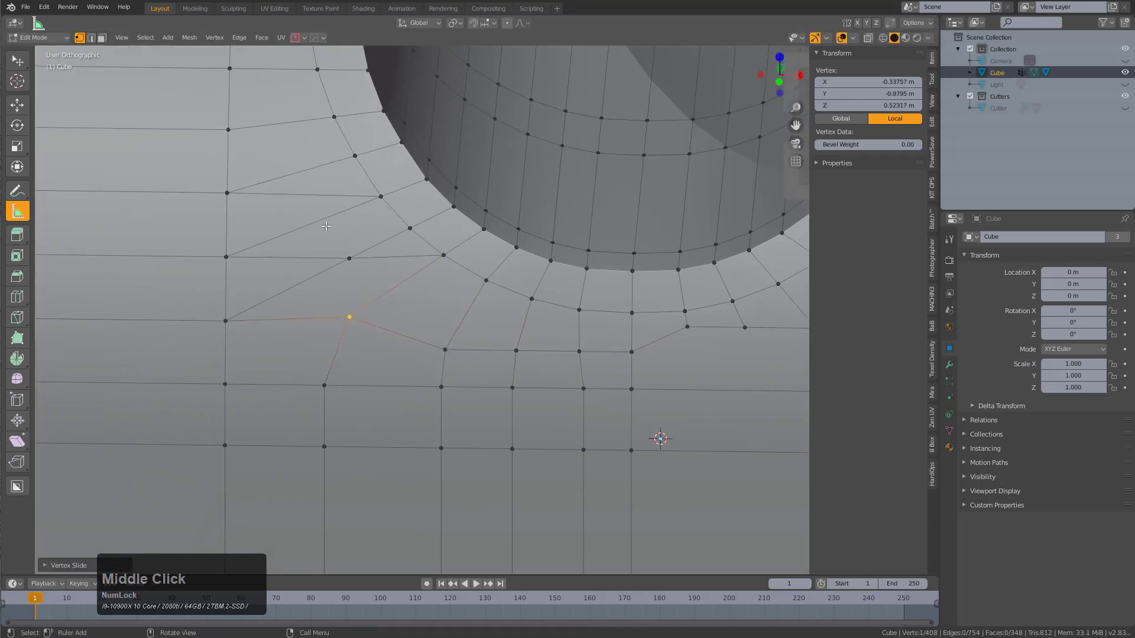
Join the vertices at the slot's lower corner with a new edge.
middle_click(397, 290)
scroll(down, 3)
scroll(down, 3)
click(325, 246)
scroll(up, 3)
key(j)
click(371, 358)
double_click(340, 350)
click(348, 364)
click(347, 365)
key(m)
Fill edges between the vertices beside the slot rim and at its corner, then clear the selection.
click(350, 371)
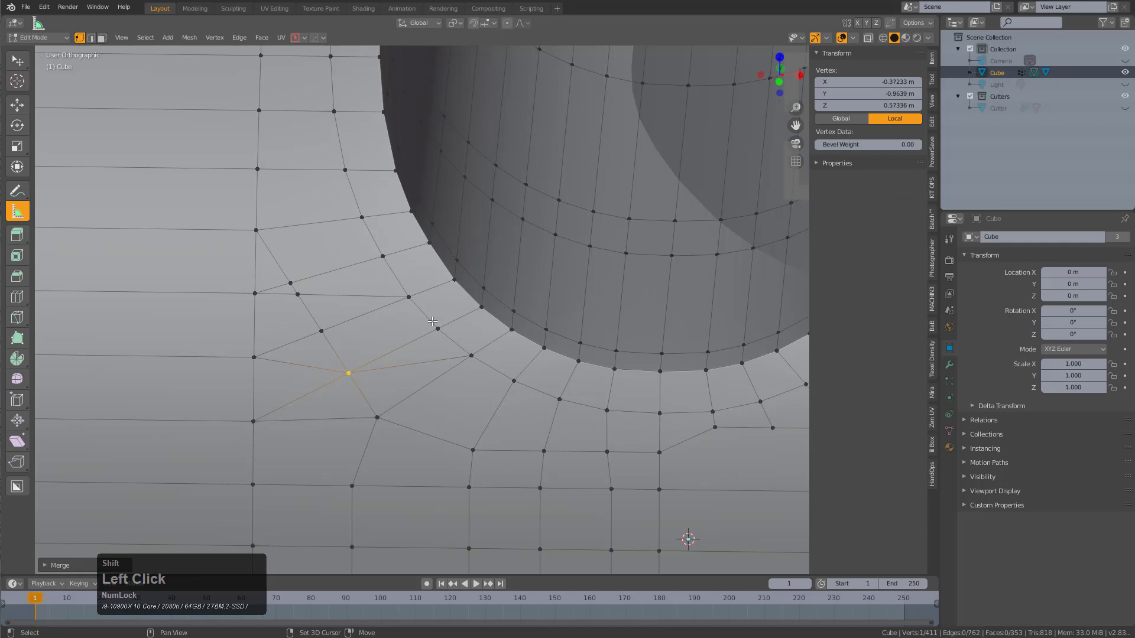
double_click(468, 354)
click(378, 402)
key(f)
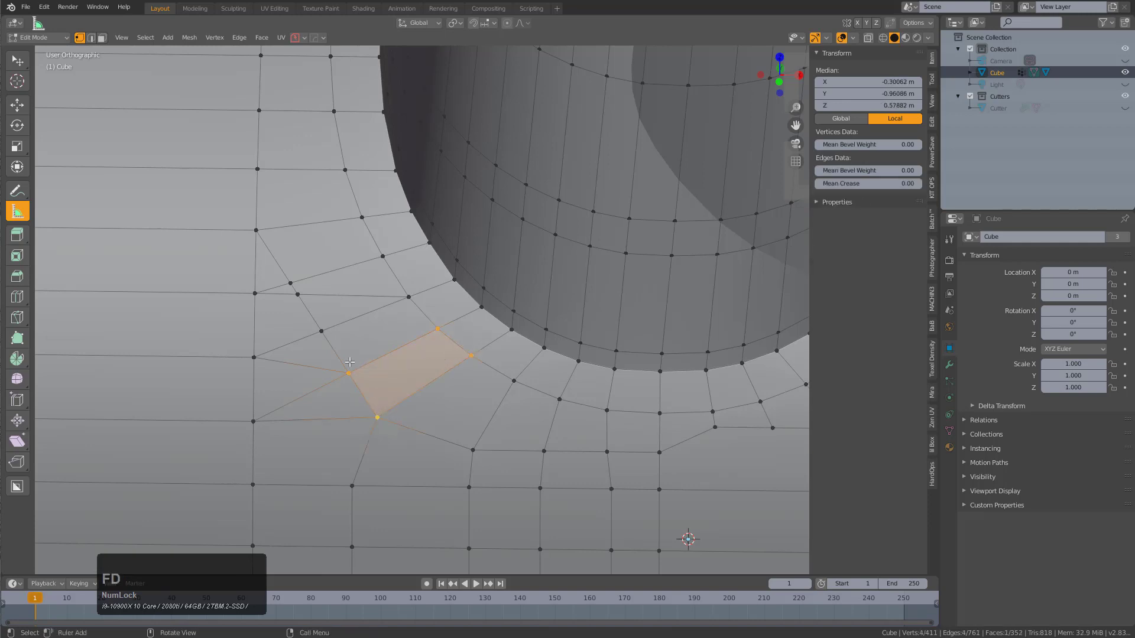
click(304, 295)
key(m)
click(325, 279)
double_click(421, 294)
click(320, 321)
key(f)
key(alt+a)
Test an edge-loop cut around the slot, cancel it, and connect one more vertex.
key(ctrl+r)
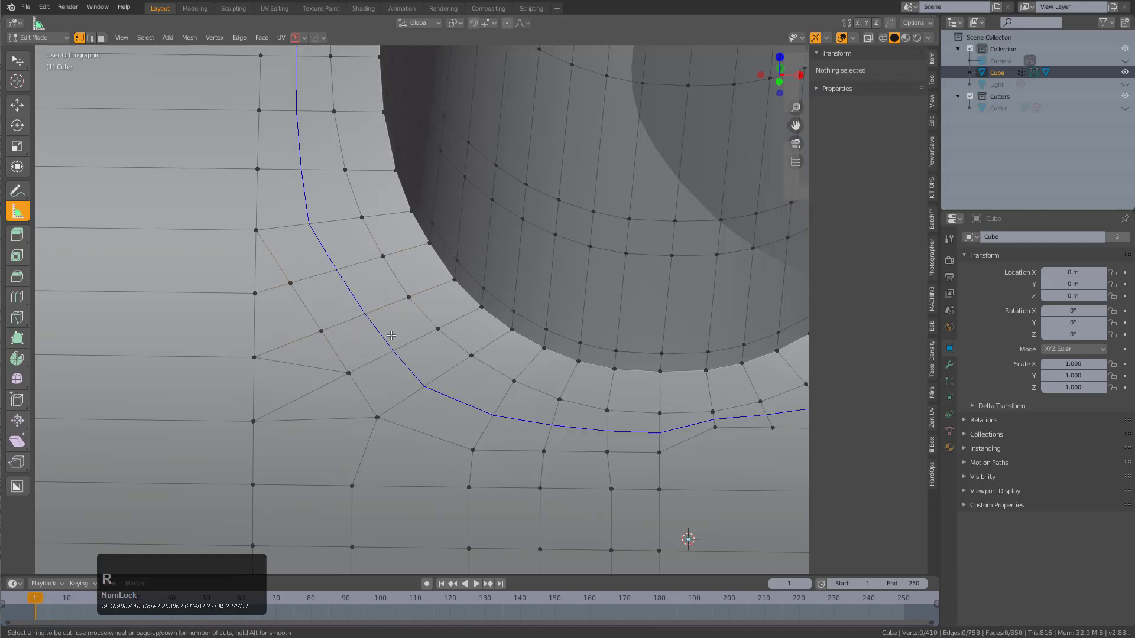
scroll(down, 3)
middle_click(401, 308)
key(ctrl+r)
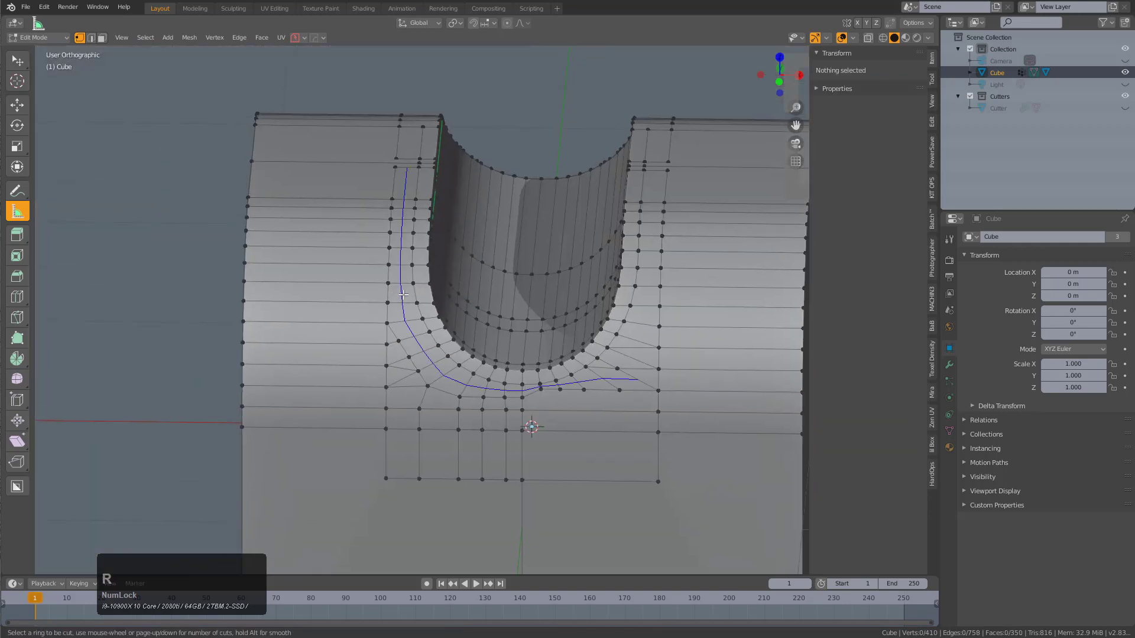
middle_click(424, 299)
scroll(up, 3)
click(350, 283)
key(j)
scroll(down, 3)
key(alt+a)
Leave Edit Mode and orbit the cube to inspect the slot's smooth shading.
middle_click(466, 281)
key(ctrl+r)
middle_click(470, 316)
scroll(down, 3)
middle_click(437, 334)
scroll(up, 3)
middle_click(438, 367)
middle_click(418, 379)
middle_click(432, 363)
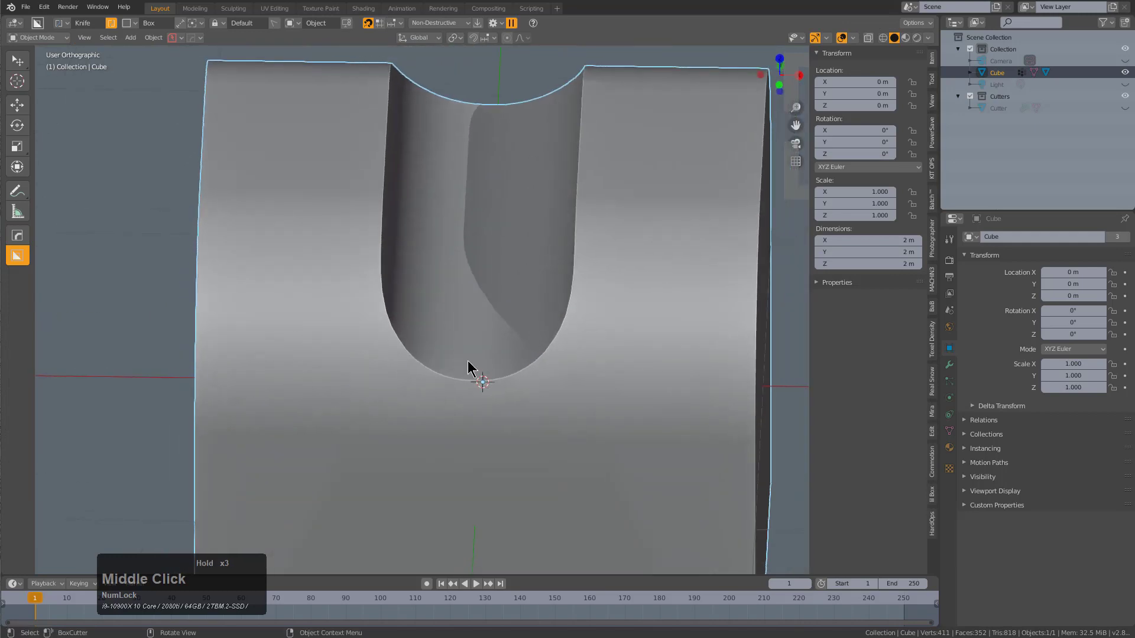
Inspect the slot shading, re-enter mesh editing and orbit to its top rim.
middle_click(532, 382)
scroll(up, 3)
middle_click(457, 401)
scroll(up, 3)
scroll(down, 3)
middle_click(443, 366)
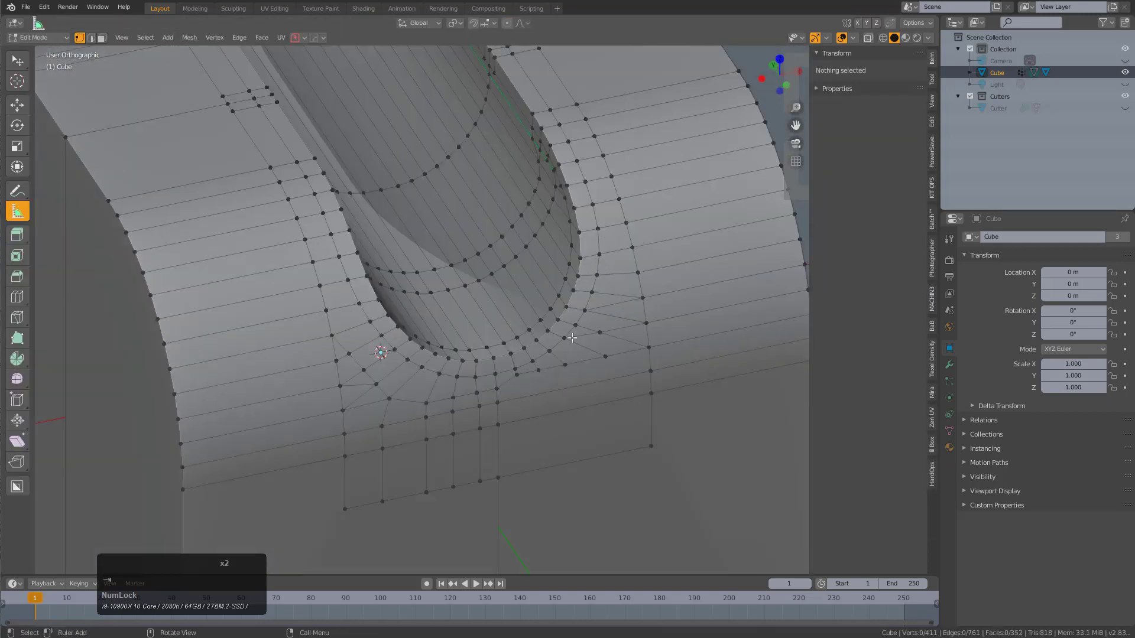
key(alt+x)
click(286, 370)
scroll(up, 3)
middle_click(467, 364)
scroll(down, 3)
middle_click(457, 361)
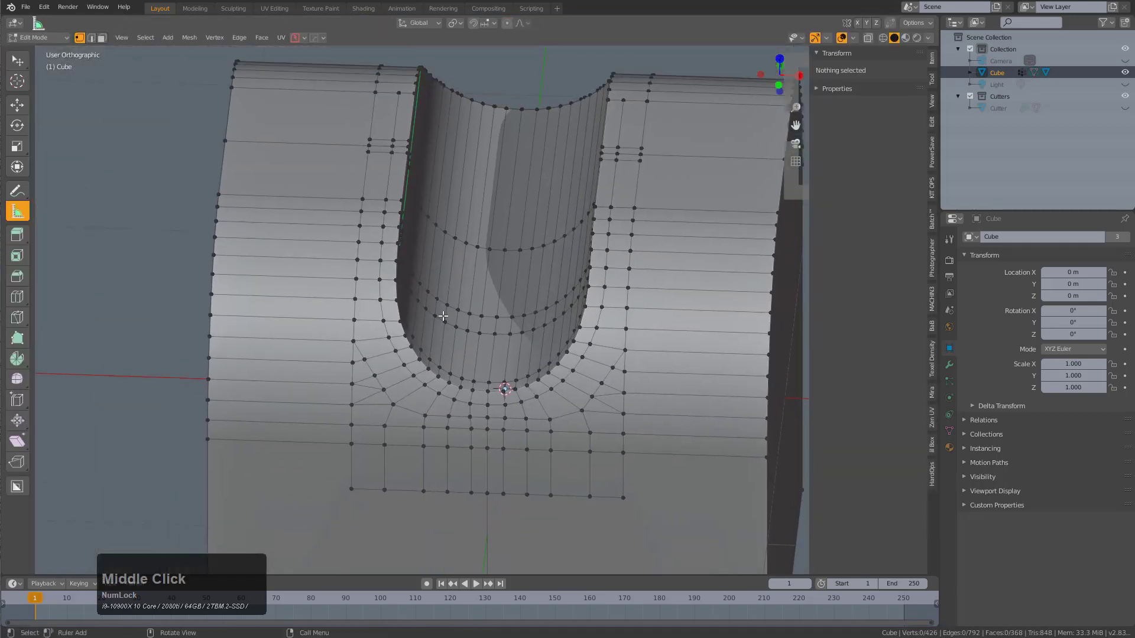
scroll(up, 3)
middle_click(503, 285)
scroll(up, 3)
Slide a stray vertex along the slot's top edge into place and confirm it.
click(495, 253)
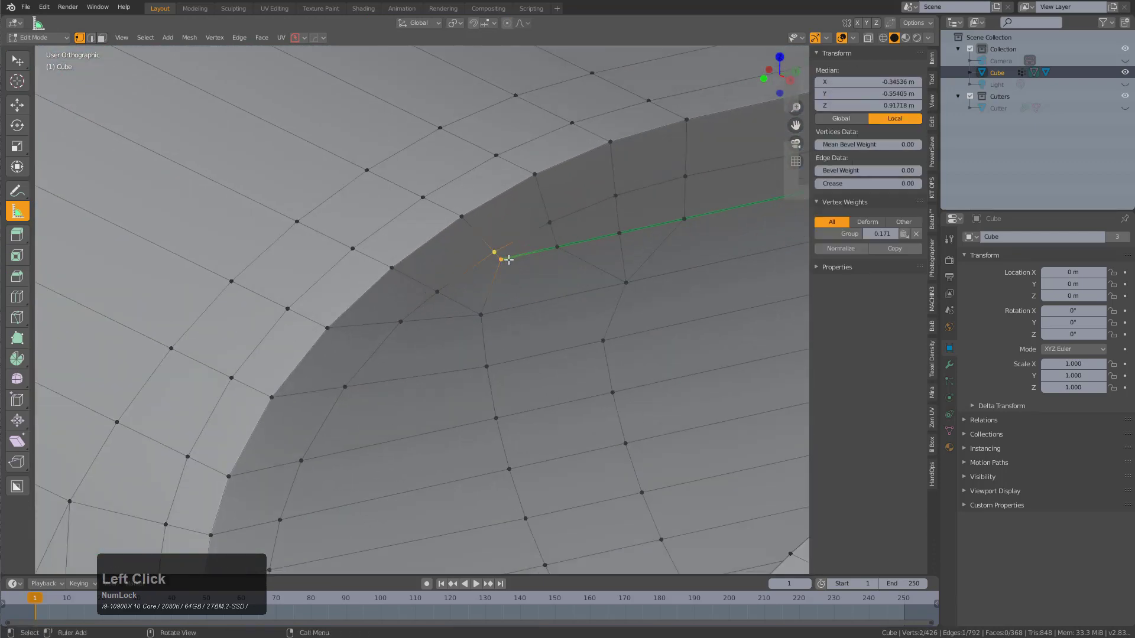
key(m)
click(513, 261)
Orbit all around the slot rim and cube to check the bevelled mesh's shading.
scroll(down, 3)
middle_click(480, 288)
middle_click(467, 329)
middle_click(528, 333)
middle_click(501, 353)
scroll(down, 3)
middle_click(528, 342)
scroll(up, 3)
middle_click(497, 334)
middle_click(448, 348)
middle_click(425, 353)
scroll(down, 3)
middle_click(341, 341)
middle_click(465, 301)
scroll(down, 3)
middle_click(413, 307)
scroll(up, 3)
middle_click(546, 220)
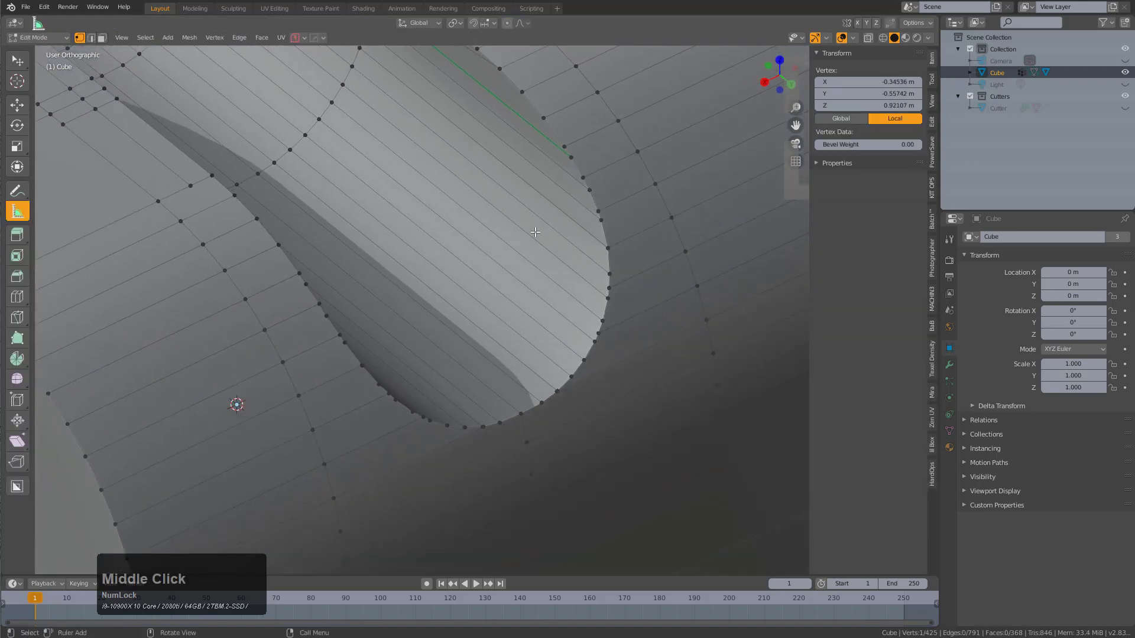
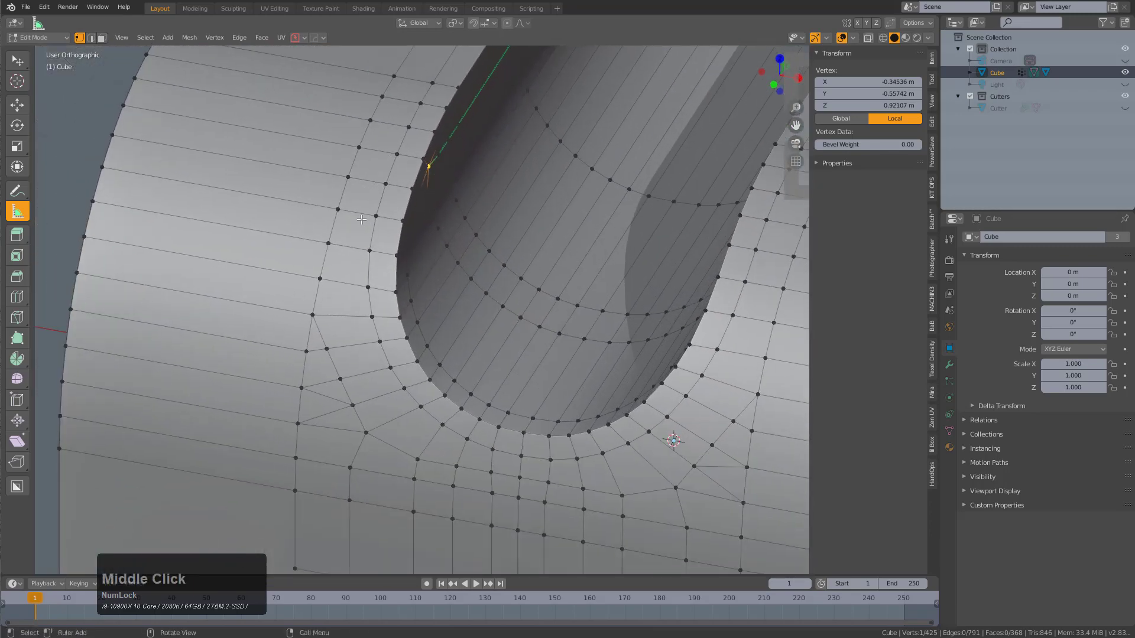
scroll(down, 3)
scroll(down, 3)
middle_click(604, 365)
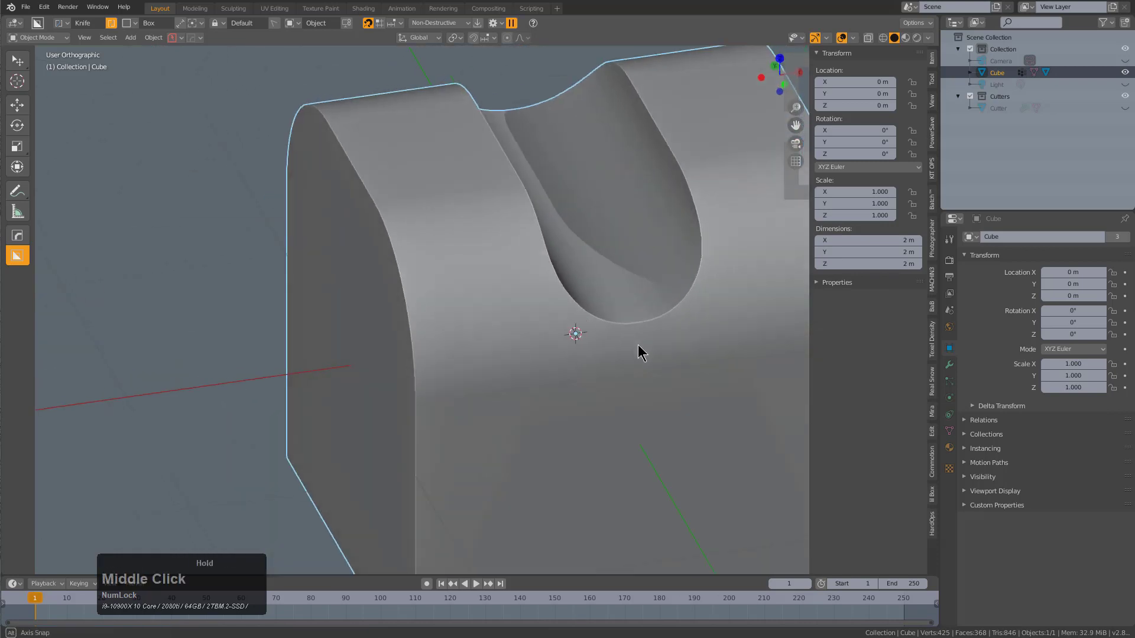
Apply HardOps Sharpen from the Q menu, adding a Weighted Normal modifier with Keep Sharp.
key(q)
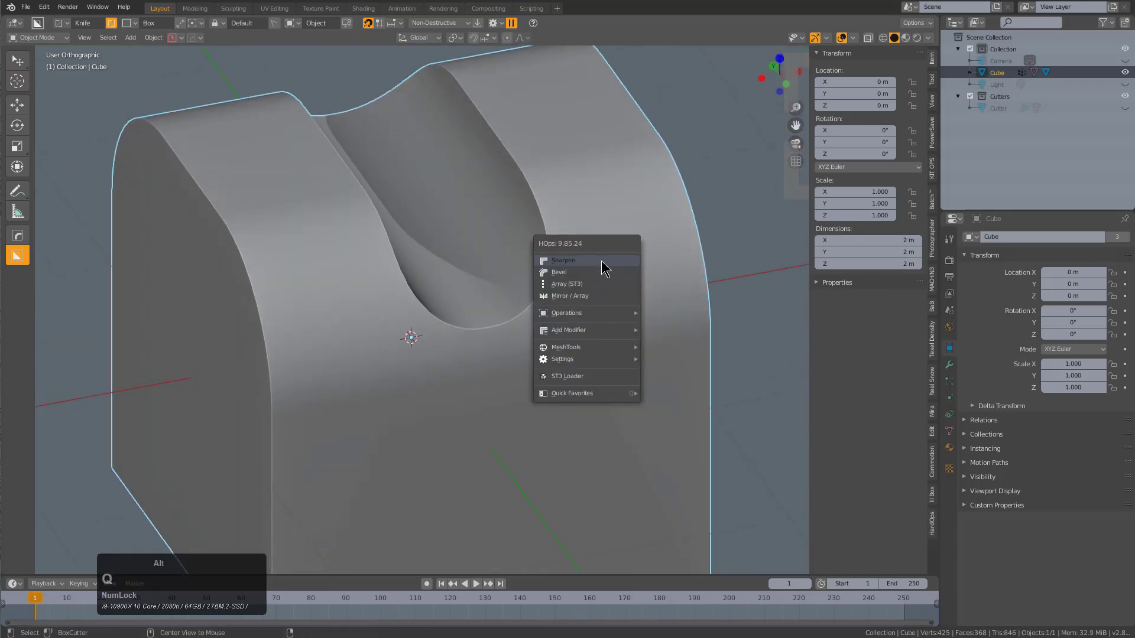
click(603, 257)
middle_click(535, 311)
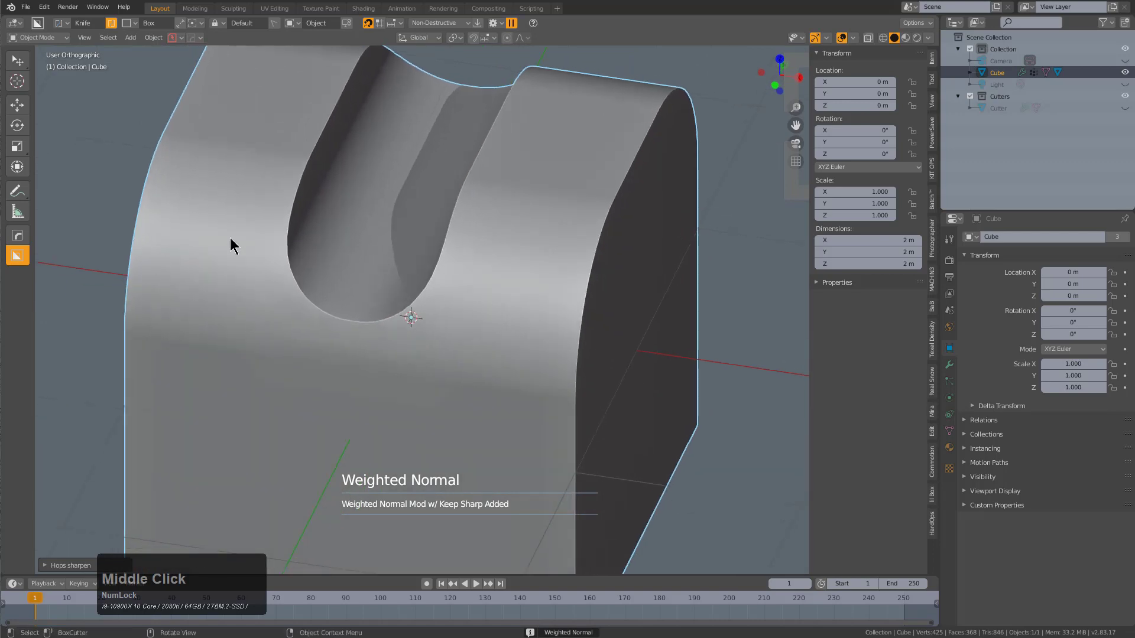
scroll(down, 3)
middle_click(368, 337)
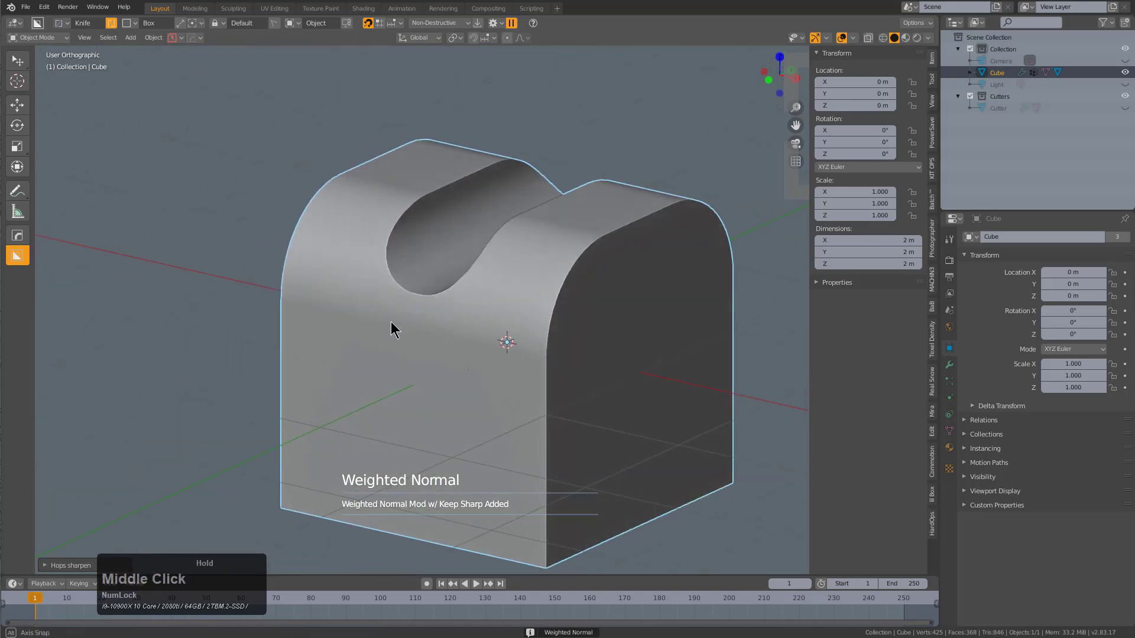
Orbit the cube to check the weighted-normal shading on its edges and slot.
scroll(up, 3)
middle_click(405, 329)
scroll(up, 3)
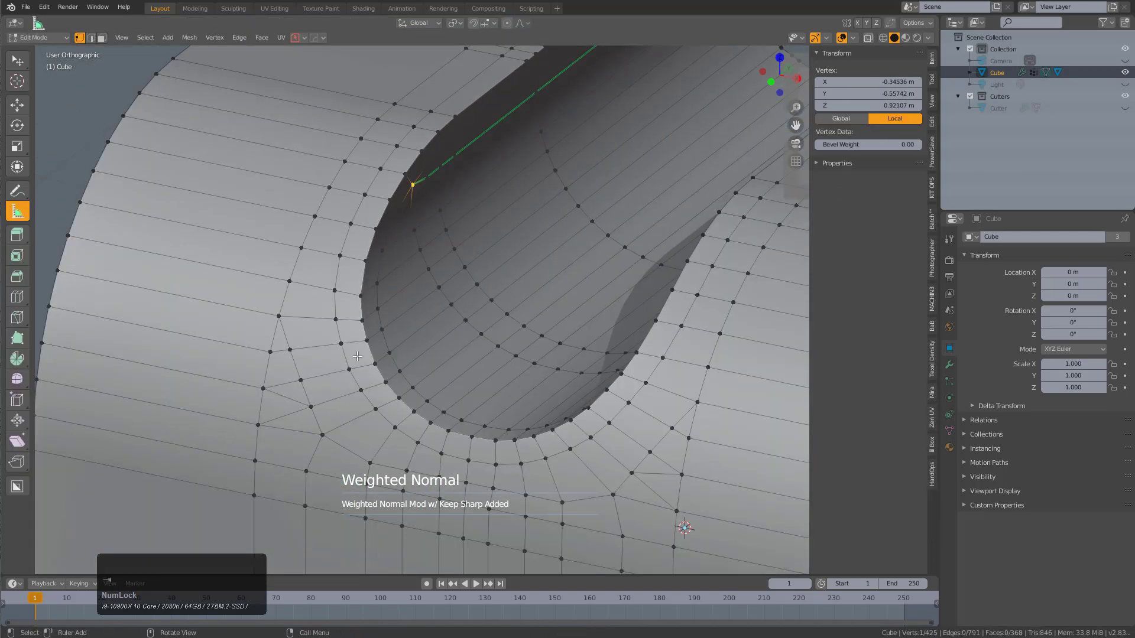
scroll(down, 3)
scroll(down, 3)
middle_click(500, 278)
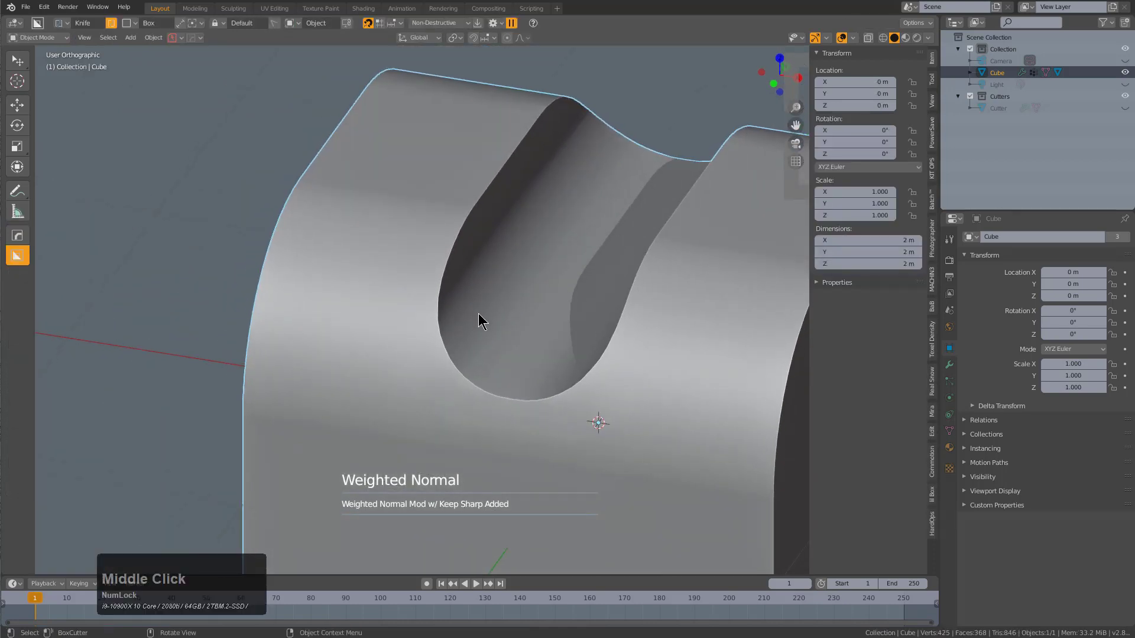
scroll(down, 3)
middle_click(429, 279)
key(shift+a)
scroll(down, 3)
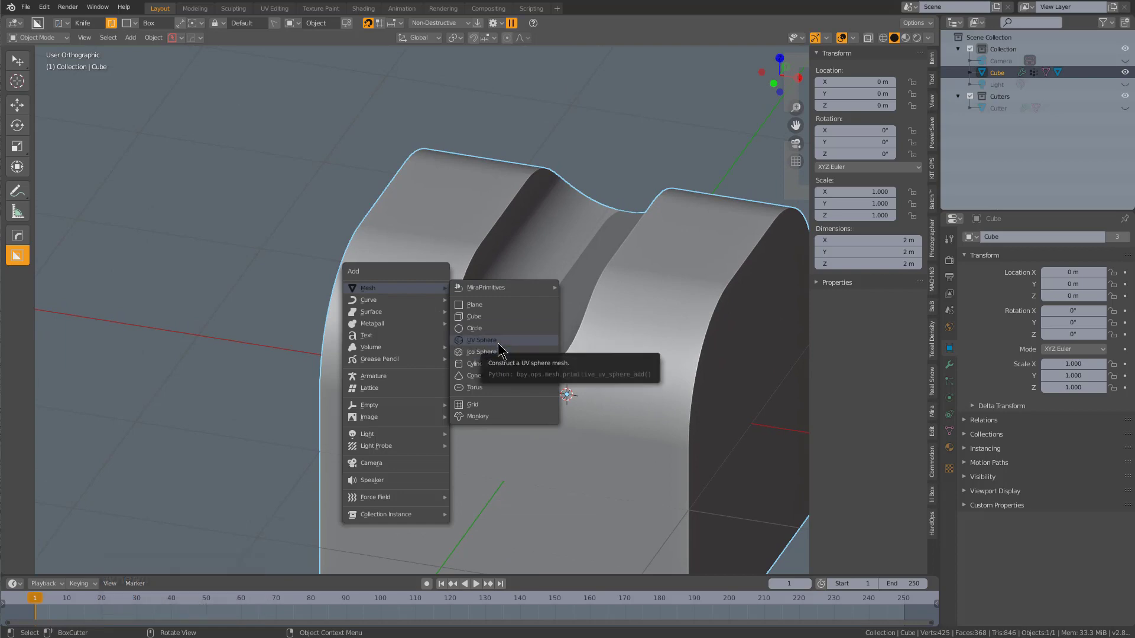
click(503, 317)
scroll(down, 3)
key(q)
click(576, 359)
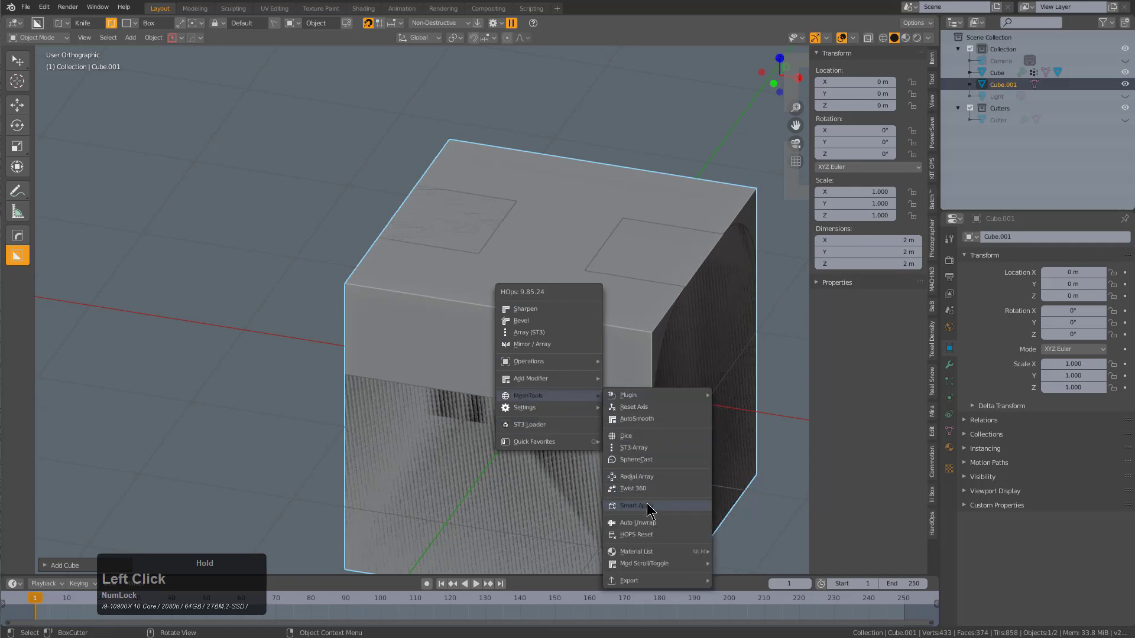
scroll(down, 3)
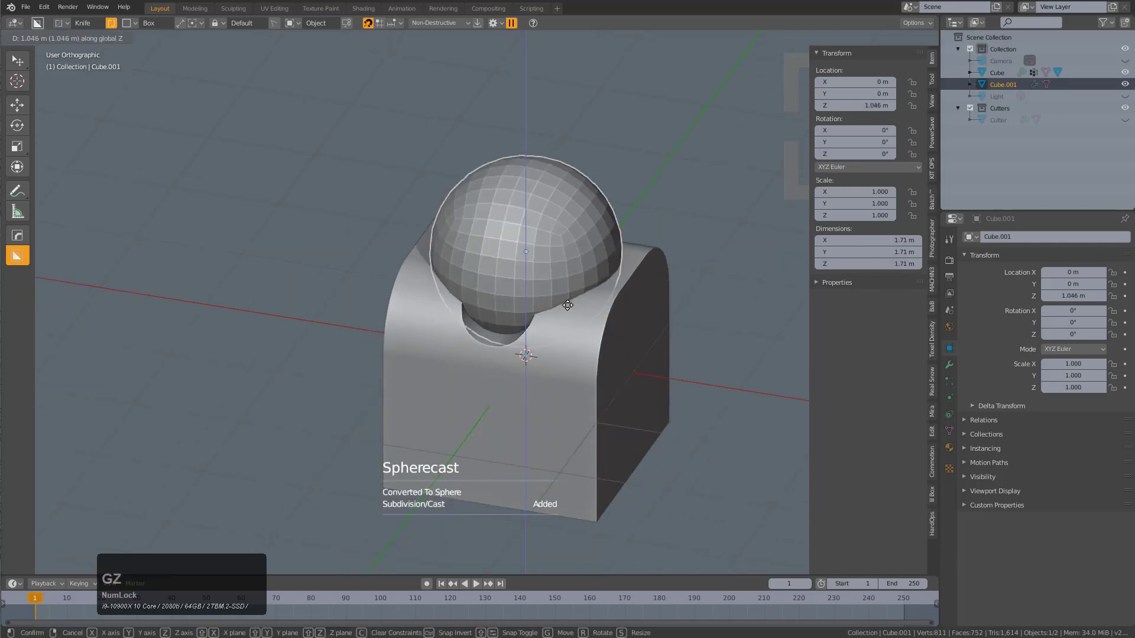
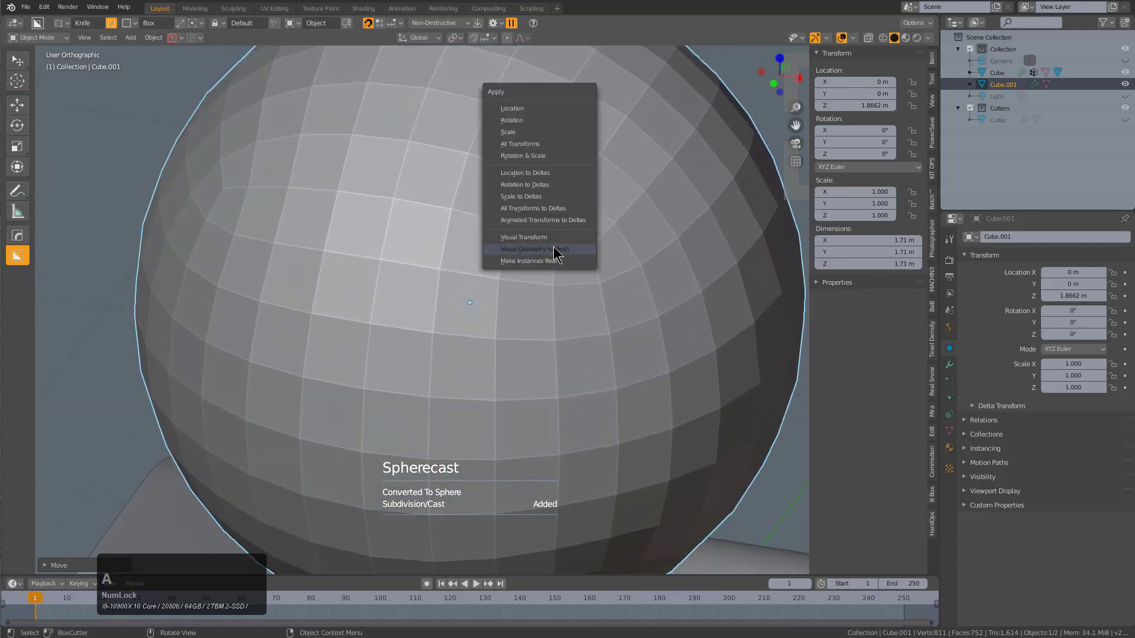
key(shift+a)
middle_click(562, 265)
key(ctrl+a)
click(515, 308)
key(3)
click(510, 183)
double_click(593, 183)
click(567, 220)
click(609, 249)
double_click(625, 215)
key(y)
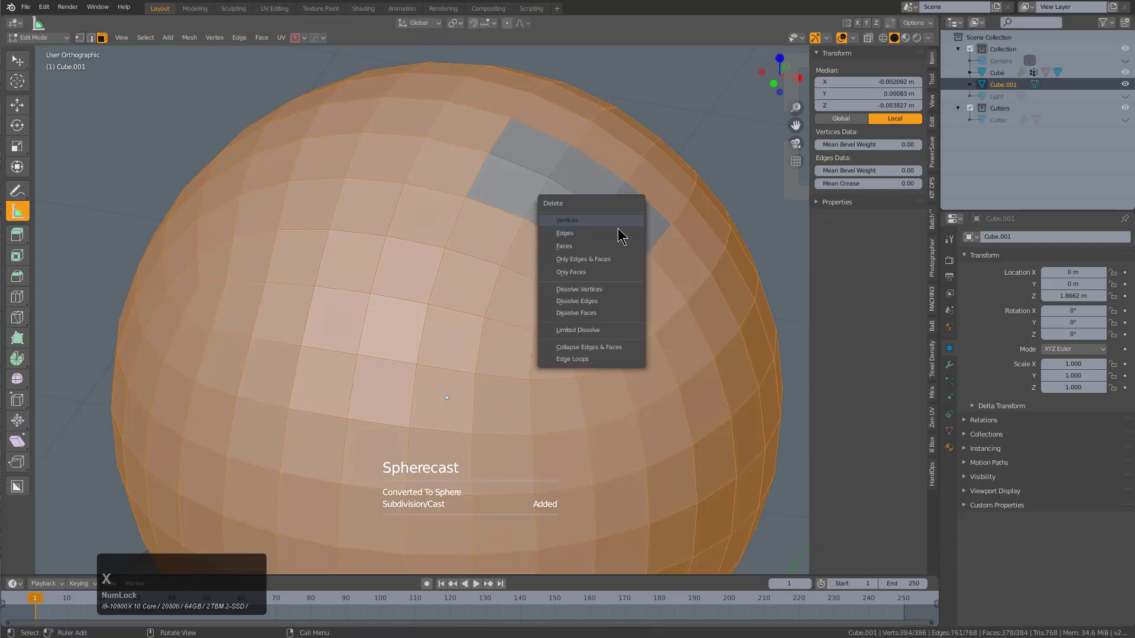
click(614, 249)
middle_click(579, 223)
scroll(up, 3)
middle_click(557, 210)
key(KP_Decimal)
middle_click(492, 355)
scroll(up, 3)
middle_click(535, 333)
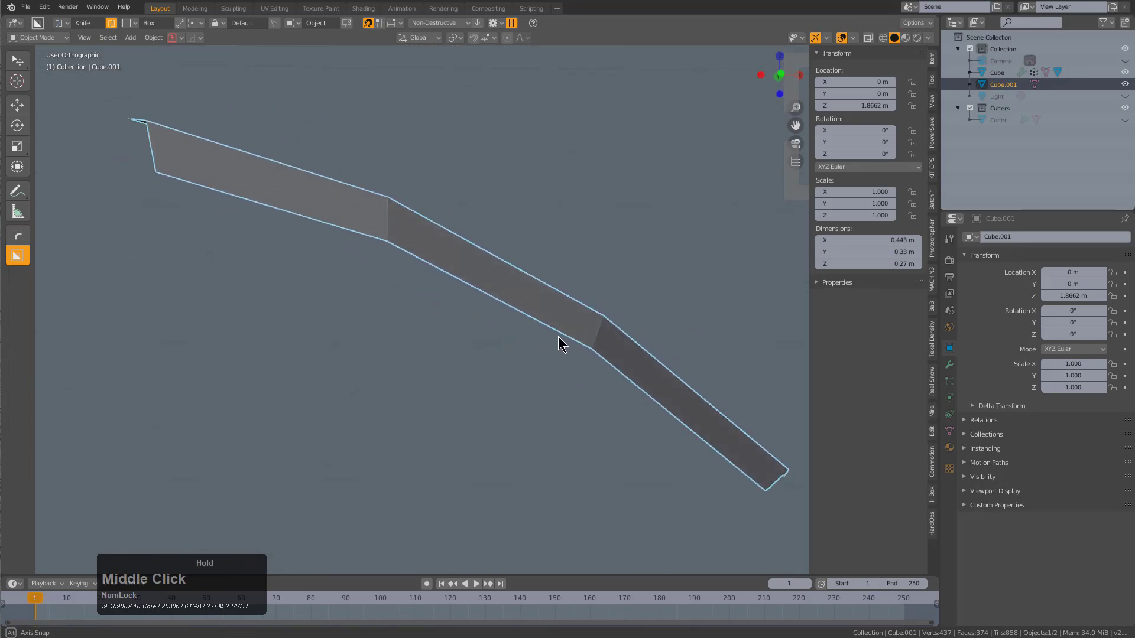
scroll(down, 3)
key(x)
click(531, 342)
scroll(down, 3)
middle_click(513, 407)
scroll(down, 3)
middle_click(491, 398)
scroll(down, 3)
scroll(up, 3)
click(515, 380)
middle_click(496, 363)
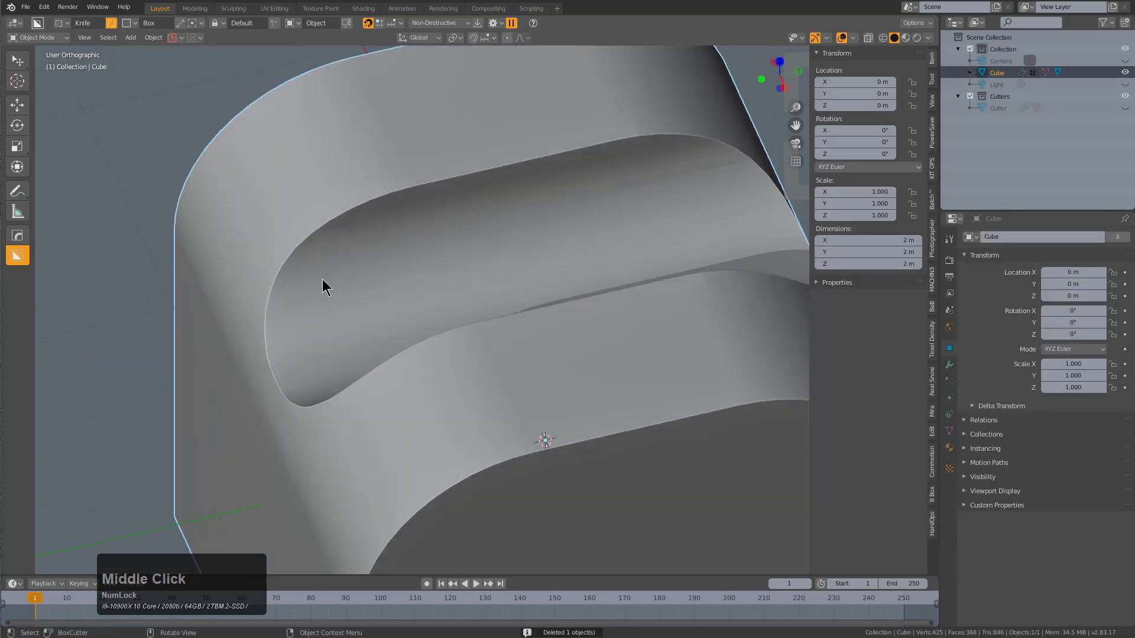
middle_click(449, 339)
scroll(down, 3)
middle_click(466, 363)
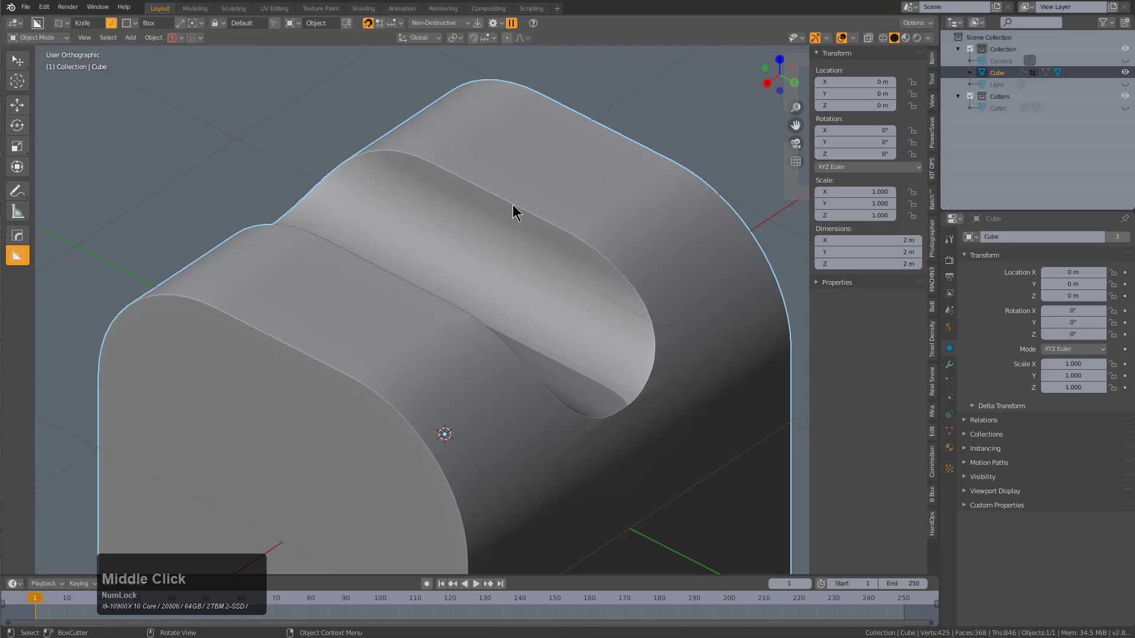
Leave mesh editing and mirror the slotted cube across the X axis.
middle_click(515, 243)
key(x)
scroll(down, 3)
key(d)
right_click(539, 301)
key(h)
click(437, 320)
scroll(up, 3)
key(x)
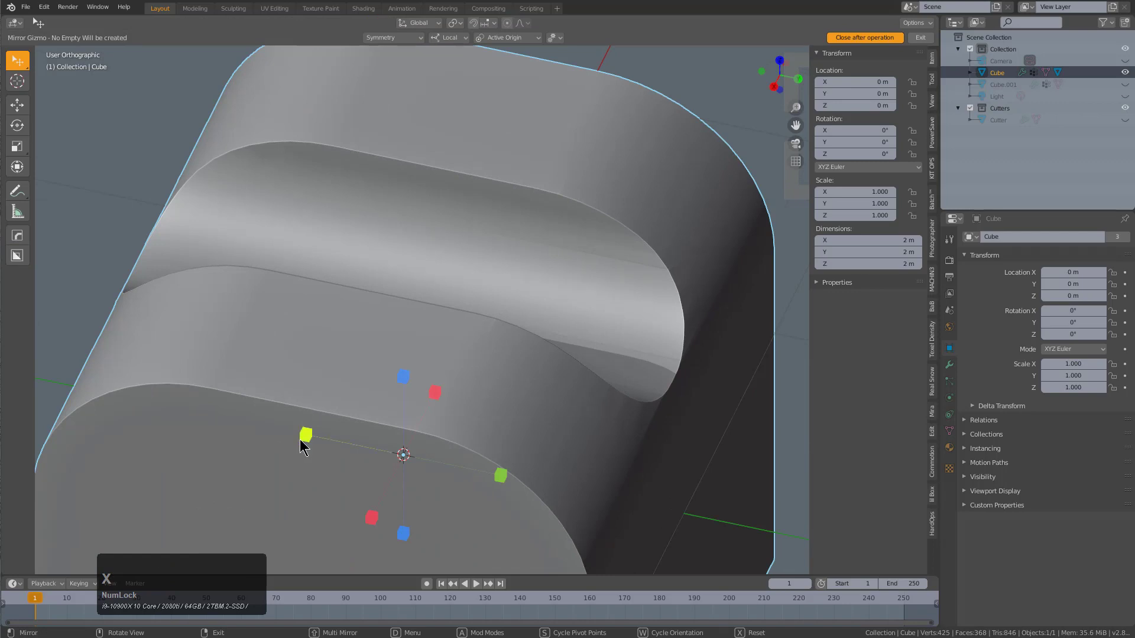
click(306, 438)
Orbit around the cube to inspect the slot rim and outer corners before bevelling.
middle_click(466, 377)
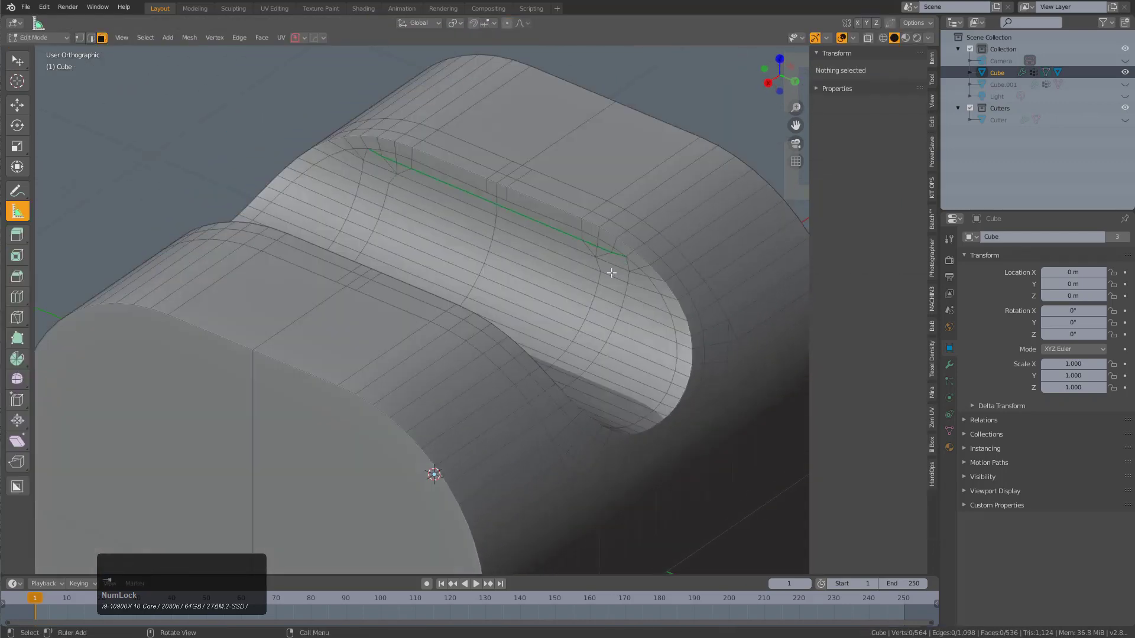
scroll(up, 3)
middle_click(628, 280)
scroll(up, 3)
scroll(up, 3)
middle_click(406, 311)
middle_click(408, 297)
scroll(down, 3)
middle_click(372, 366)
middle_click(580, 313)
middle_click(550, 310)
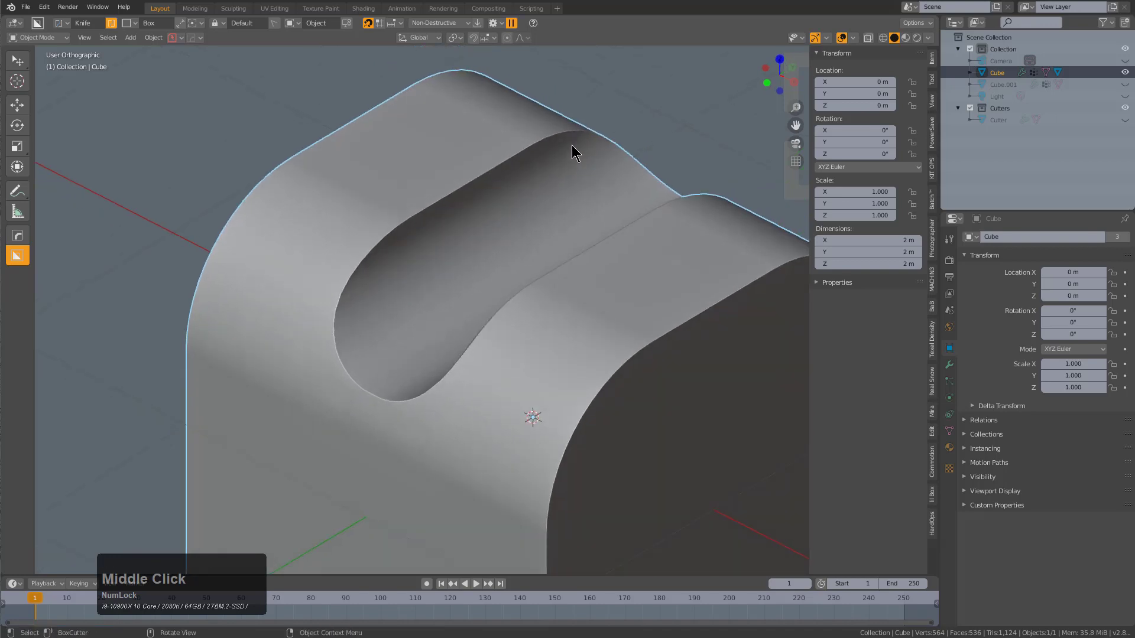
middle_click(413, 277)
scroll(up, 3)
middle_click(378, 271)
scroll(down, 3)
scroll(up, 3)
Add an angle-limited Bevel modifier with 8 segments, smoothly rounding the slot and outer edges.
key(q)
click(431, 207)
scroll(up, 3)
scroll(up, 3)
key(1)
click(425, 214)
scroll(down, 3)
key(alt+a)
middle_click(516, 298)
middle_click(521, 384)
middle_click(541, 419)
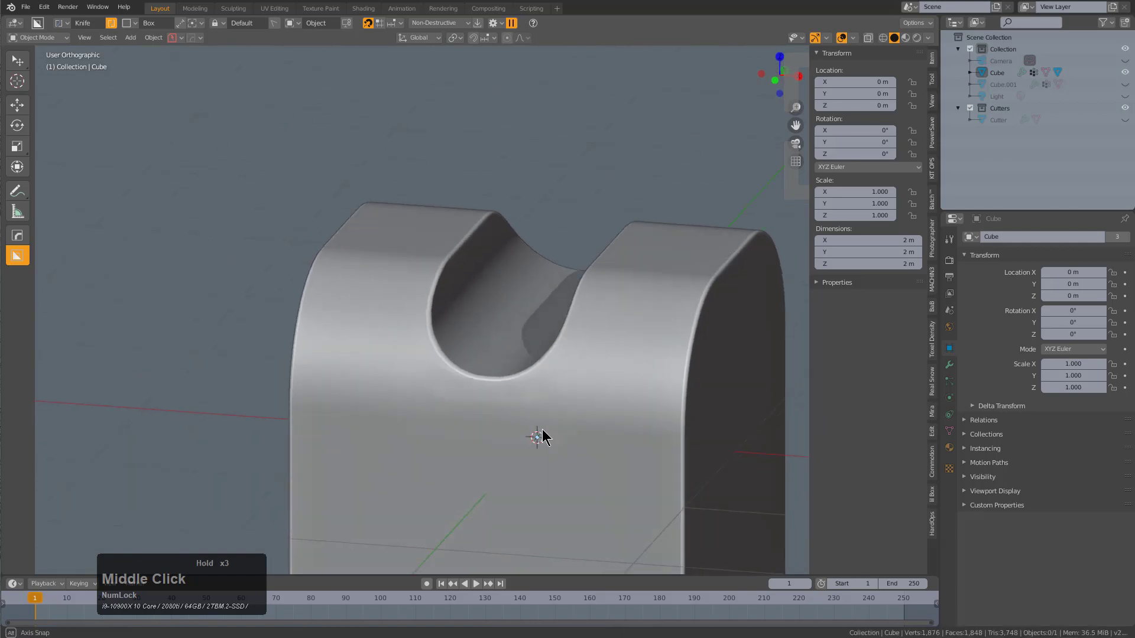
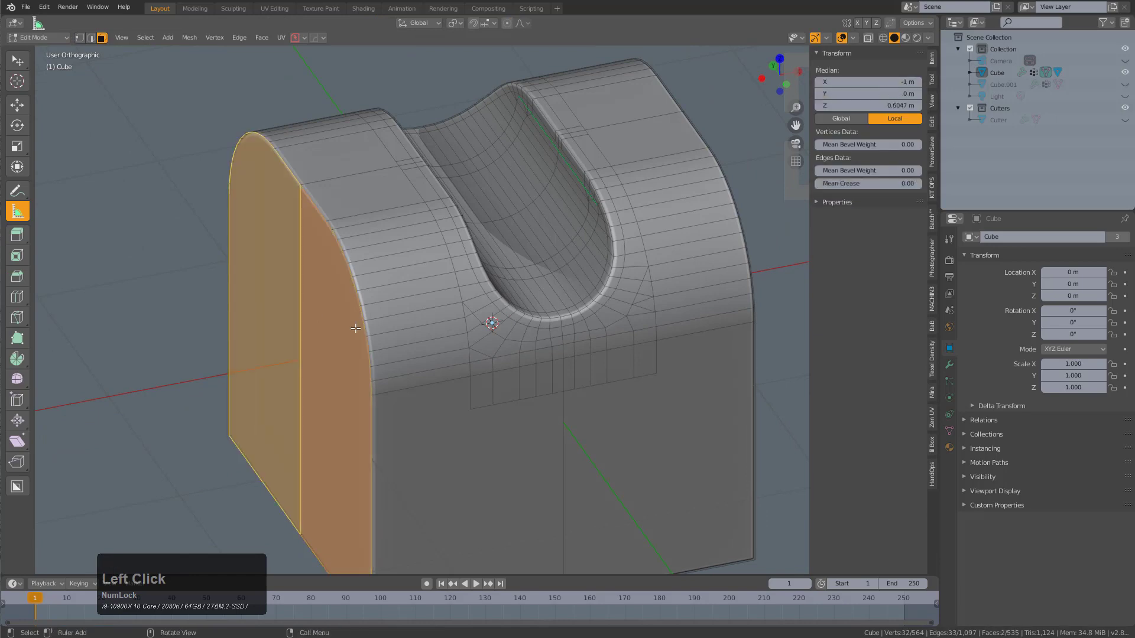
Undo a stray change and return to editing the cube with its end face selected.
key(q)
click(328, 368)
scroll(up, 3)
key(ctrl+z)
scroll(down, 3)
click(380, 304)
key(g)
right_click(469, 268)
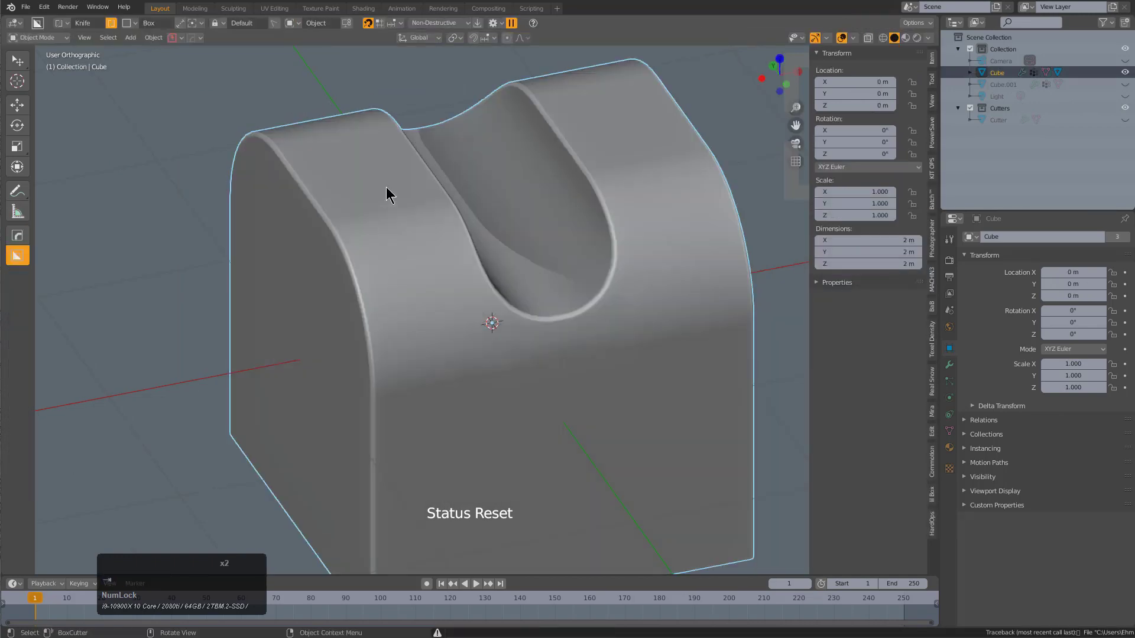
Convert the end face To_Plate, solidified about 2 m thick and displayed with Shade Wire.
key(q)
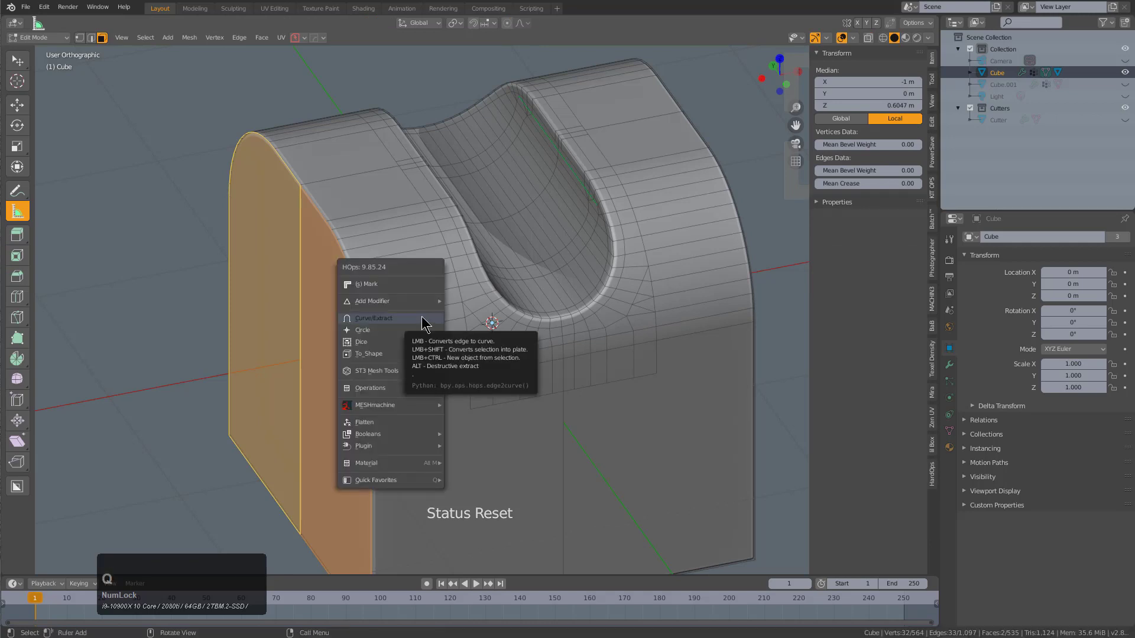
key(shift+q)
key(shift+Num_Lock)
click(426, 318)
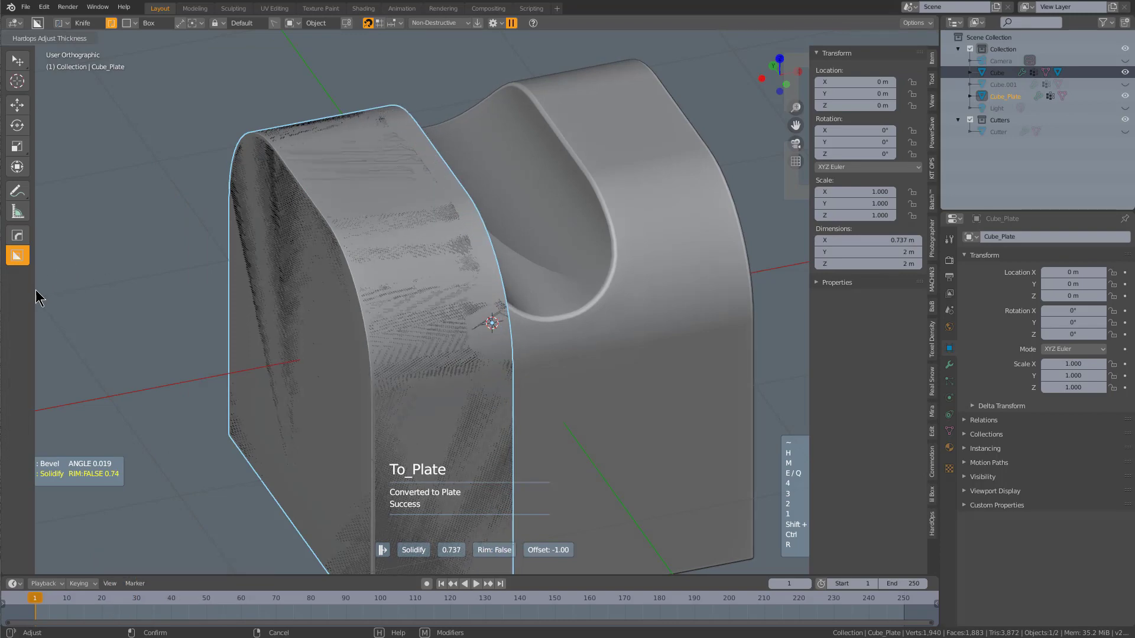
click(49, 292)
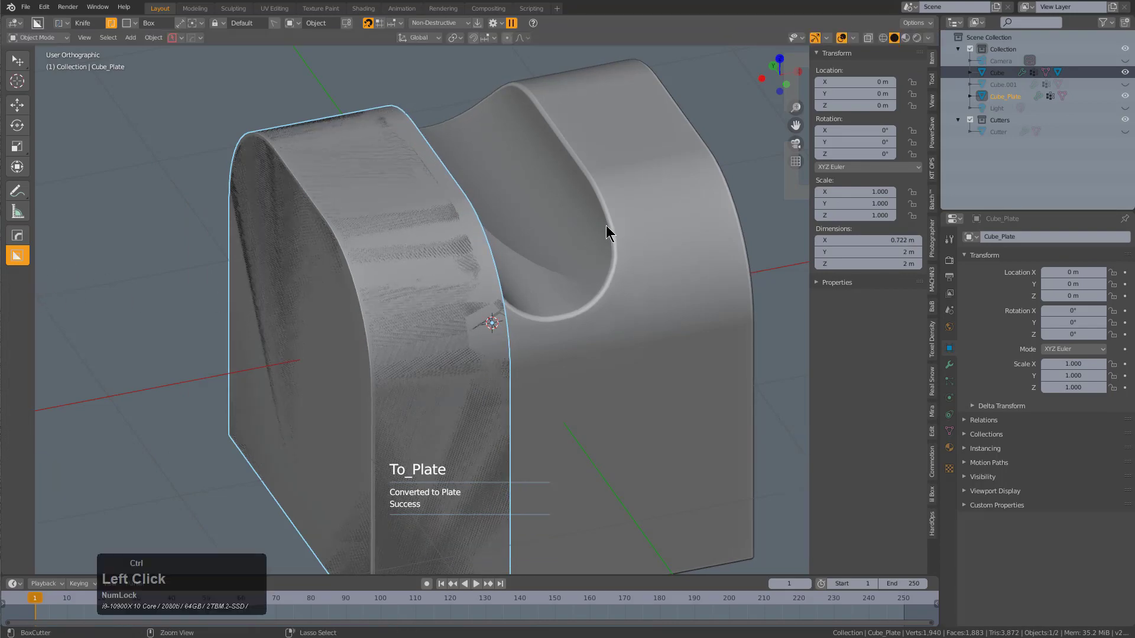
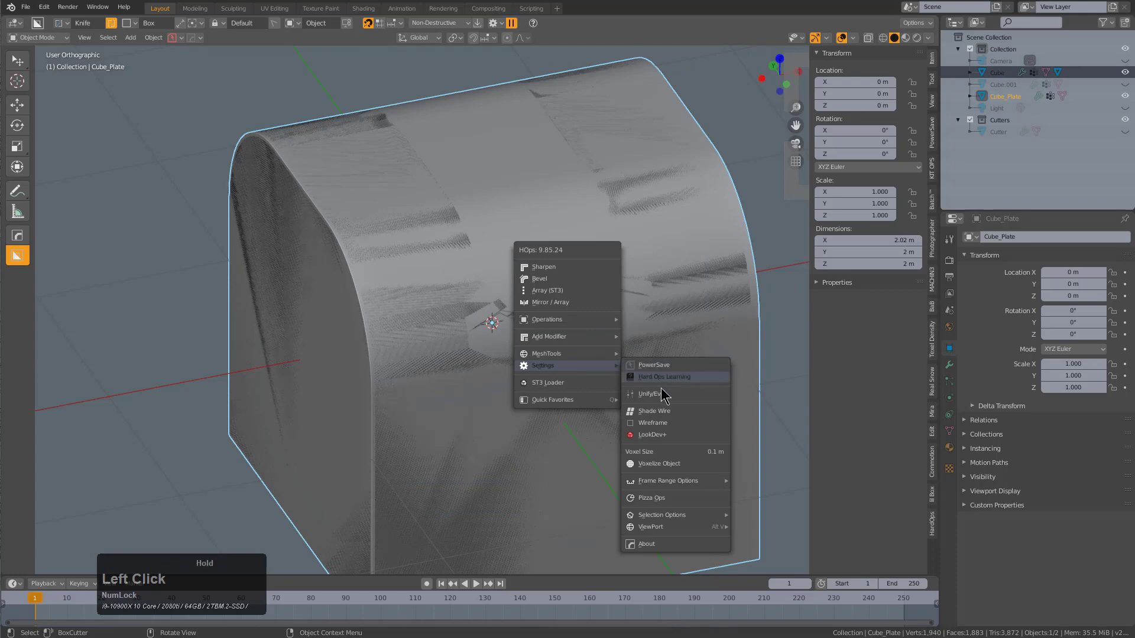
middle_click(560, 309)
Isolate Cube_Plate in local view and add a Subdivision Surface modifier to it.
scroll(up, 3)
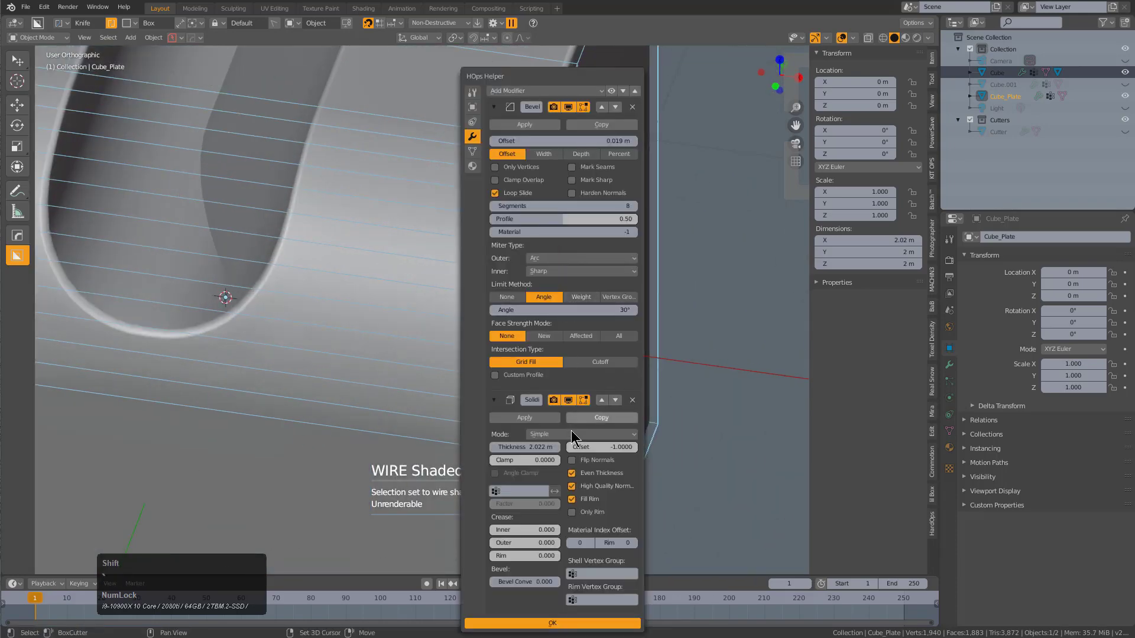
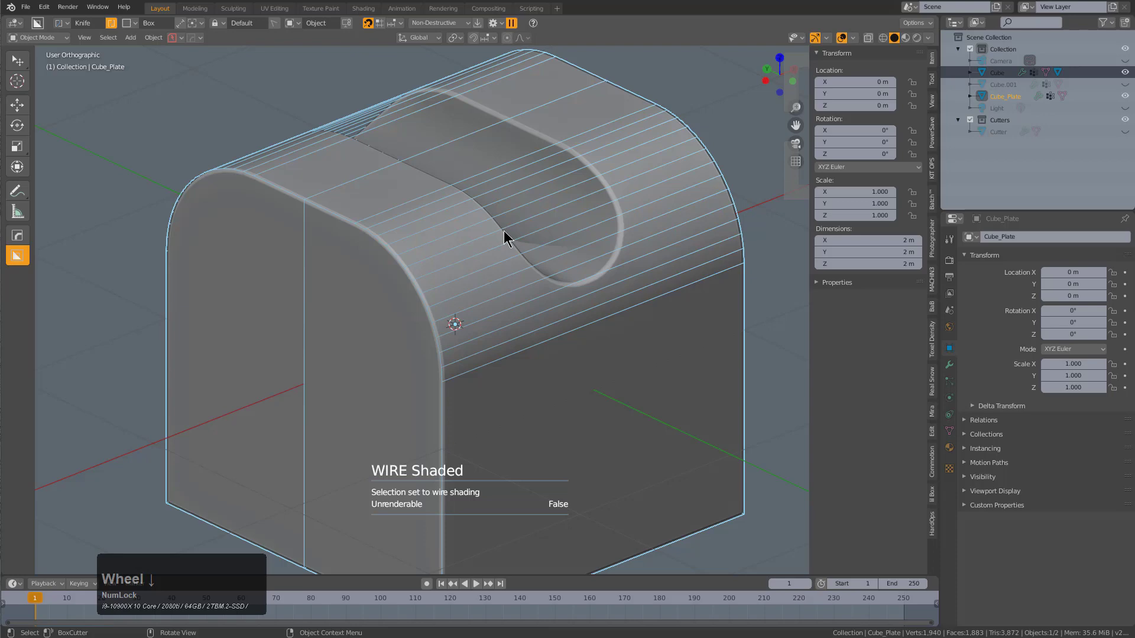
key(KP_Divide)
middle_click(494, 211)
middle_click(399, 251)
middle_click(338, 207)
key(ctrl+1)
middle_click(534, 290)
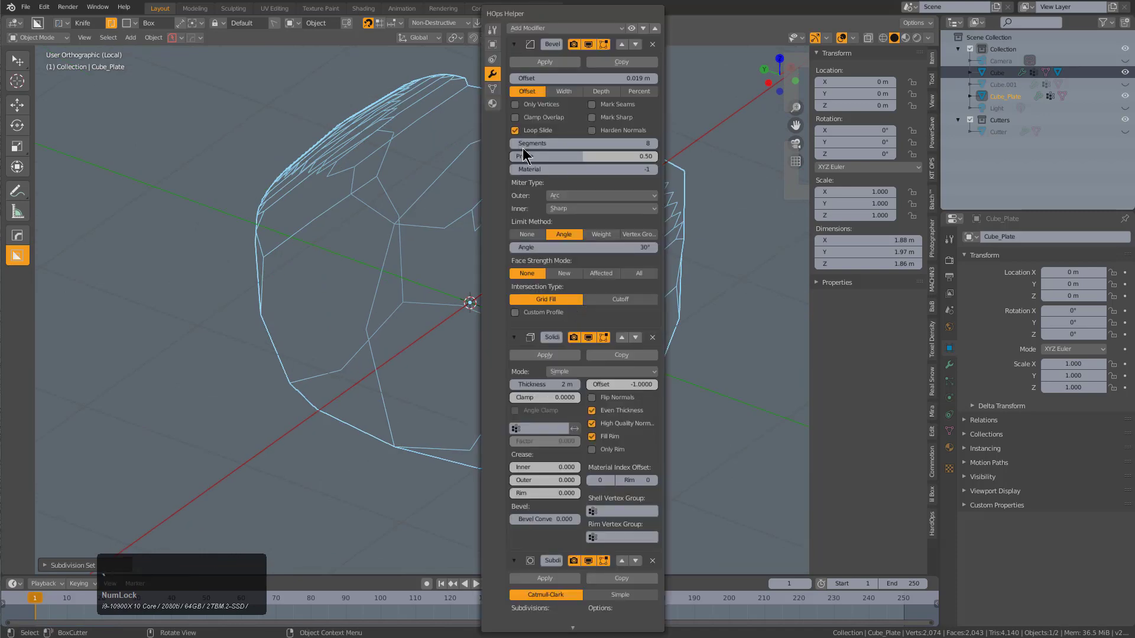
Sharpen the plate at 30° with 60° auto smooth, keeping its modifiers unapplied.
click(493, 20)
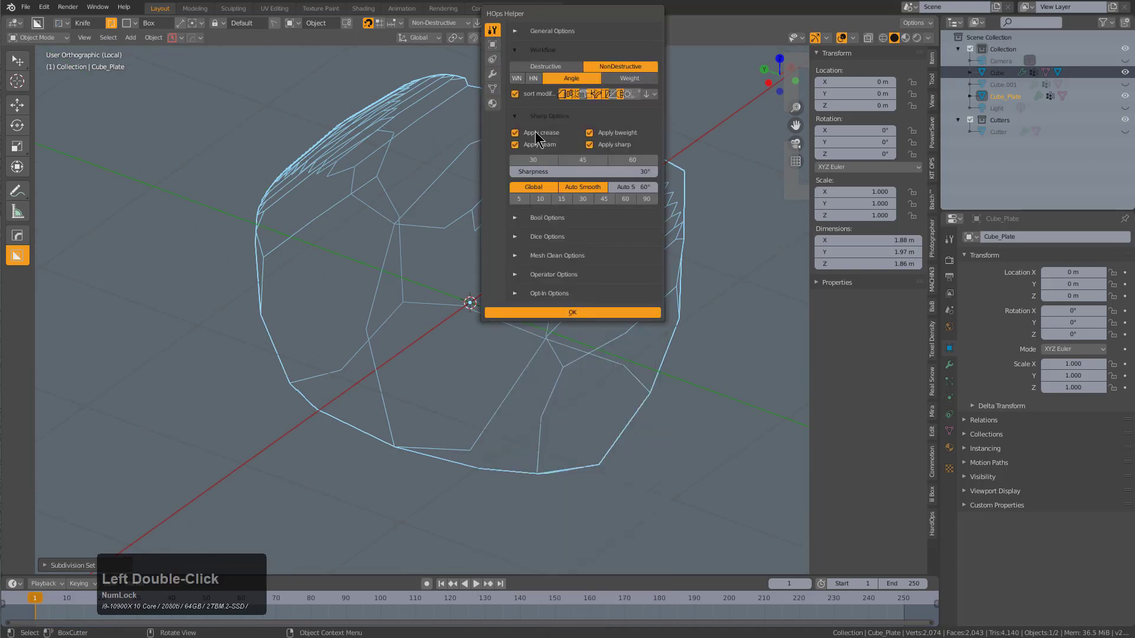
double_click(541, 145)
middle_click(496, 234)
key(q)
click(603, 124)
middle_click(525, 243)
middle_click(505, 230)
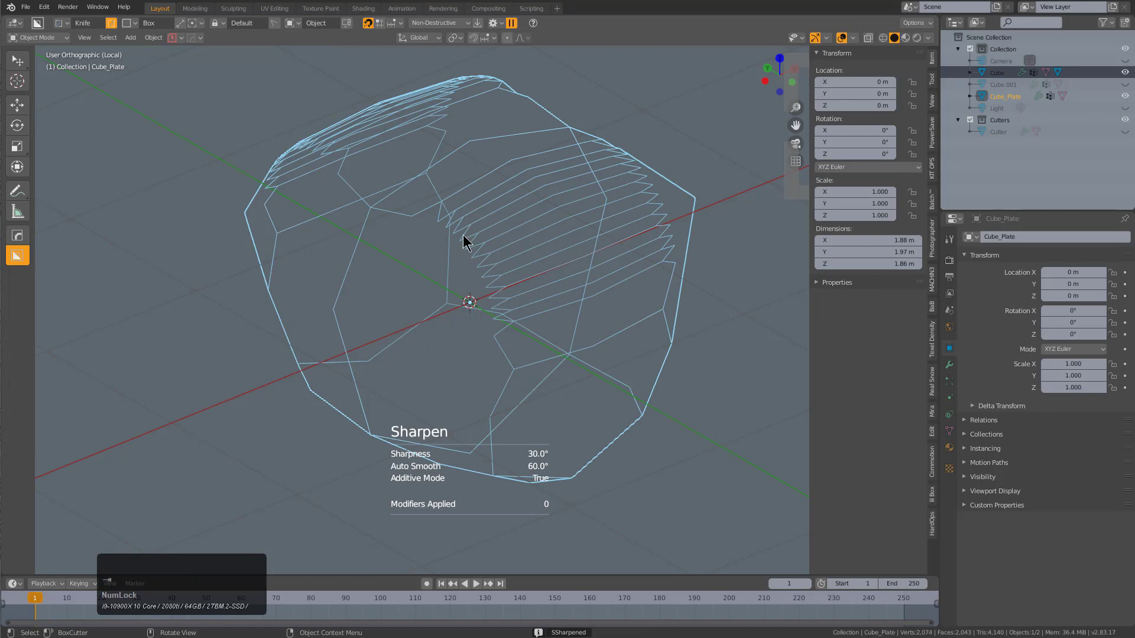
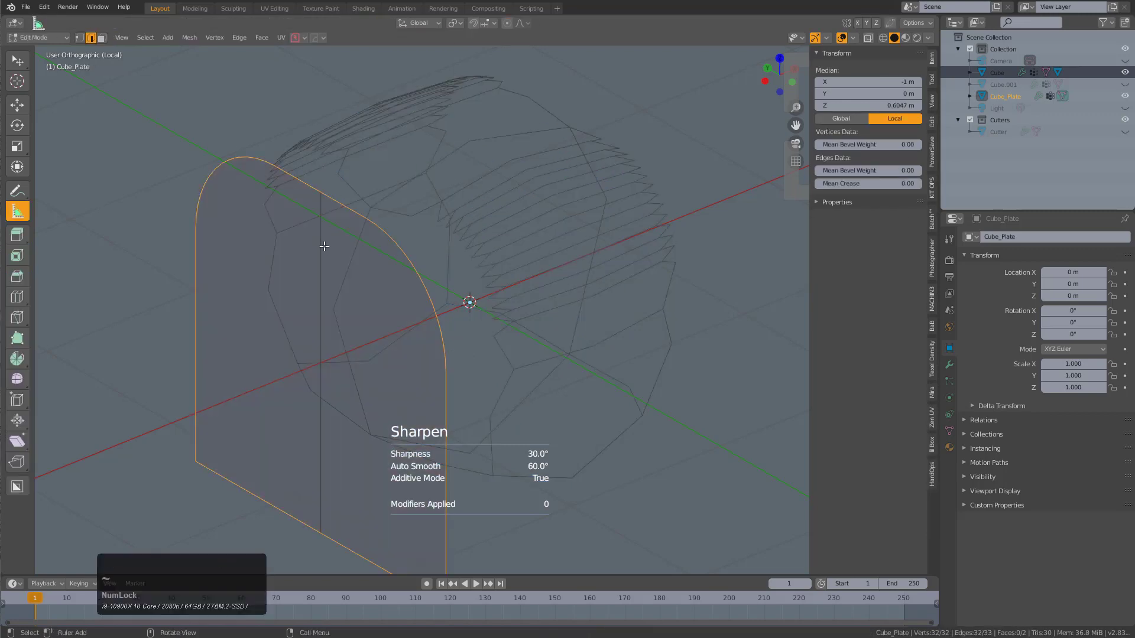
Mark Cube_Plate's outline edges sharp and creased so the subdivision holds its shape.
key(q)
click(456, 232)
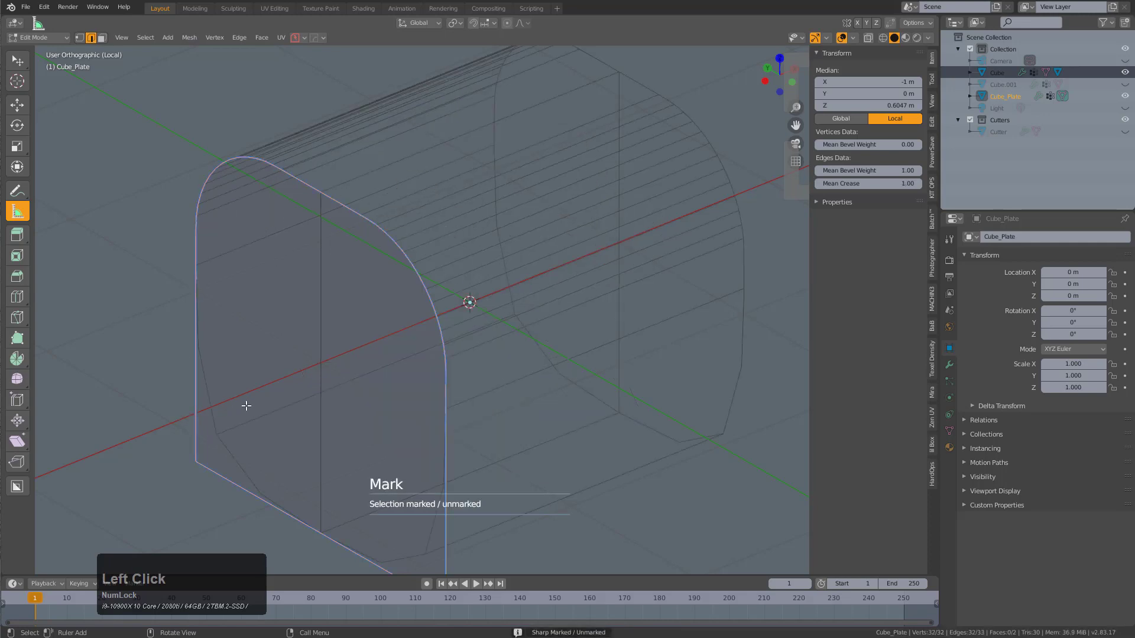
middle_click(348, 442)
middle_click(422, 281)
scroll(down, 3)
middle_click(488, 262)
Apply the plate's Solidify modifier from the HOps modifier overview, leave local view and close it.
click(507, 324)
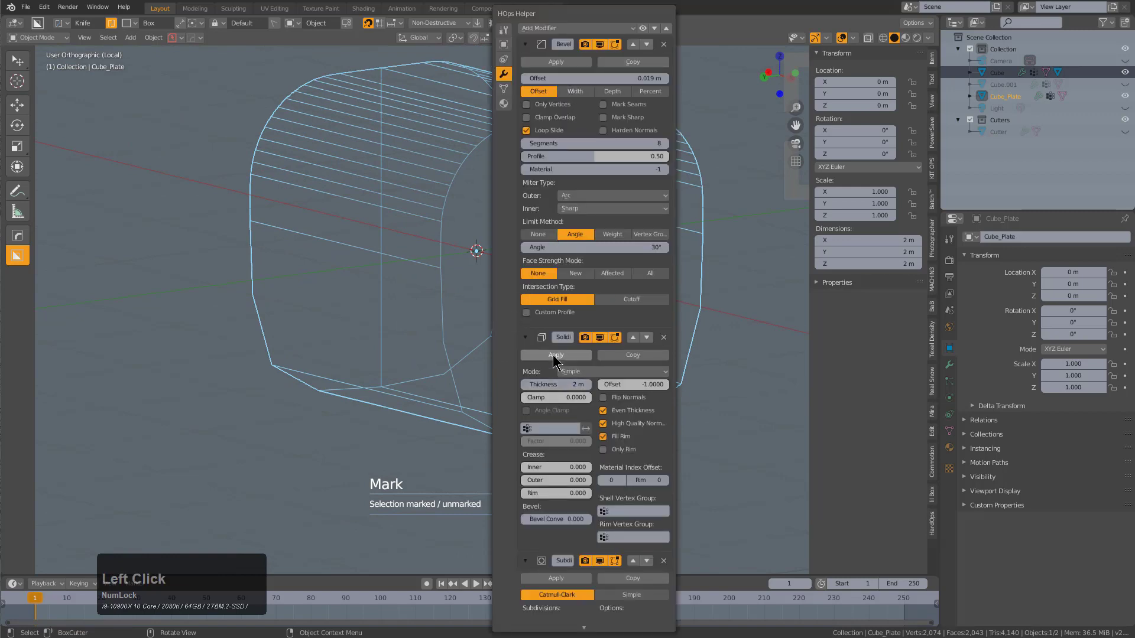
click(555, 350)
middle_click(518, 290)
key(q)
click(508, 314)
click(501, 320)
middle_click(507, 328)
key(alt+z)
middle_click(497, 344)
key(z)
middle_click(515, 302)
key(KP_Divide)
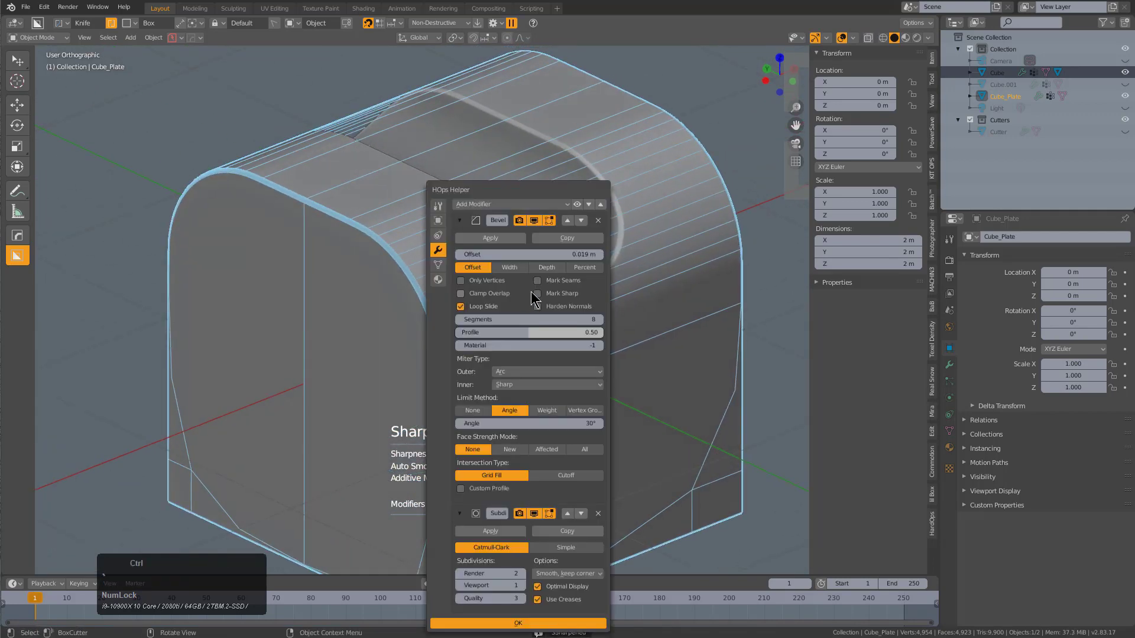
click(602, 219)
Sharpen the slotted Cube at 30° with 60° auto smooth and open its mesh for editing.
middle_click(572, 256)
middle_click(479, 251)
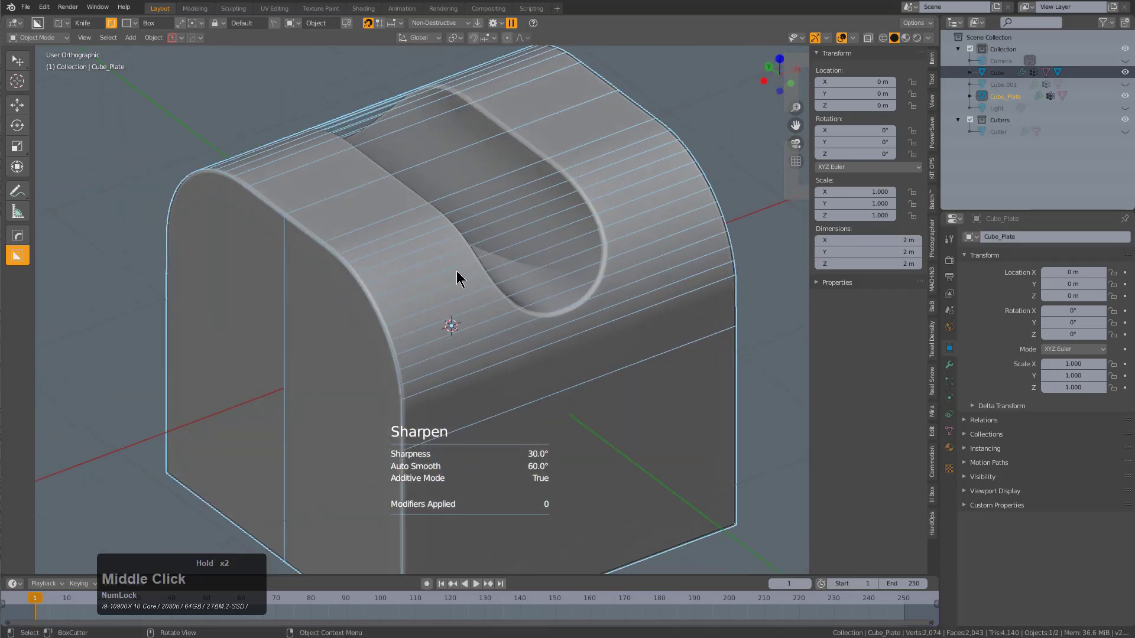
click(367, 197)
middle_click(450, 263)
key(q)
key(q)
click(526, 292)
key(alt+a)
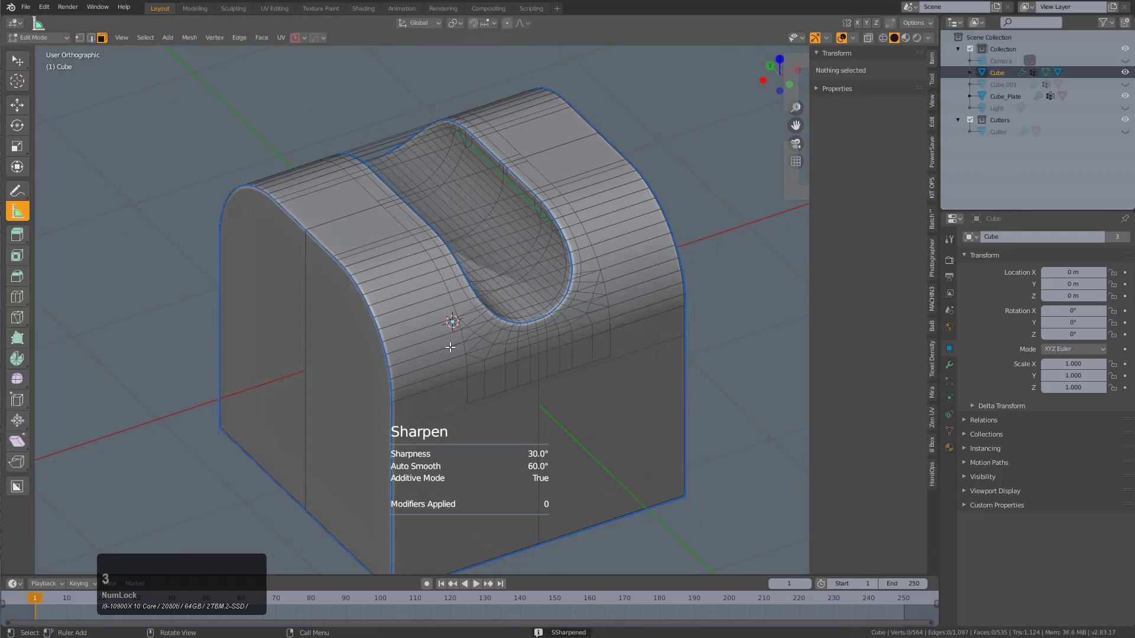
Select Cube_Plate, then add the slotted cube as the active object.
middle_click(443, 362)
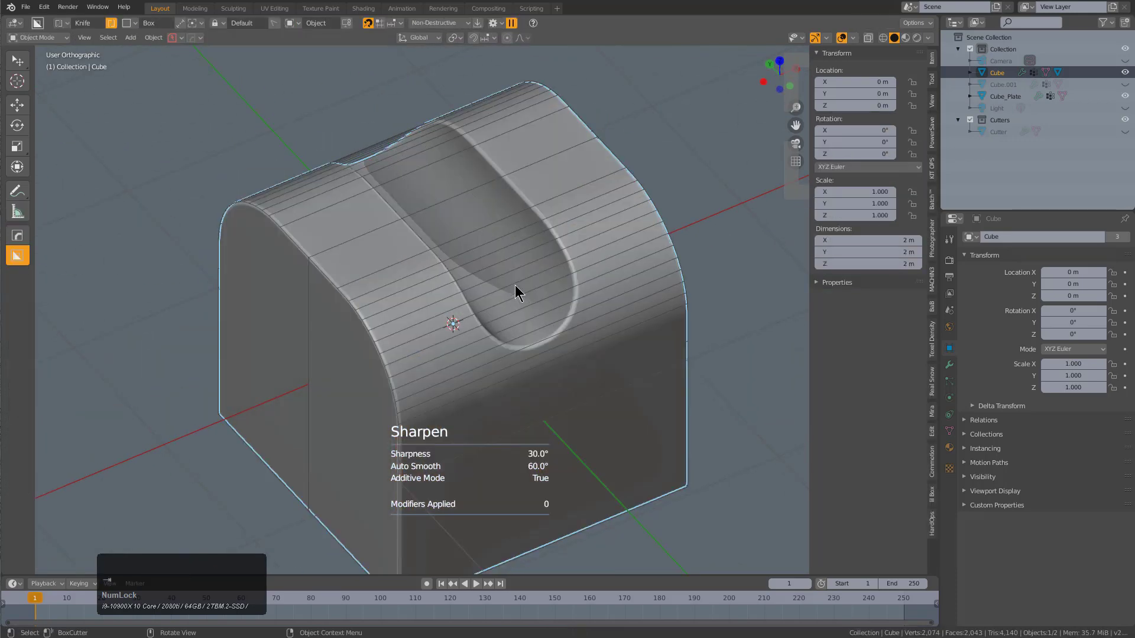
click(520, 274)
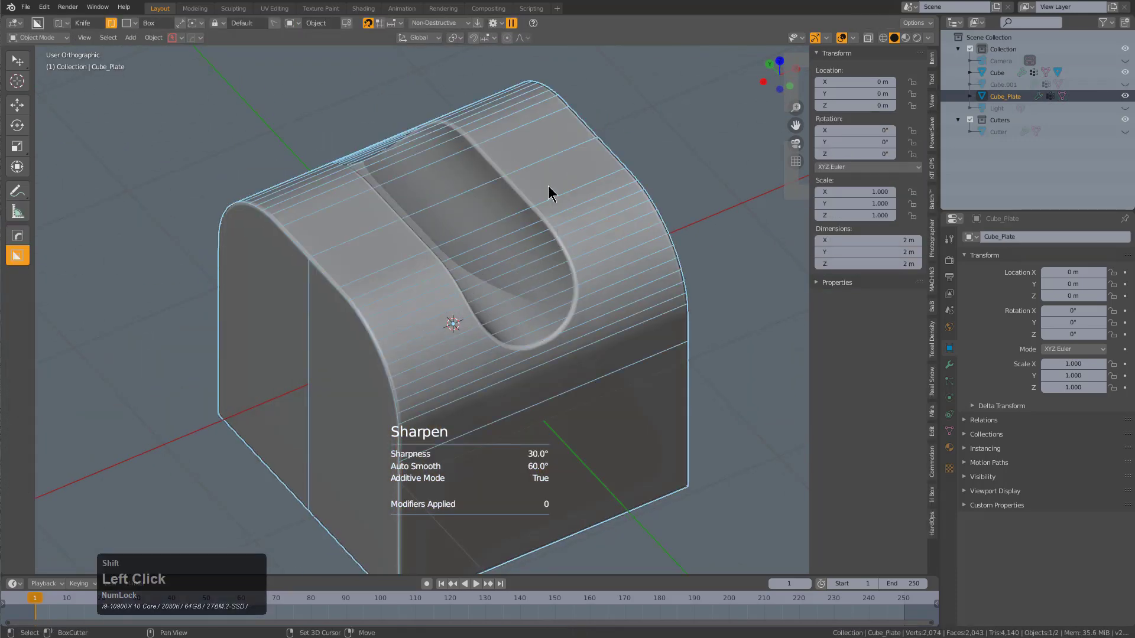
click(496, 254)
key(q)
scroll(up, 3)
middle_click(540, 261)
ShrinkTo wrap the cube onto Cube_Plate via HOps MeshTools and review its modifier stack.
key(q)
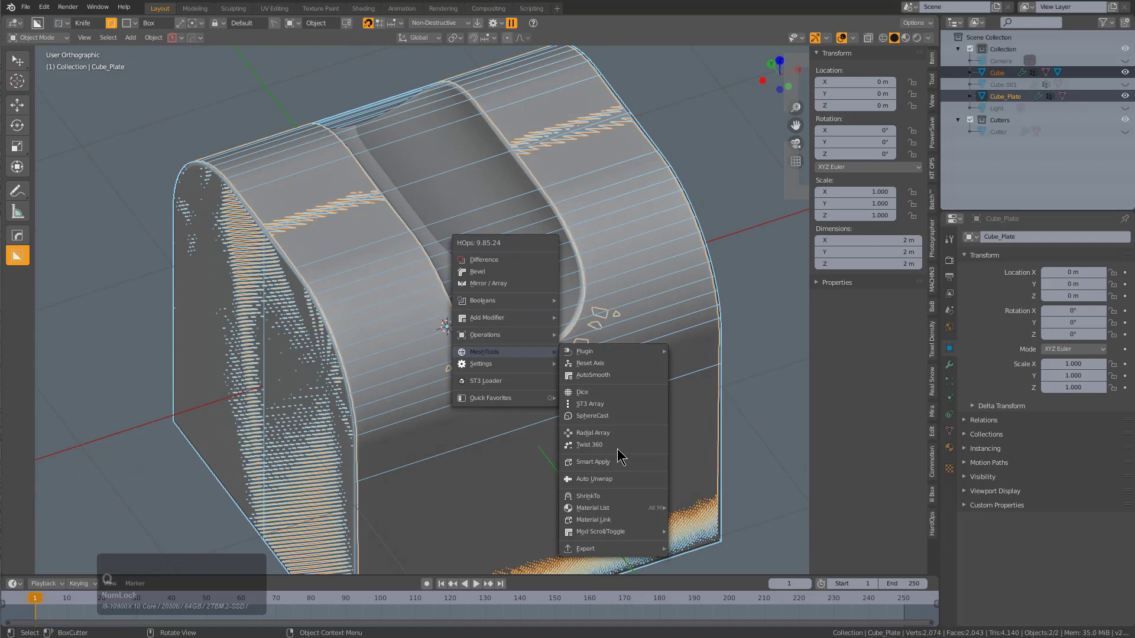
click(617, 497)
click(493, 256)
scroll(down, 3)
key(ctrl+g)
click(520, 291)
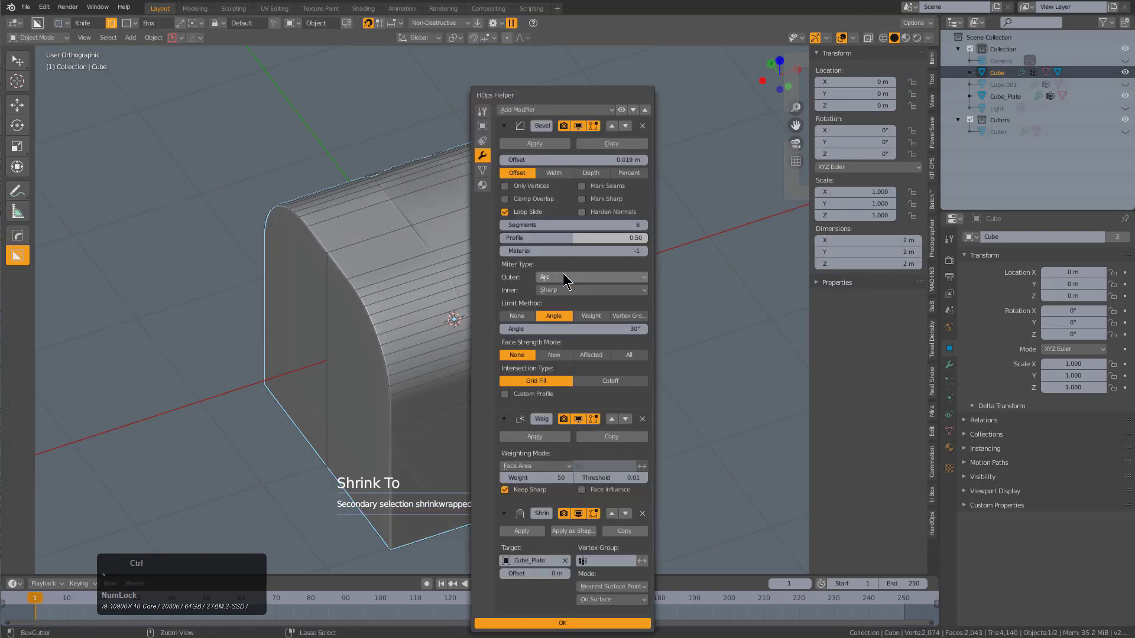
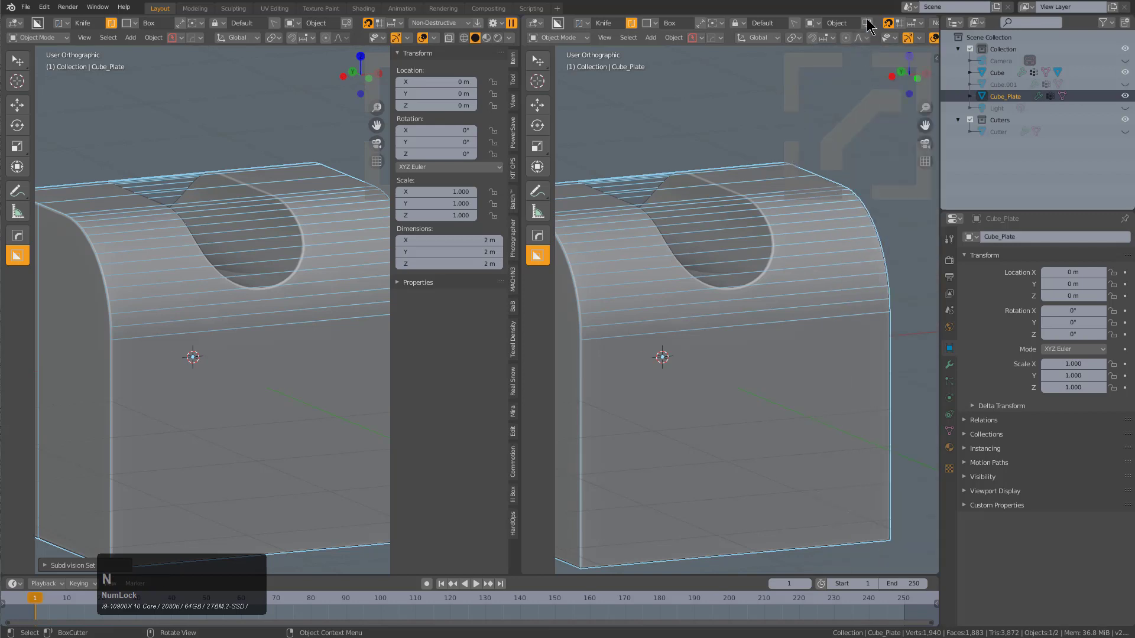
Show the right viewport without wireframe lines and inspect the model in both views.
click(935, 35)
scroll(up, 3)
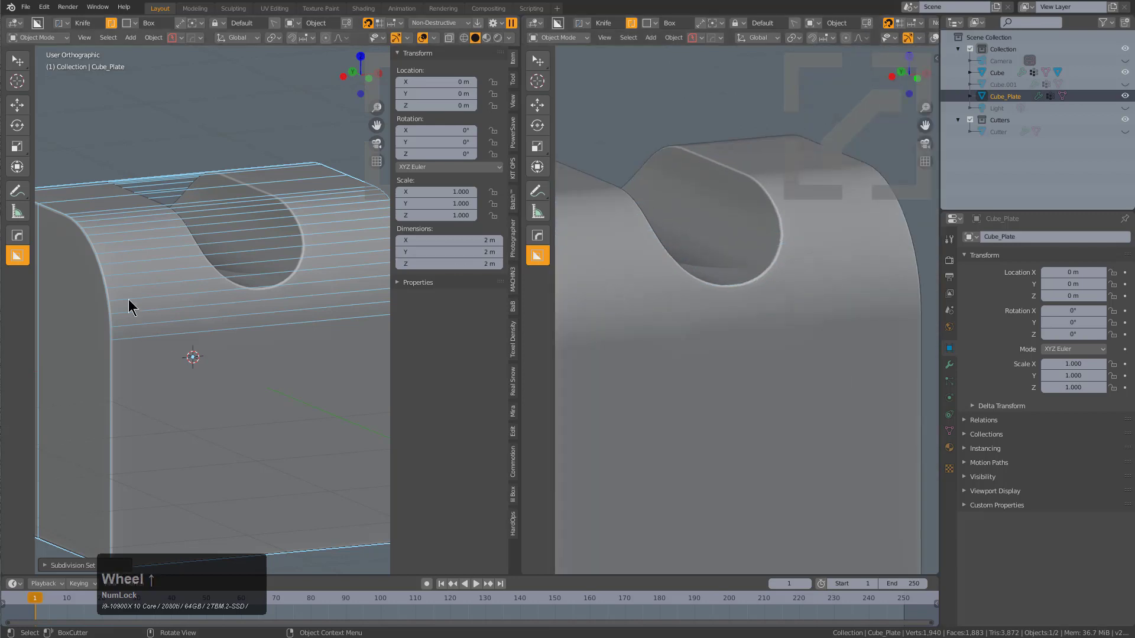
key(ctrl+2)
key(ctrl+3)
key(ctrl+4)
middle_click(297, 279)
middle_click(661, 320)
middle_click(294, 353)
scroll(up, 3)
scroll(down, 3)
middle_click(670, 363)
middle_click(769, 380)
middle_click(692, 364)
Select the cube and bring up its modifier overview in the HOps Helper.
click(701, 396)
middle_click(212, 284)
click(182, 251)
click(176, 259)
click(184, 261)
key(h)
click(218, 339)
Set the Bevel to 8 segments at 0.019 m offset, drop the Weighted Normal, and close the helper.
middle_click(249, 335)
scroll(down, 3)
middle_click(314, 334)
scroll(down, 3)
middle_click(303, 334)
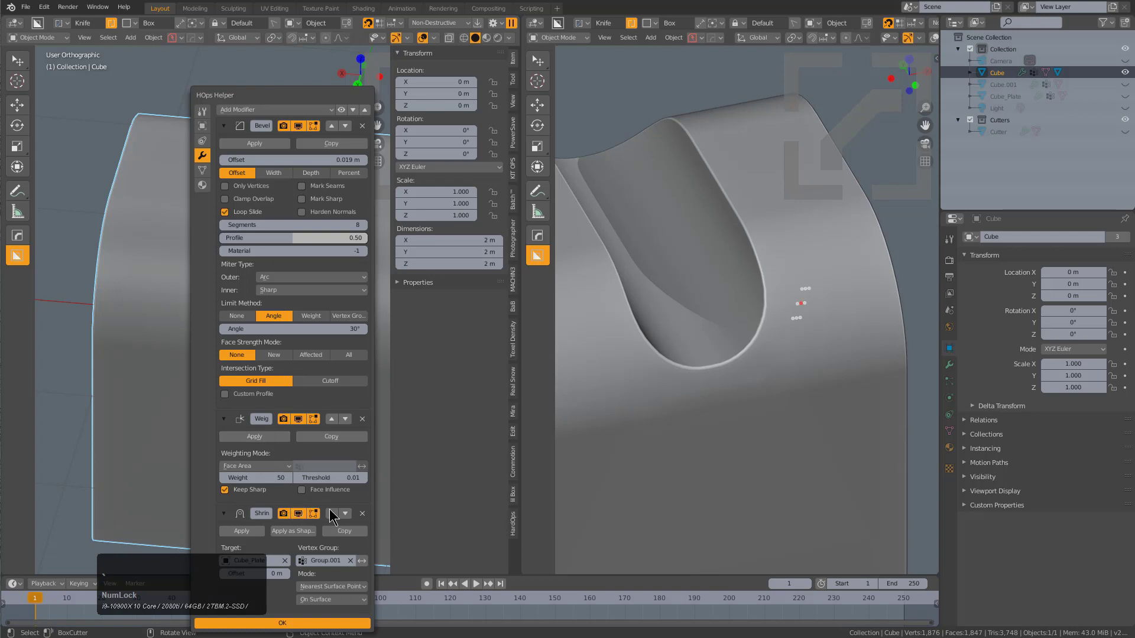
click(335, 510)
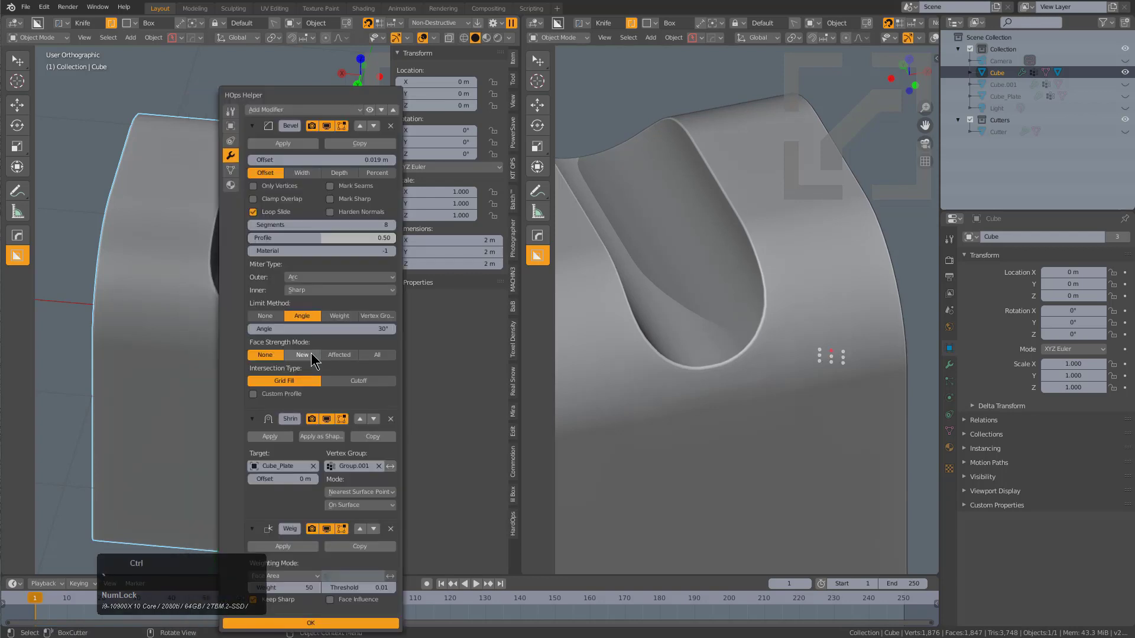
click(518, 12)
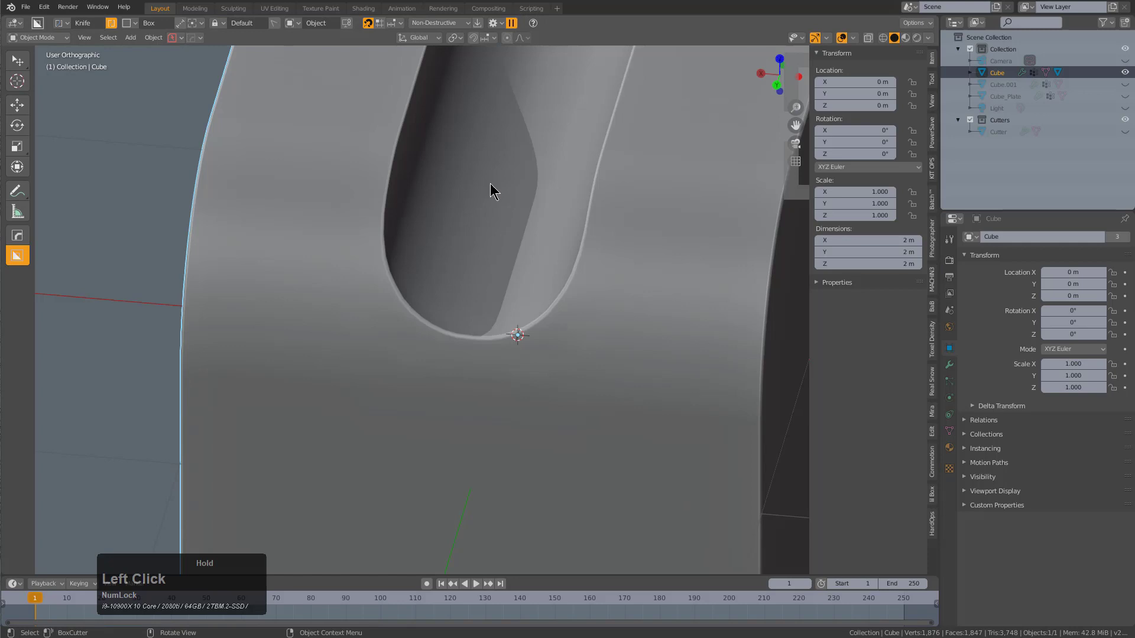
Switch viewport shading to the red car-paint matcap and orbit to view the slot.
middle_click(472, 289)
scroll(down, 3)
middle_click(513, 310)
click(932, 34)
click(909, 110)
click(921, 93)
click(914, 119)
click(921, 193)
middle_click(507, 339)
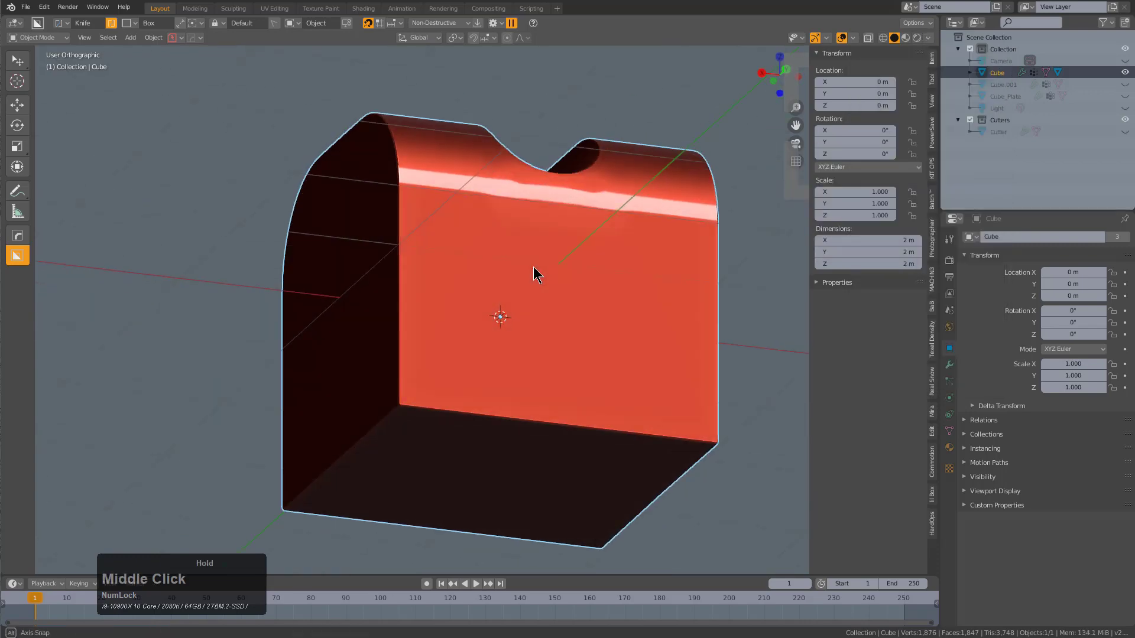
scroll(up, 3)
middle_click(547, 250)
middle_click(500, 292)
scroll(up, 3)
Enter Edit Mode, pick a vertex below the slot's curve, then return to Object Mode.
key(1)
click(372, 333)
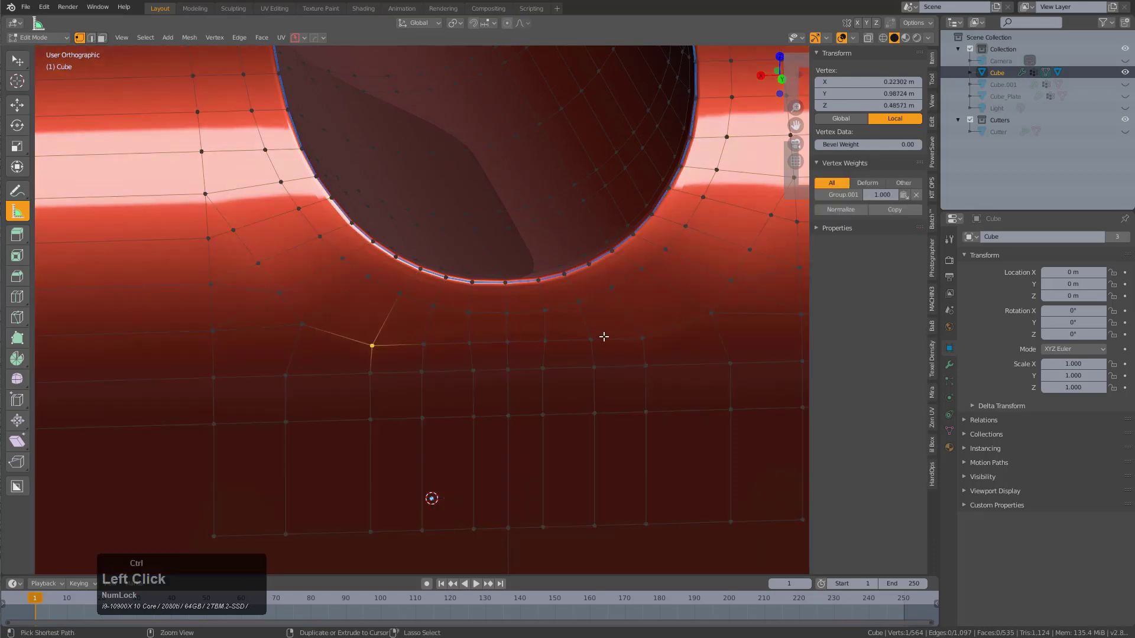
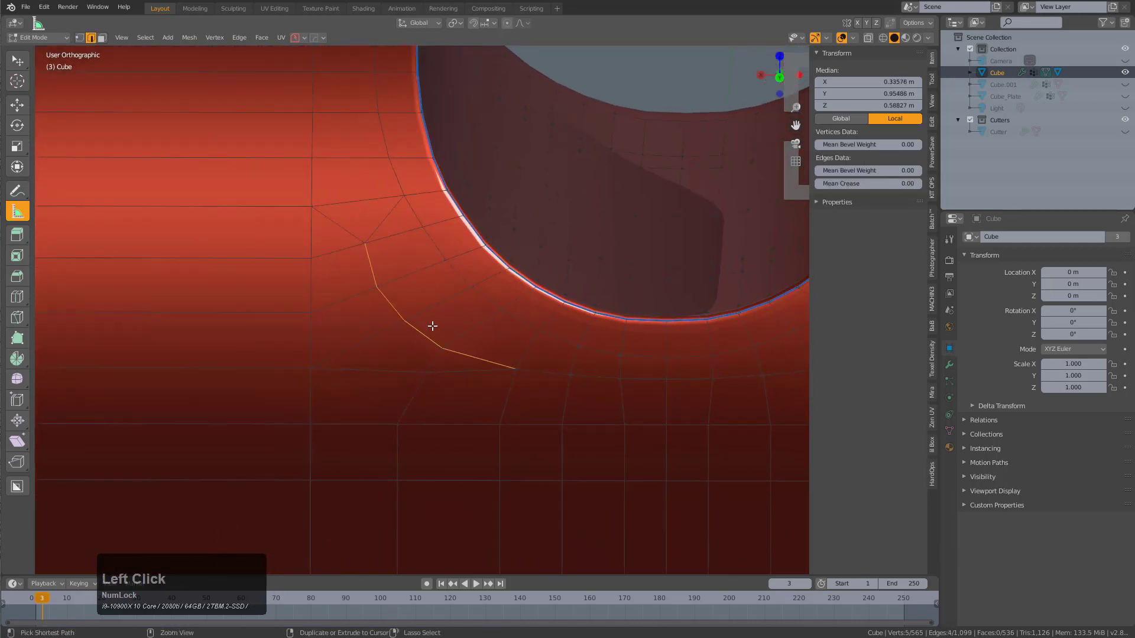
key(x)
scroll(down, 3)
middle_click(510, 321)
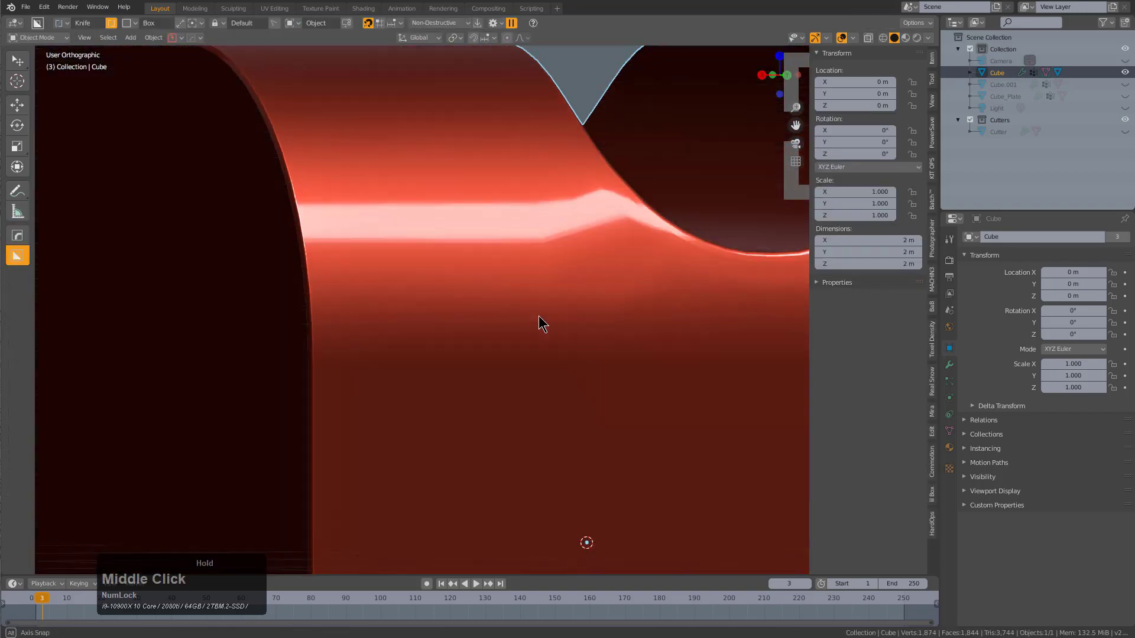
Set the viewport matcap back to the default plain grey shading.
scroll(down, 3)
middle_click(568, 318)
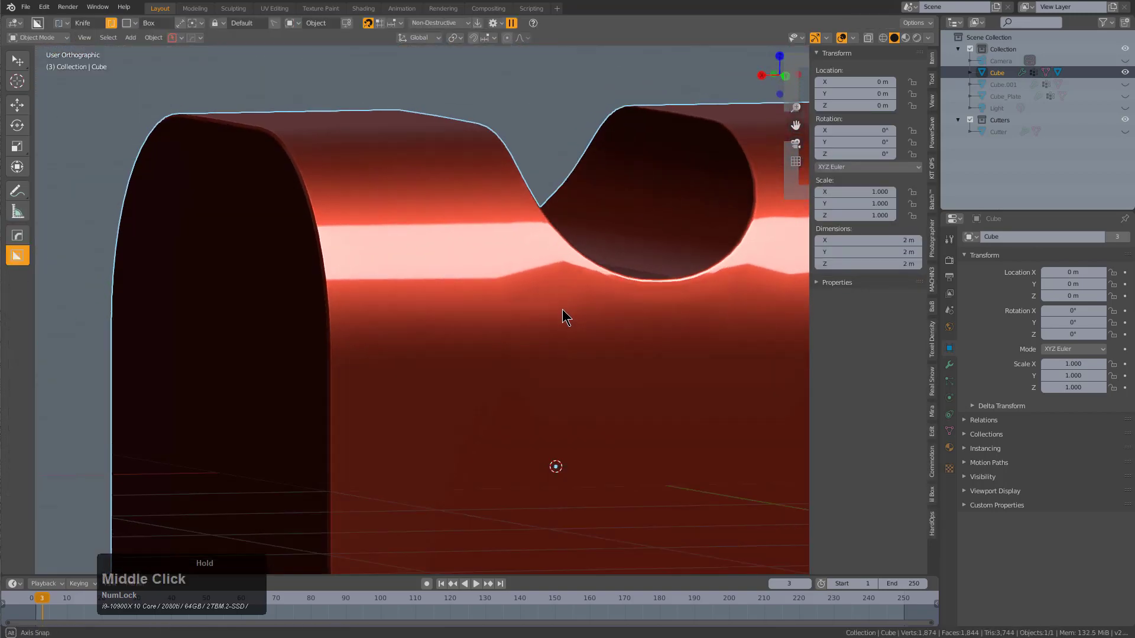
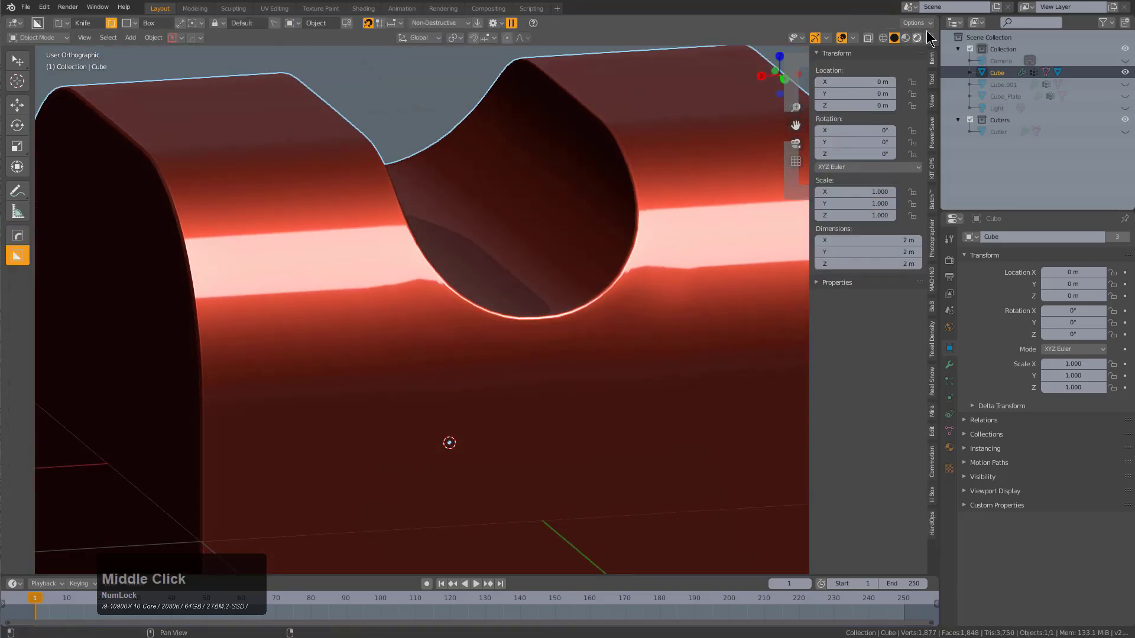
double_click(934, 33)
click(917, 115)
click(719, 173)
scroll(down, 3)
middle_click(488, 320)
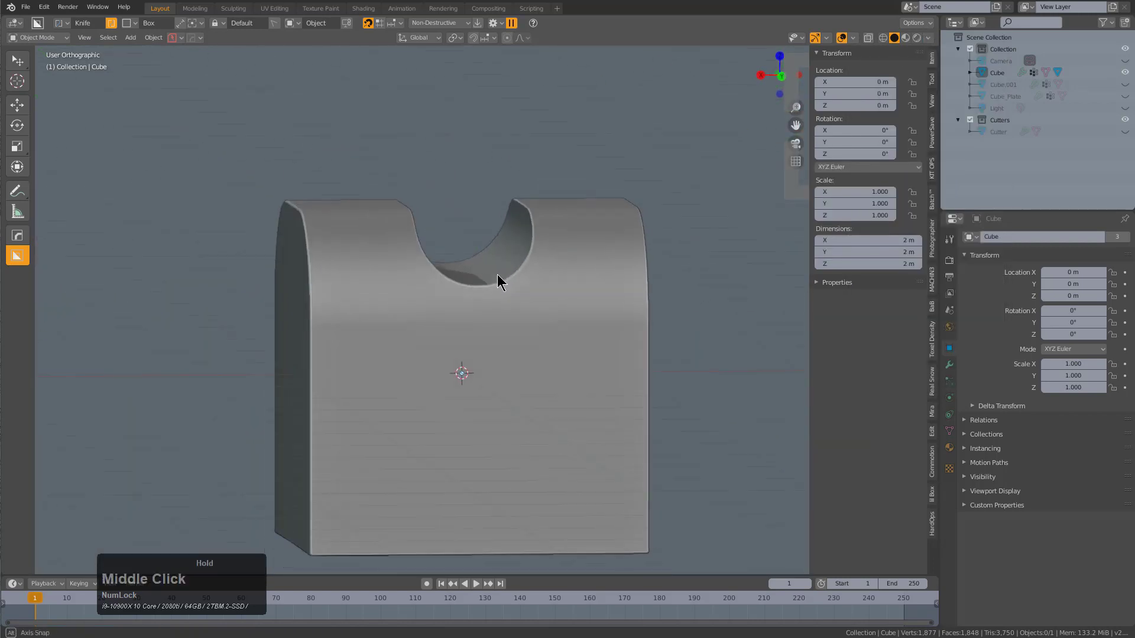
scroll(up, 3)
Run HardOps Adjust Bevel from the Q menu and drag the width toward 0.026.
click(659, 323)
middle_click(678, 301)
scroll(up, 3)
key(q)
click(582, 230)
click(578, 232)
scroll(down, 3)
scroll(up, 3)
drag(571, 307, 582, 297)
scroll(down, 3)
Inspect the bevel from several angles, then relaunch Adjust Bevel to fine-tune around 0.026 width.
middle_click(596, 316)
scroll(up, 3)
middle_click(629, 347)
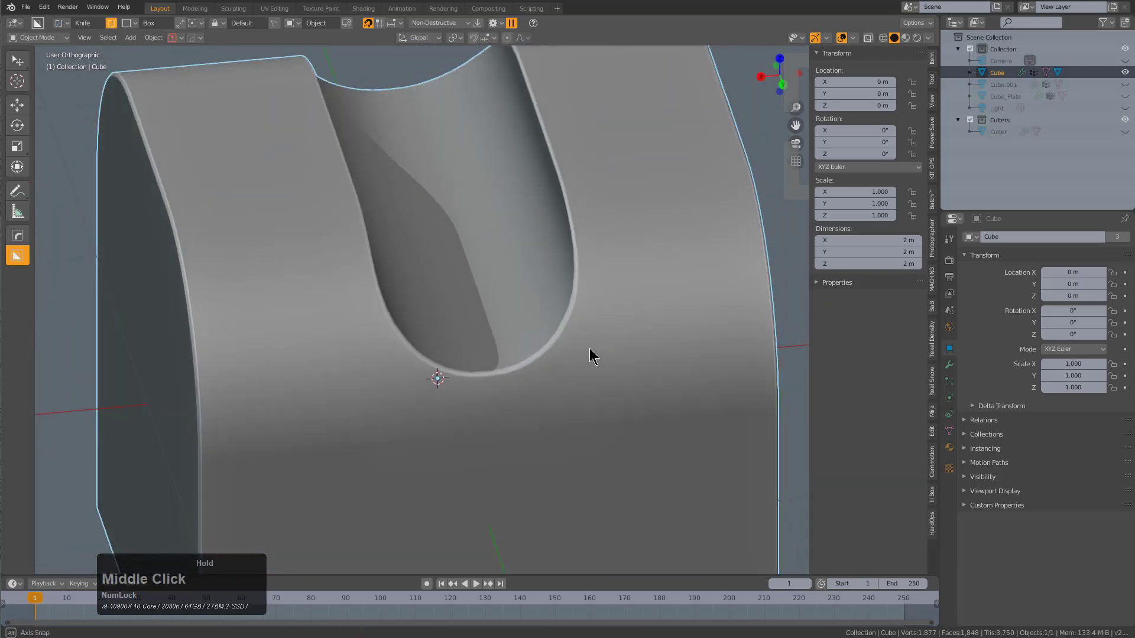
scroll(up, 3)
middle_click(255, 343)
scroll(up, 3)
key(q)
click(445, 325)
key(1)
scroll(up, 3)
Confirm the interactively adjusted bevel width and check the result.
key(1)
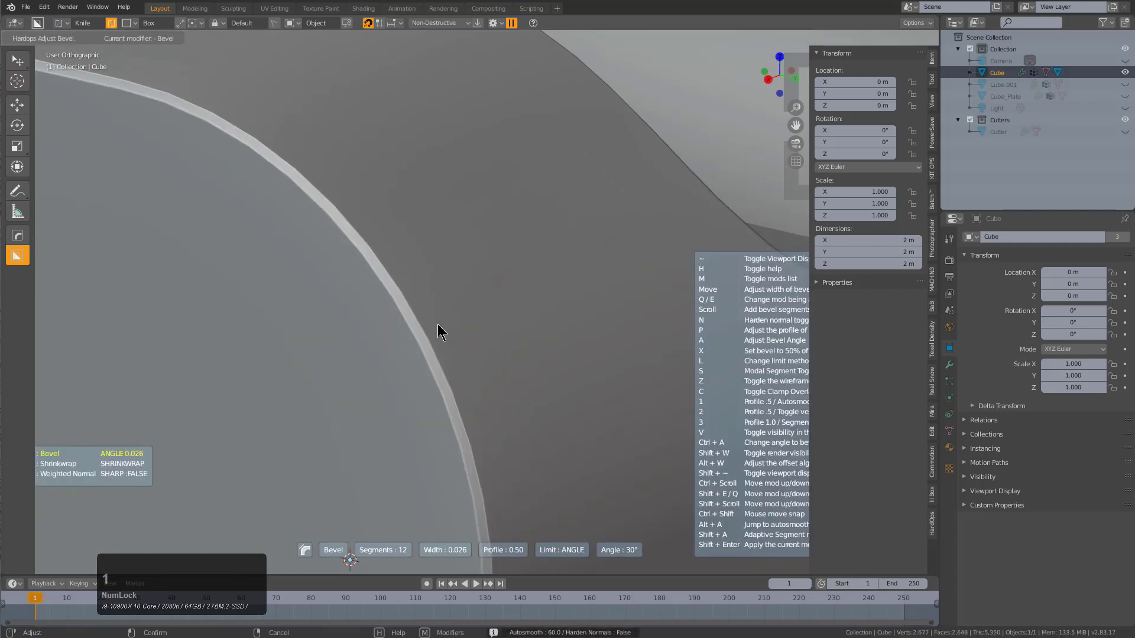
click(428, 324)
scroll(down, 3)
middle_click(586, 343)
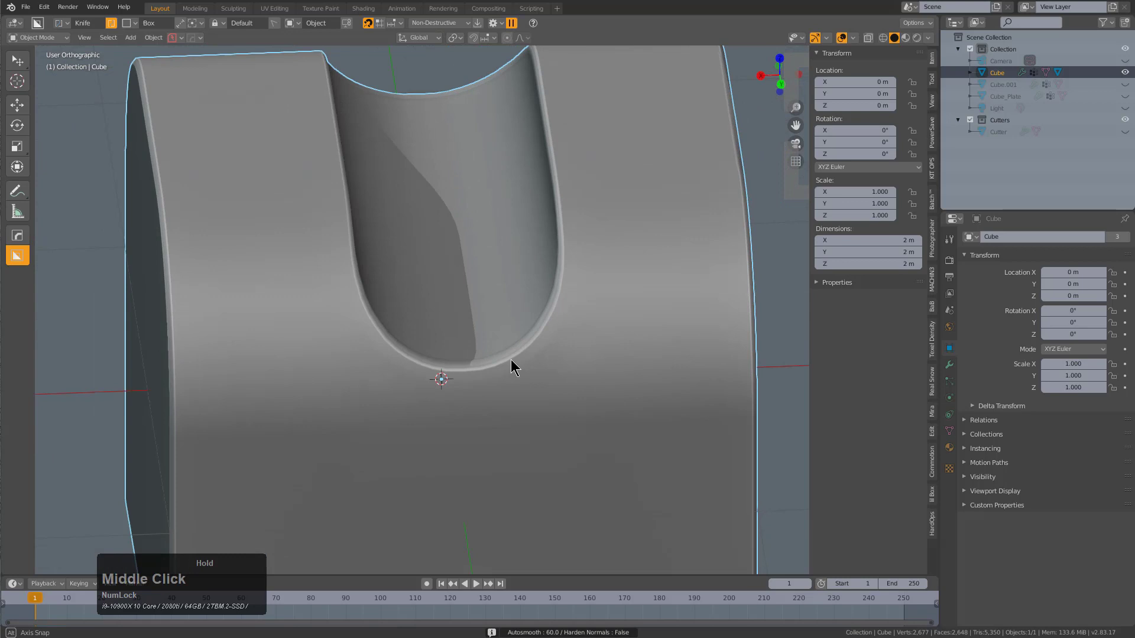
scroll(up, 3)
middle_click(566, 337)
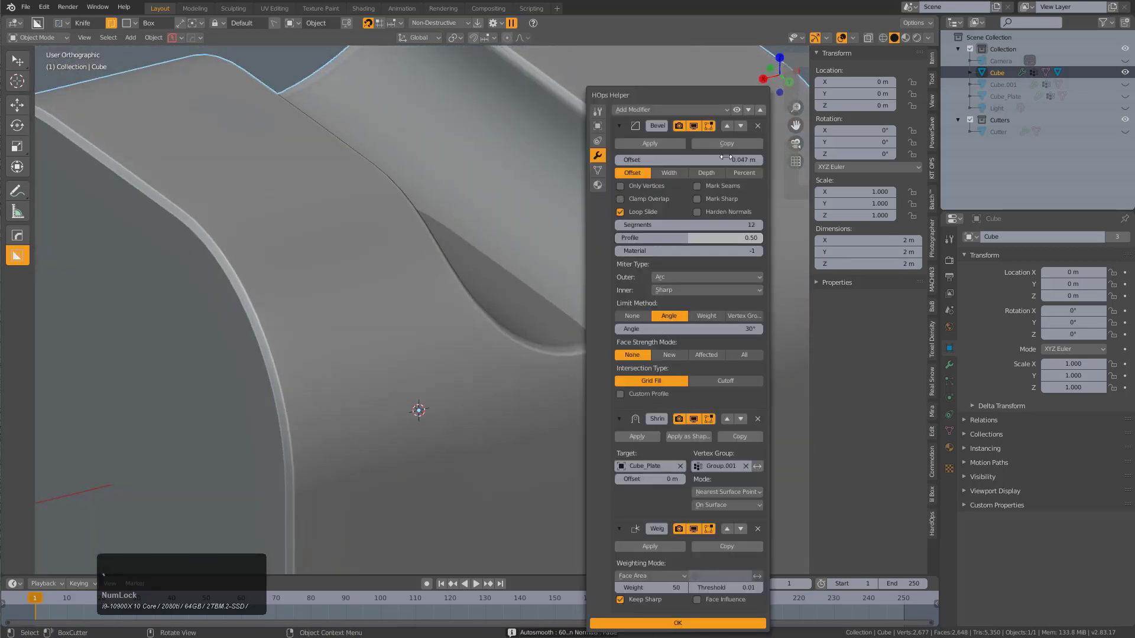
Move the Shrinkwrap modifier above Bevel in the cube's HOps Helper stack.
click(627, 126)
click(620, 141)
double_click(622, 166)
middle_click(489, 266)
scroll(down, 3)
middle_click(516, 332)
scroll(up, 3)
middle_click(499, 359)
scroll(up, 3)
middle_click(516, 370)
scroll(up, 3)
click(649, 378)
scroll(down, 3)
middle_click(525, 378)
scroll(up, 3)
Start HardOps Adjust Bevel (Q) again and set a narrower width.
key(q)
click(566, 345)
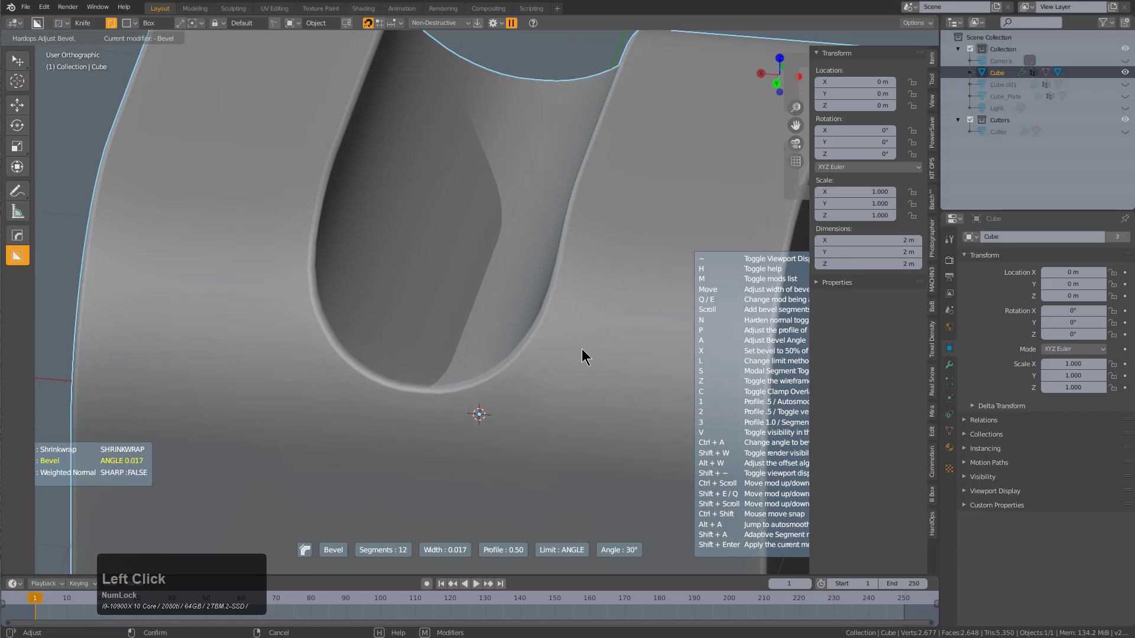
scroll(down, 3)
middle_click(491, 392)
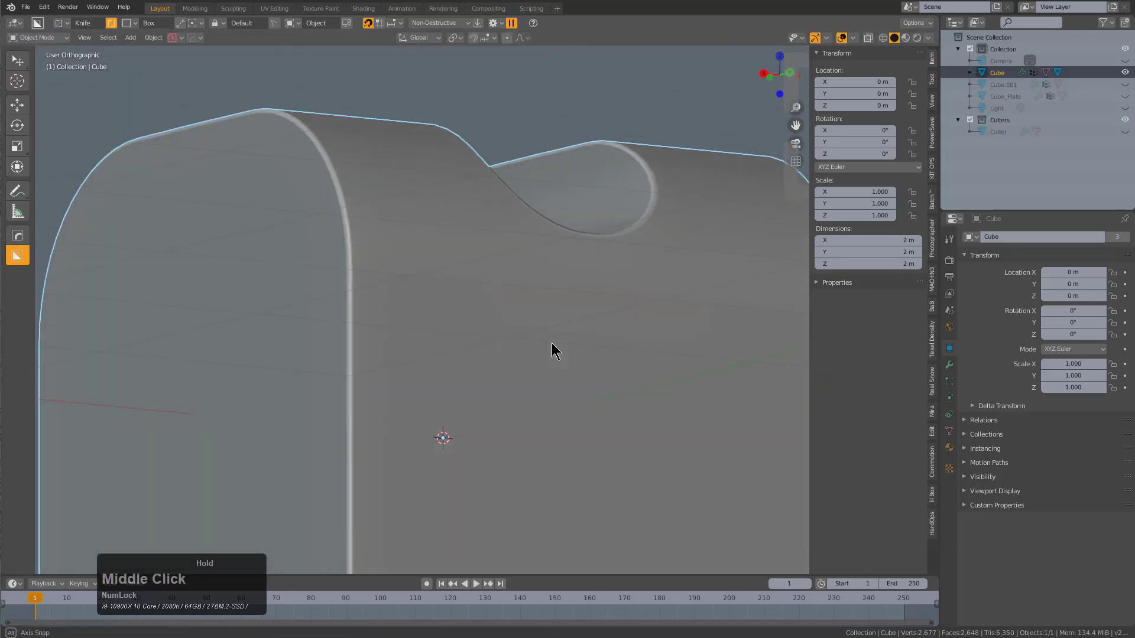
Step the bevel width field down to about 0.017 in the modifier panel.
click(743, 352)
double_click(743, 351)
click(743, 351)
click(743, 351)
click(743, 352)
click(743, 351)
double_click(743, 351)
click(743, 351)
click(743, 351)
click(750, 370)
click(752, 373)
double_click(749, 370)
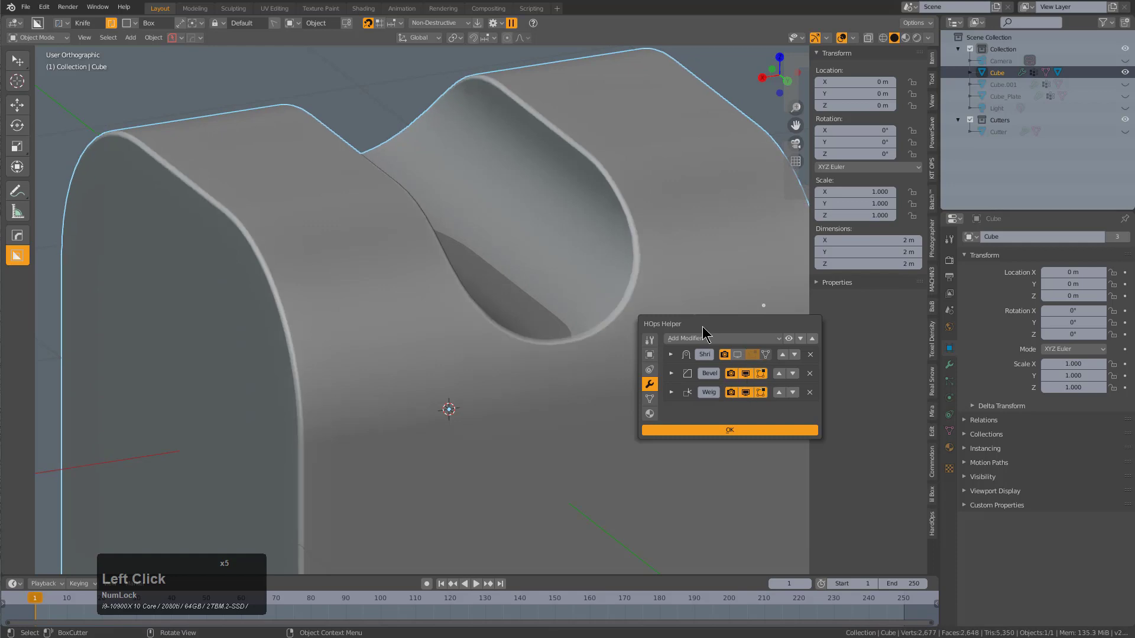
Shade the cube with the red car-paint matcap and orbit to inspect it.
scroll(down, 3)
middle_click(569, 344)
click(932, 41)
click(911, 116)
click(915, 208)
drag(512, 399, 475, 417)
scroll(down, 3)
middle_click(459, 397)
middle_click(462, 384)
scroll(up, 3)
middle_click(467, 346)
Symmetrize the cube with HardOps Alt+X so the rounded groove repeats on the underside, then inspect.
key(alt+x)
click(477, 246)
middle_click(484, 353)
key(alt+x)
click(432, 375)
middle_click(401, 368)
scroll(down, 3)
middle_click(494, 351)
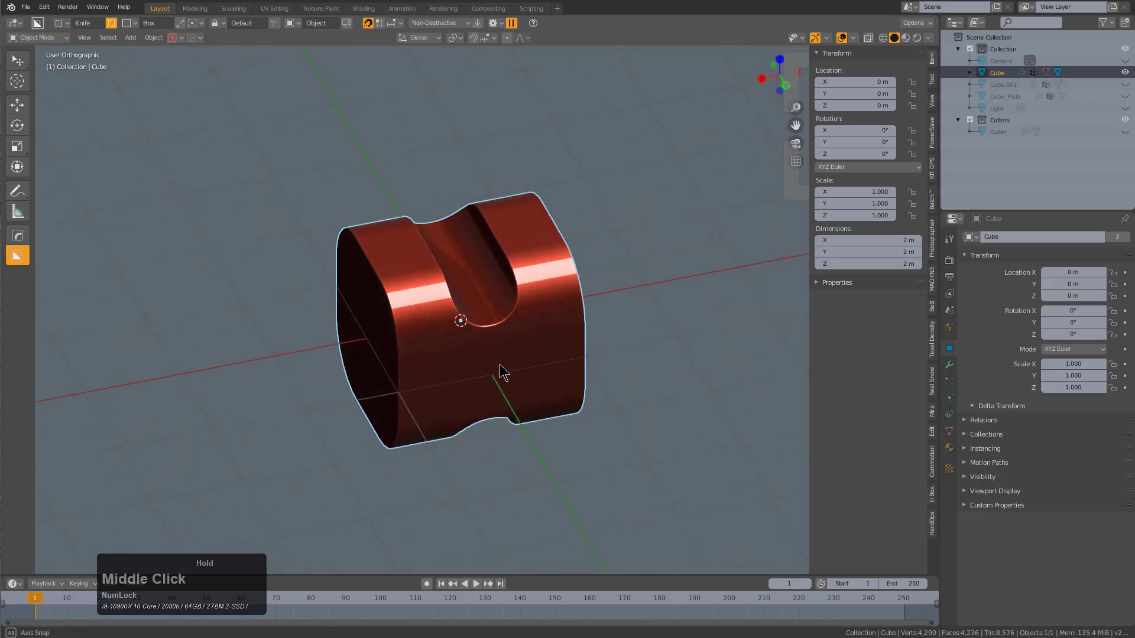
scroll(down, 3)
middle_click(510, 357)
scroll(up, 3)
middle_click(522, 356)
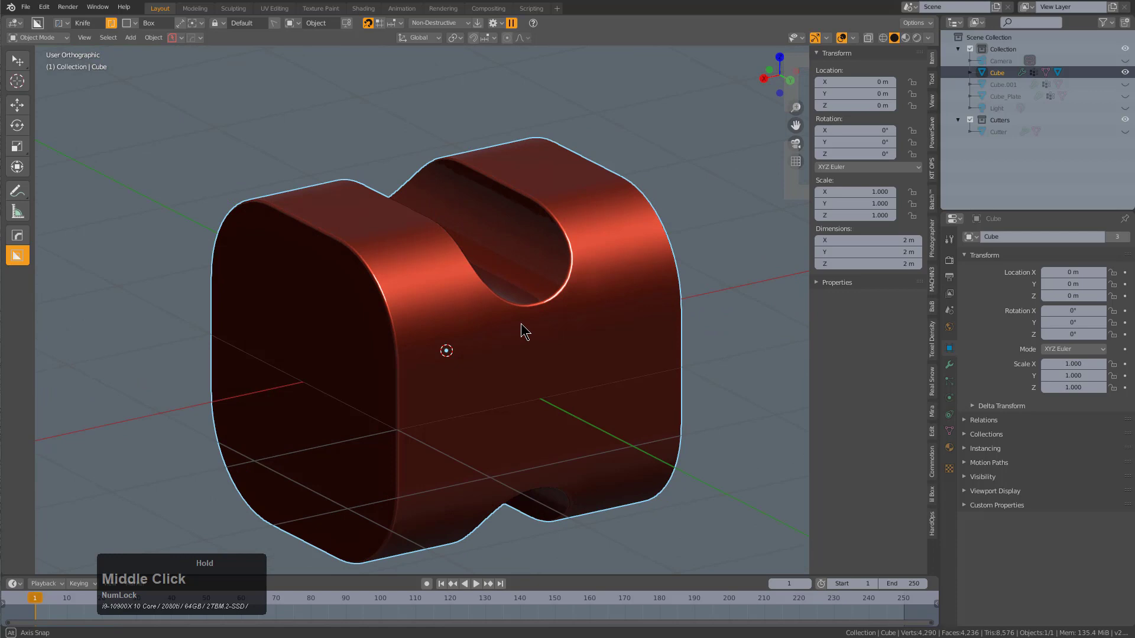
middle_click(526, 337)
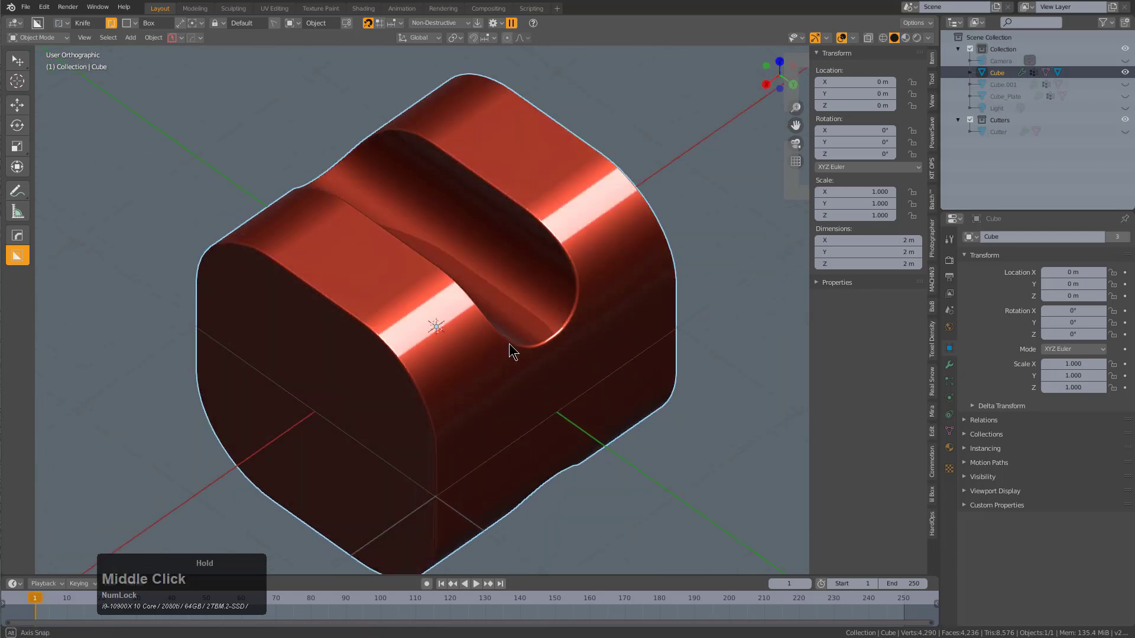
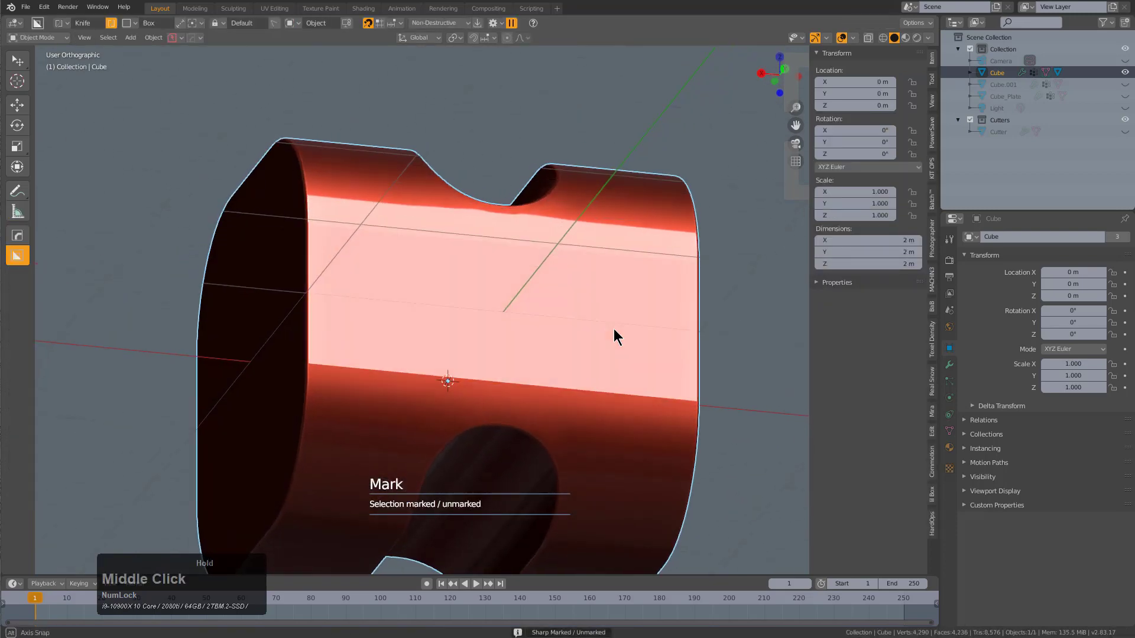
Orbit and zoom around the cube to check the car-paint reflections on both rounded slots.
scroll(down, 3)
middle_click(439, 353)
scroll(up, 3)
middle_click(454, 298)
middle_click(467, 424)
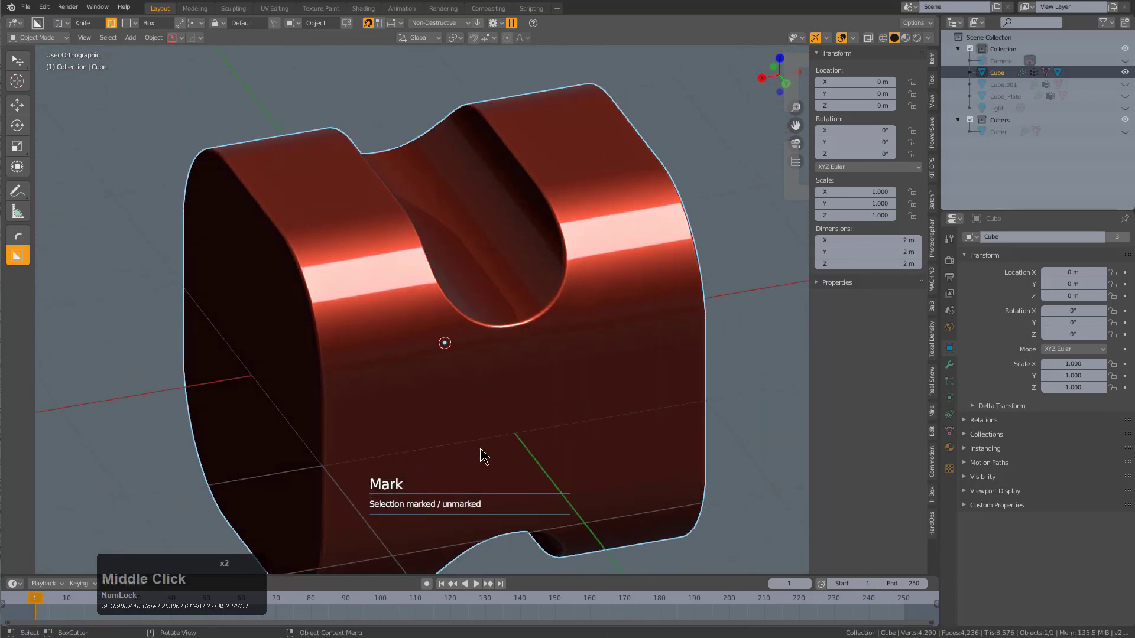
middle_click(500, 404)
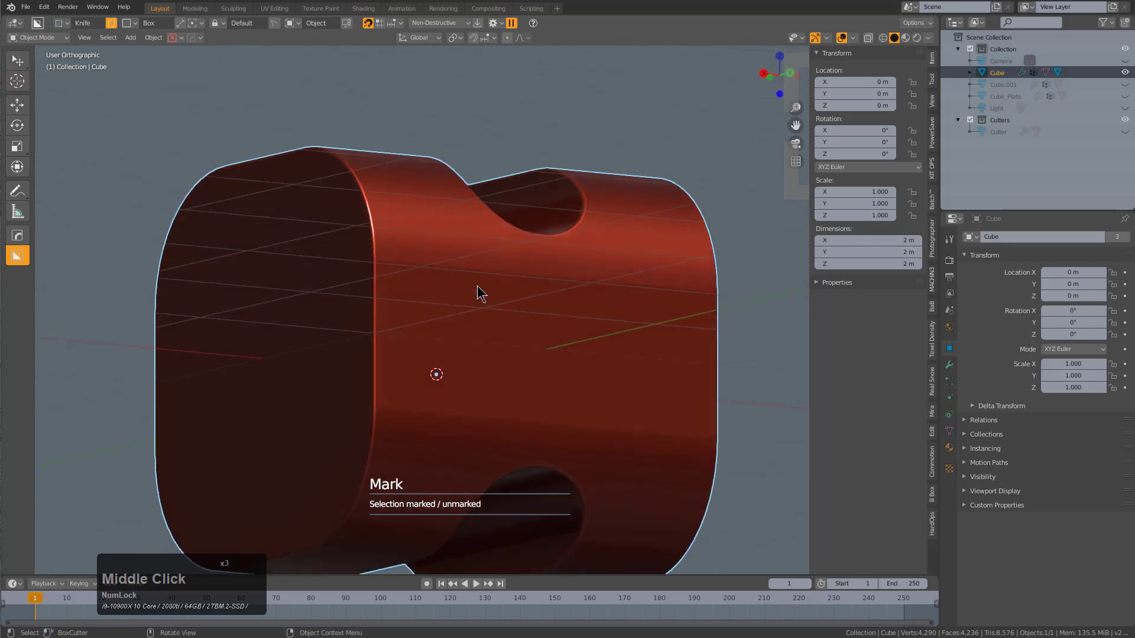
middle_click(398, 337)
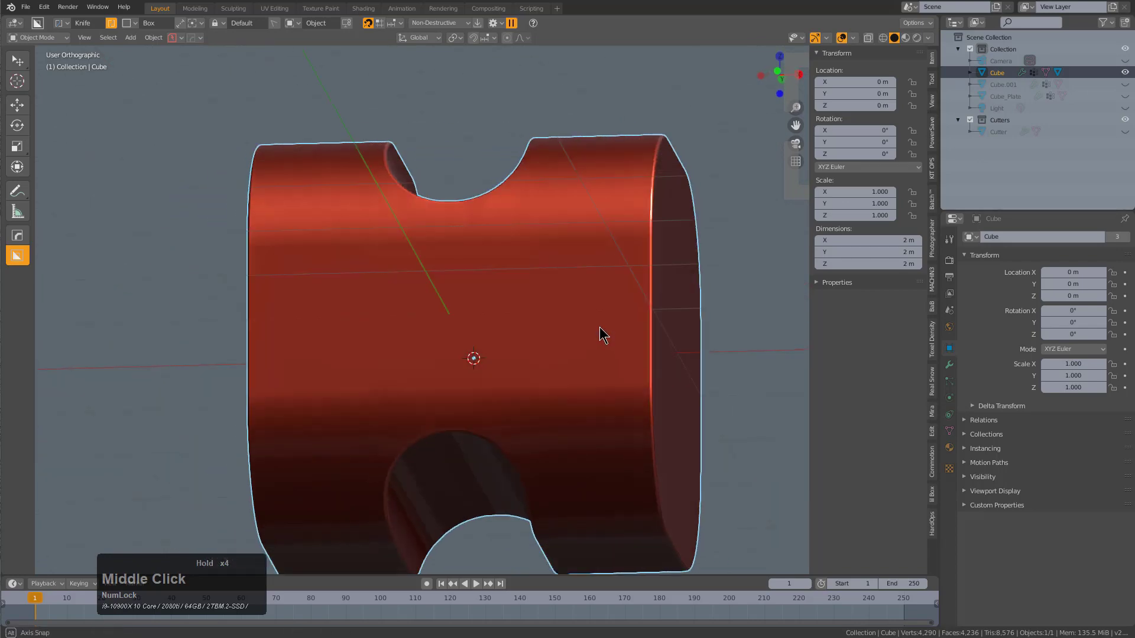
middle_click(611, 302)
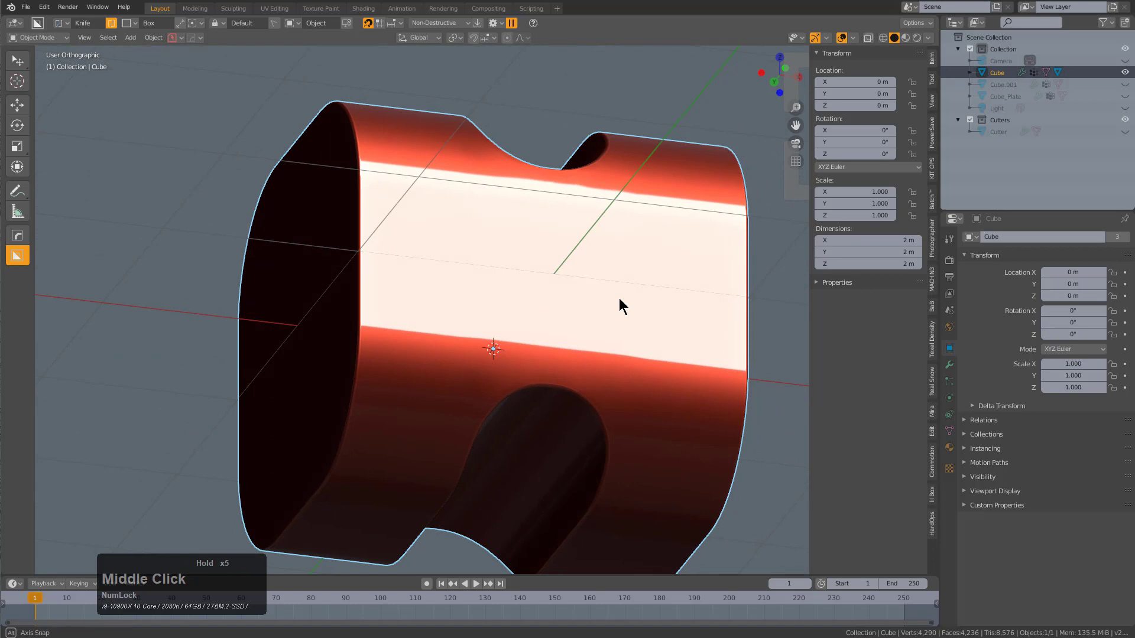
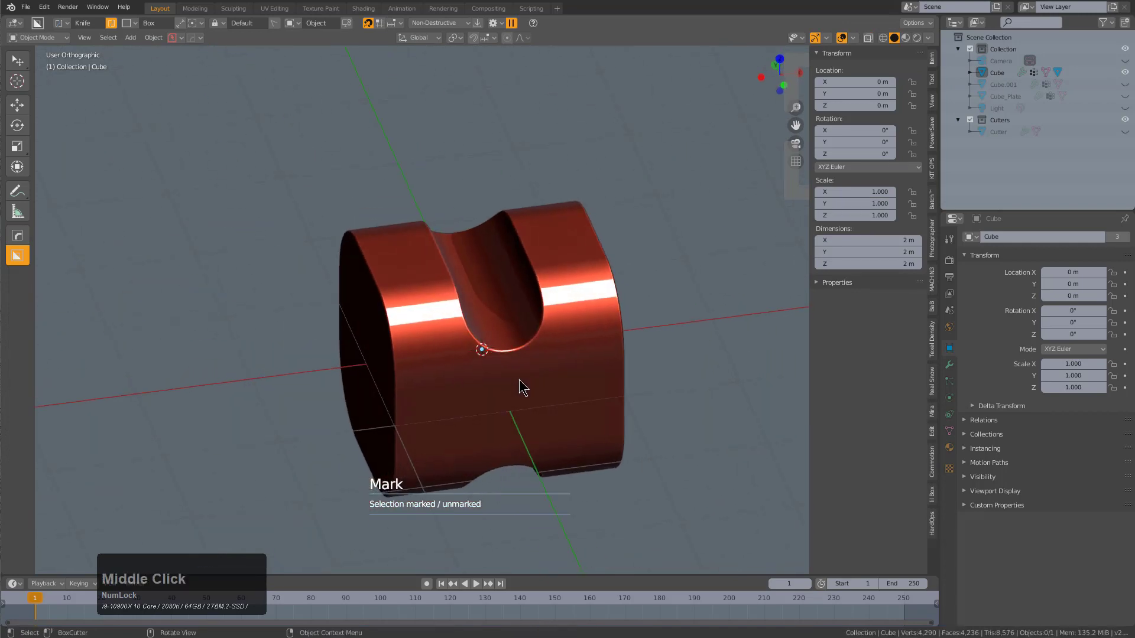
middle_click(523, 381)
scroll(up, 3)
scroll(up, 3)
middle_click(547, 392)
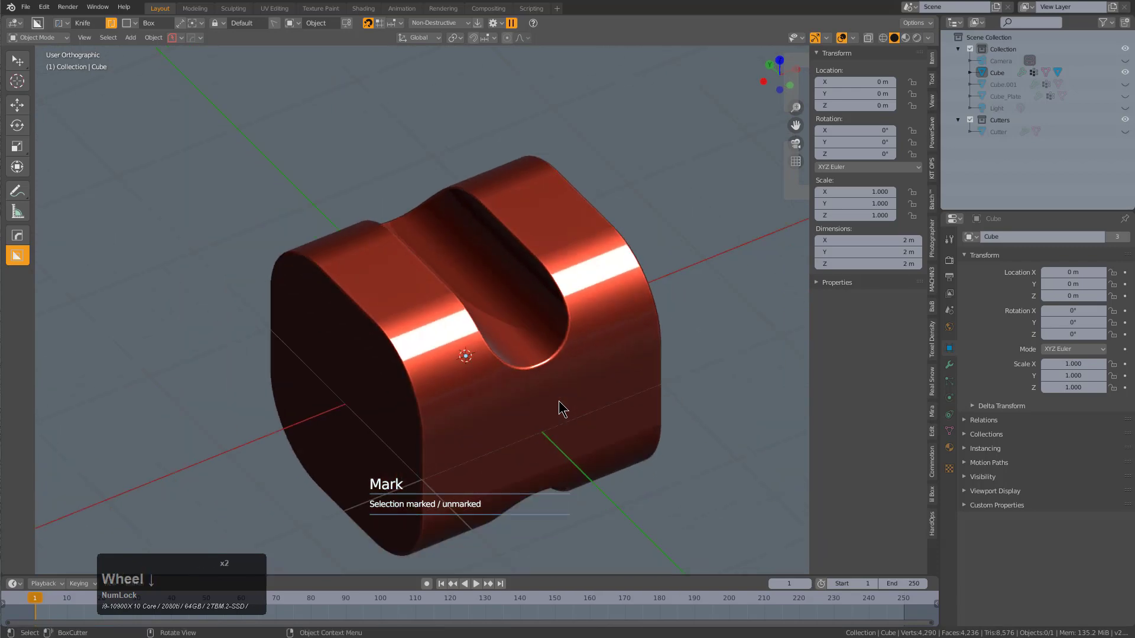